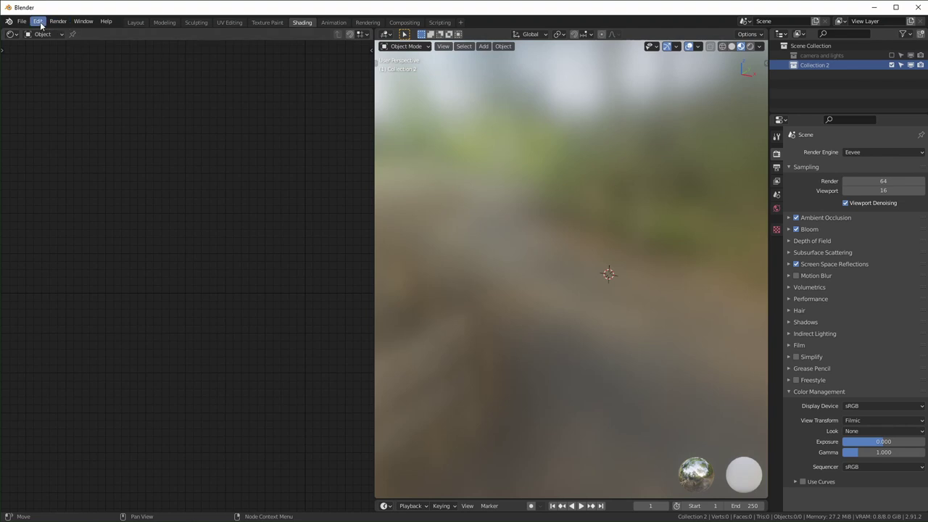
Step: Enable the Node Wrangler add-on in Preferences and close the window
{"action": "left_click", "coordinate": [45, 25]}
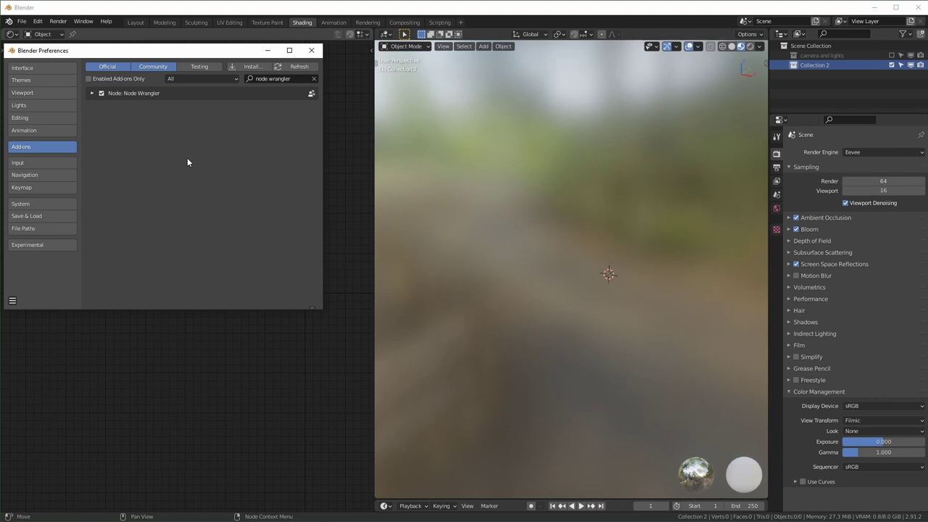
{"action": "left_click", "coordinate": [645, 314]}
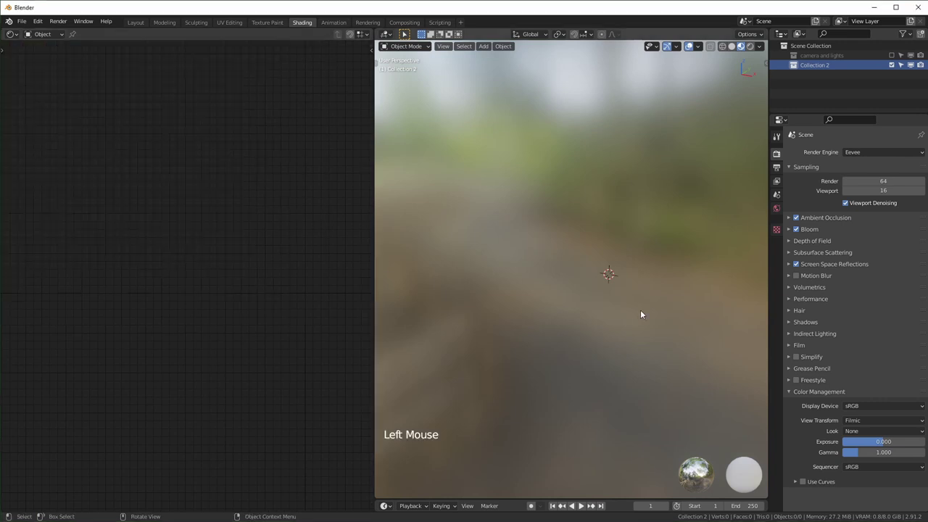
Step: Add a plane rotated 90° on X with transforms applied, framed in front view
{"action": "key", "text": "shift+a"}
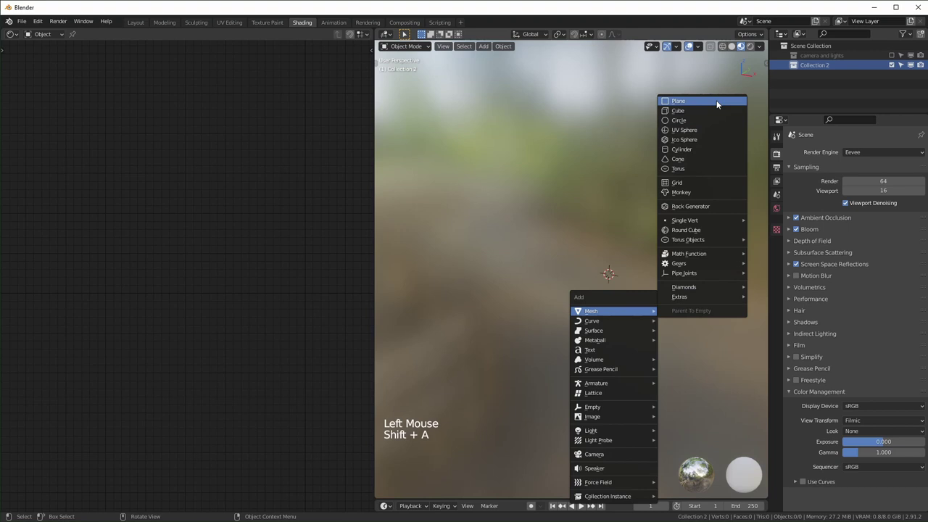
{"action": "key", "text": "r"}
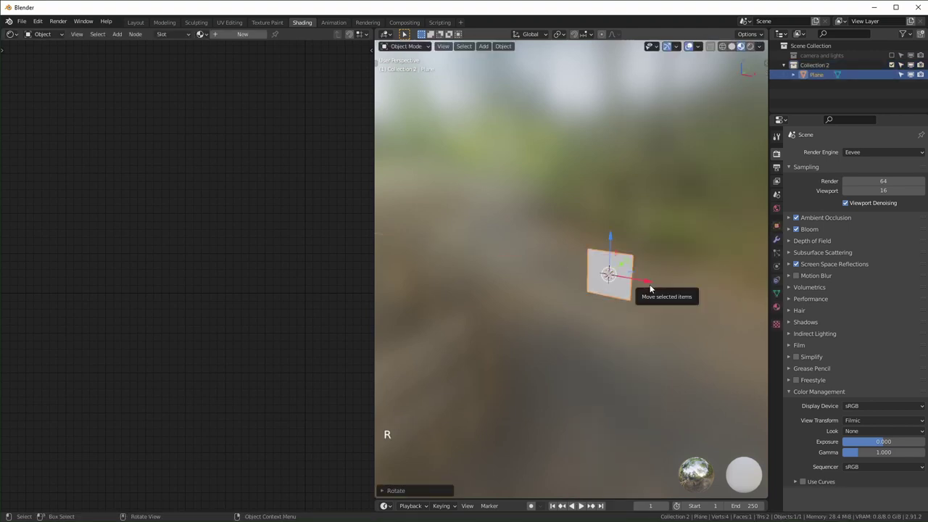
{"action": "key", "text": "ctrl+a"}
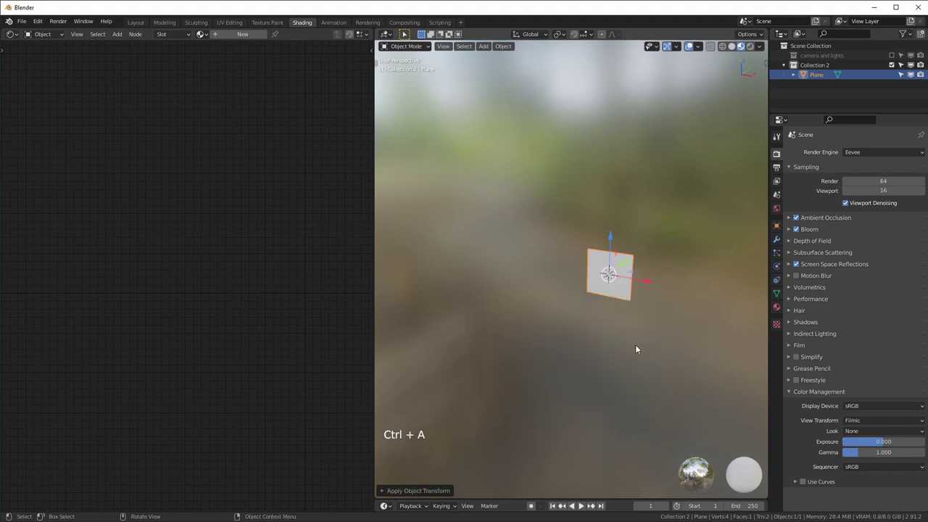
{"action": "scroll", "scroll_direction": "up", "scroll_amount": 3}
{"action": "key", "text": "KP_Decimal"}
{"action": "key", "text": "KP_1"}
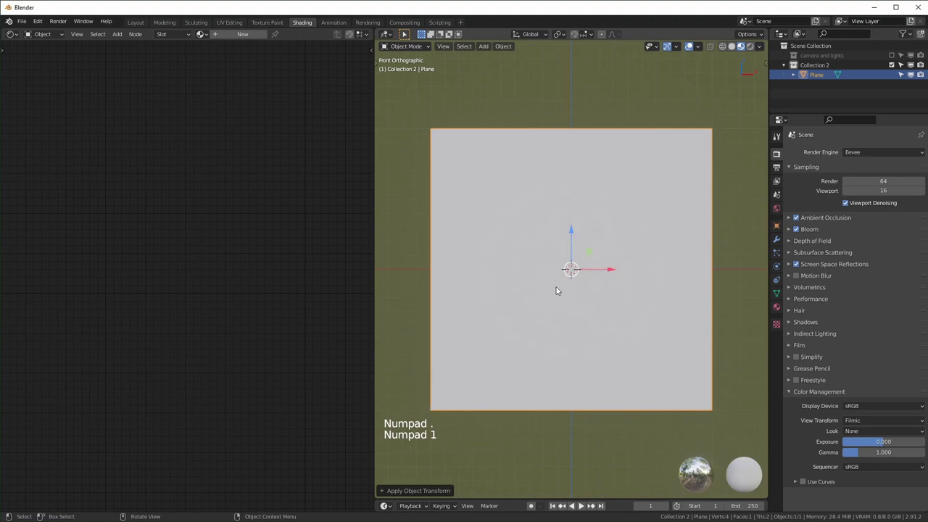
Step: Create a new material for the plane and delete its default Principled BSDF node
{"action": "left_click", "coordinate": [244, 37]}
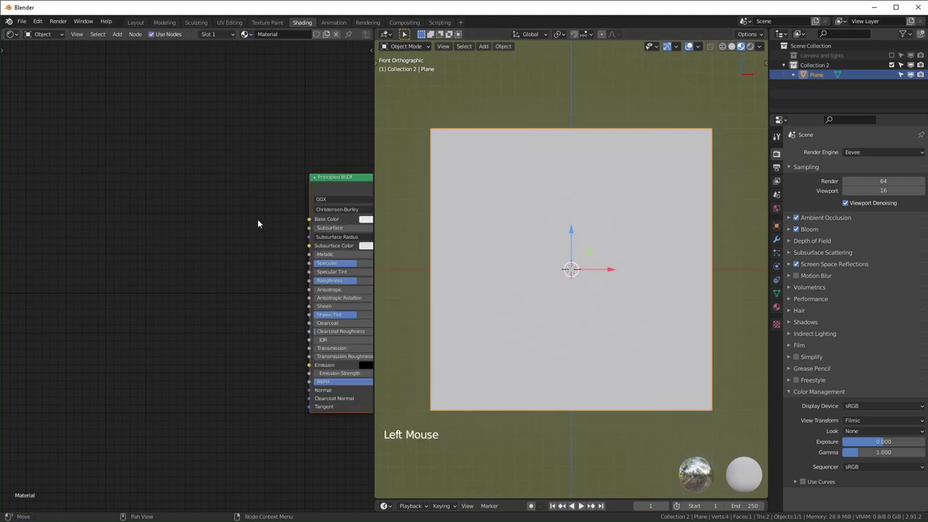
{"action": "middle_click", "coordinate": [262, 221]}
{"action": "scroll", "scroll_direction": "up", "scroll_amount": 3}
{"action": "middle_click", "coordinate": [181, 226]}
{"action": "left_click", "coordinate": [250, 173]}
{"action": "key", "text": "x"}
Step: Add a Mix Shader fed by a Transparent BSDF and an Emission shader
{"action": "key", "text": "Escape"}
{"action": "key", "text": "shift+a"}
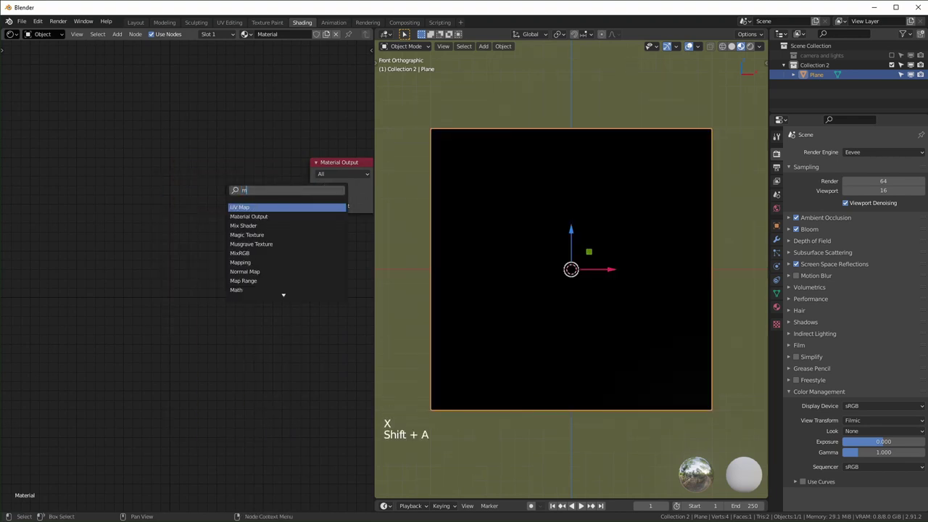
{"action": "key", "text": "BackSpace"}
{"action": "key", "text": "shift+a"}
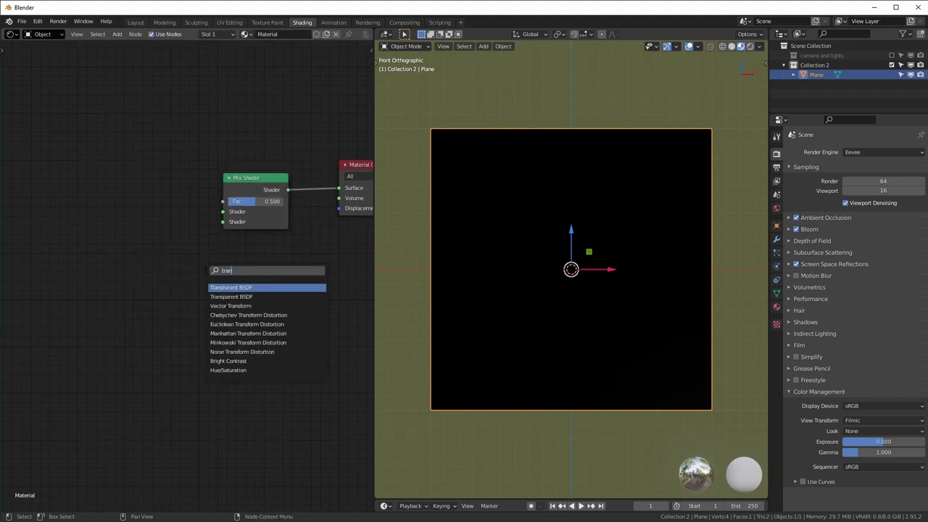
{"action": "left_click", "coordinate": [168, 221]}
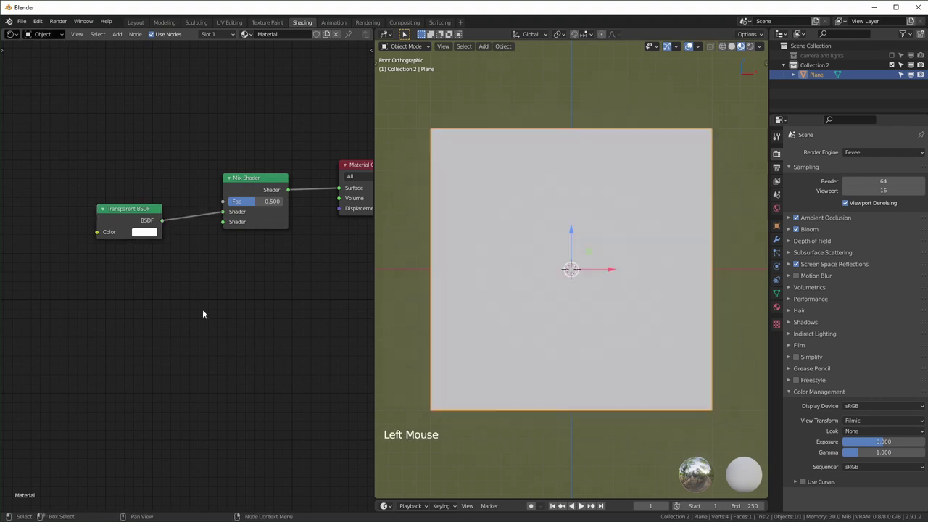
{"action": "left_click", "coordinate": [204, 314]}
{"action": "key", "text": "shift+a"}
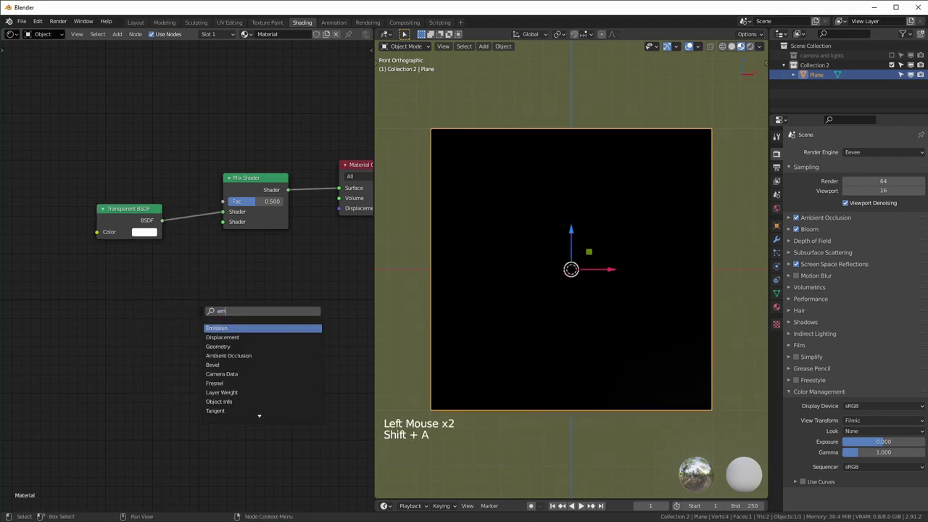
{"action": "right_click", "coordinate": [178, 285]}
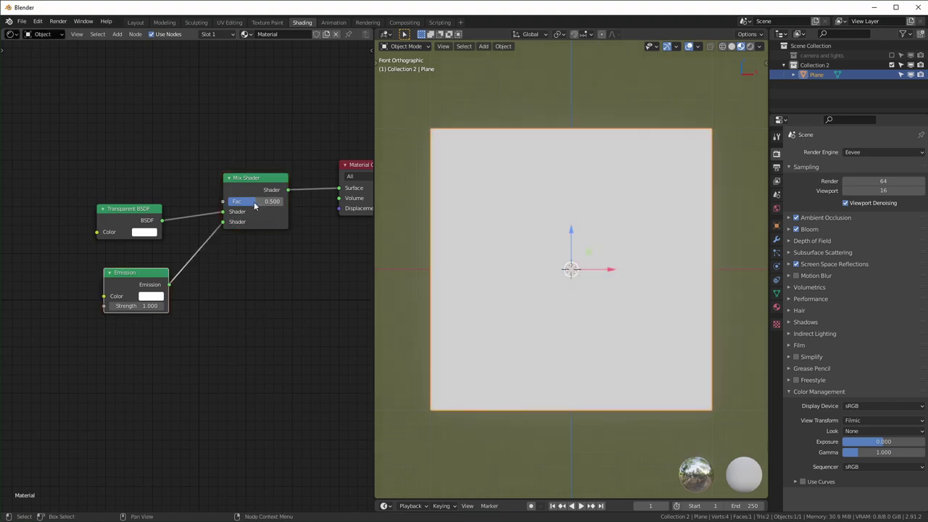
Step: Try the mix factor at 1, then return it to 0
{"action": "left_click", "coordinate": [259, 205]}
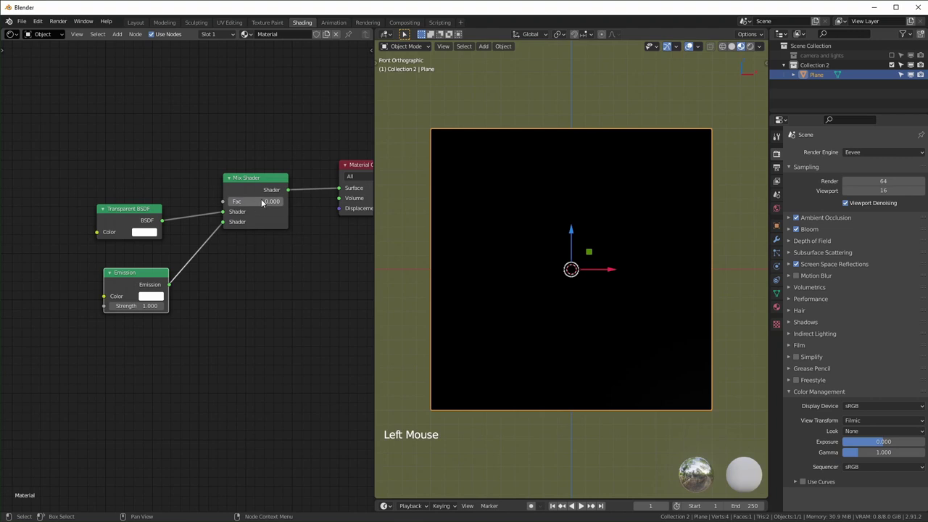
{"action": "left_click", "coordinate": [255, 205]}
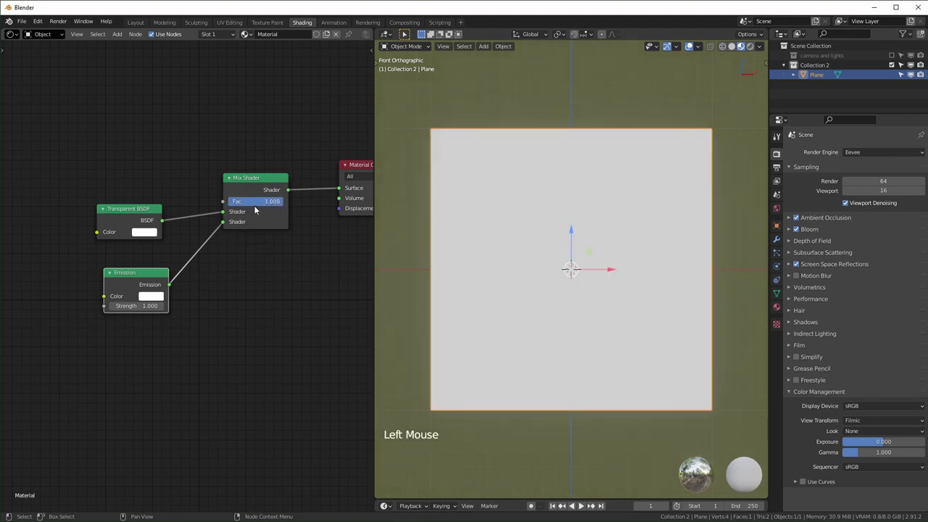
{"action": "left_click", "coordinate": [267, 204]}
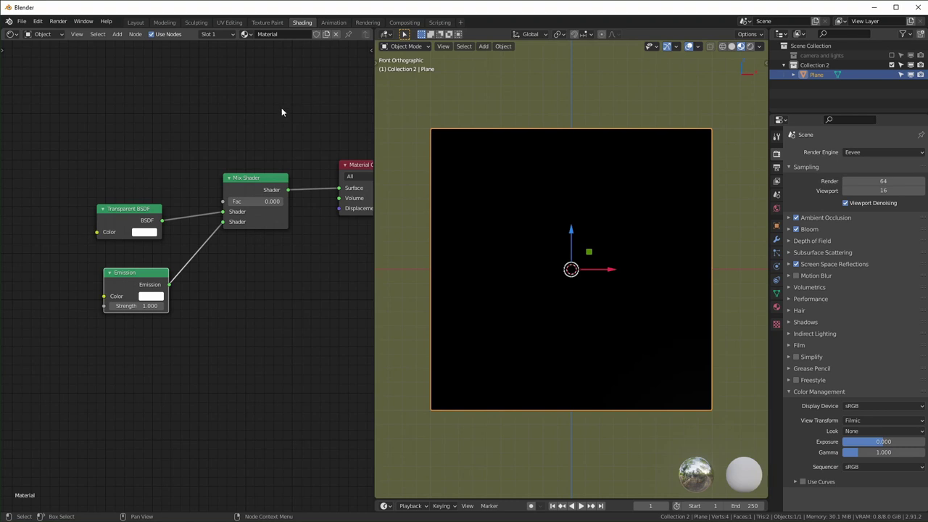
Step: Set the material's Blend Mode to Alpha Blend and Shadow Mode to None, showing Material Properties
{"action": "key", "text": "n"}
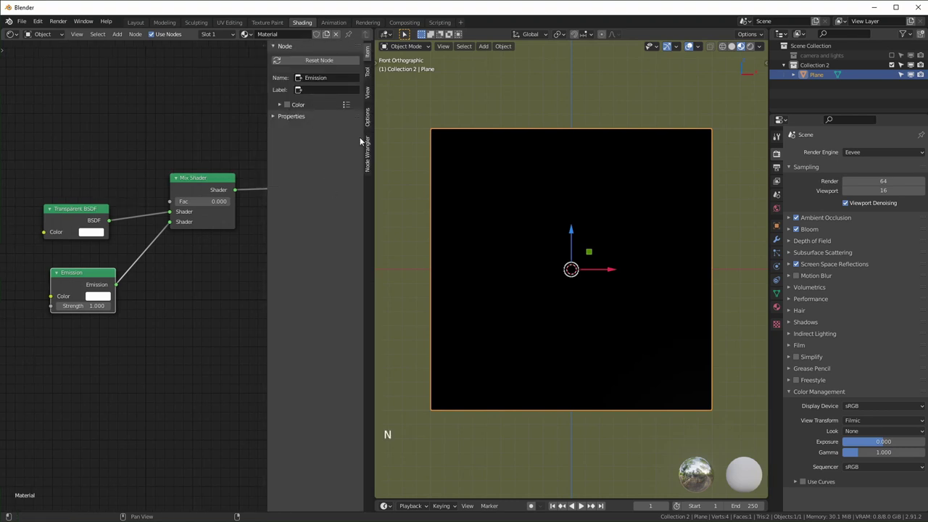
{"action": "left_click", "coordinate": [372, 116]}
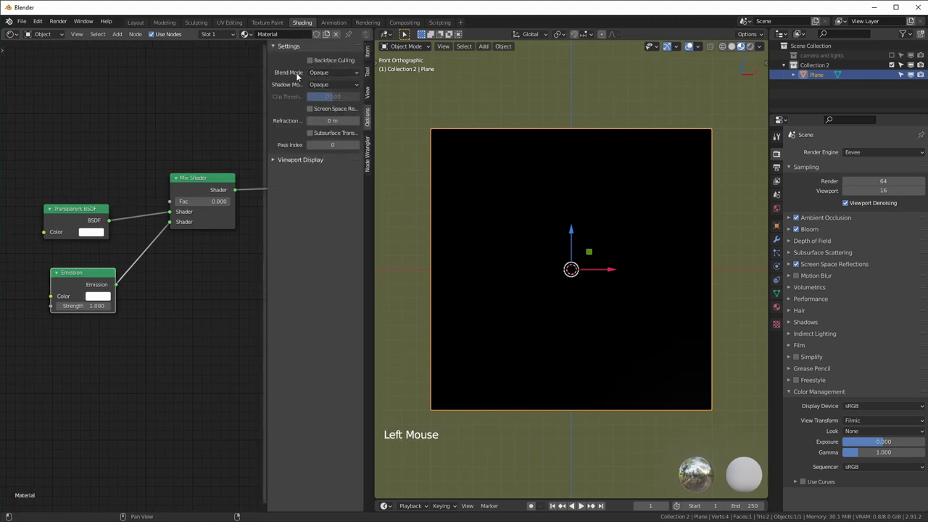
{"action": "left_click", "coordinate": [334, 74]}
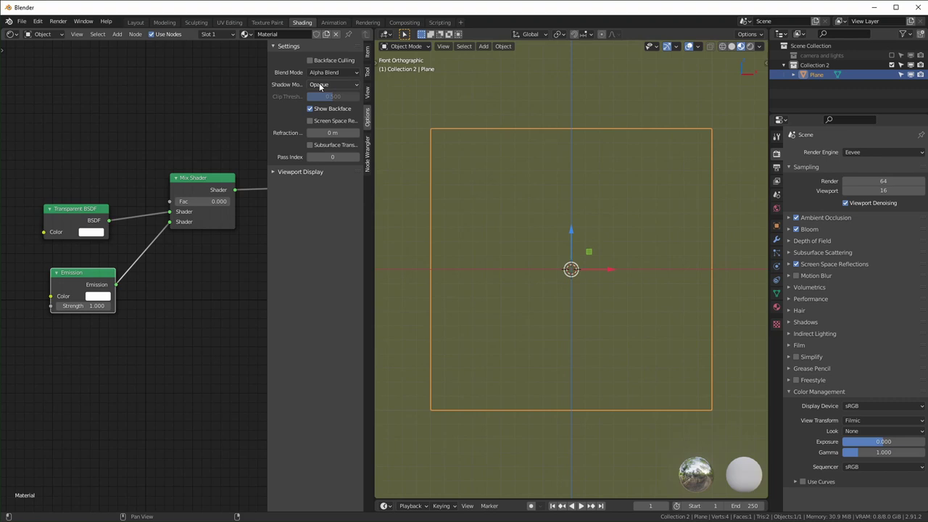
{"action": "left_click", "coordinate": [330, 87]}
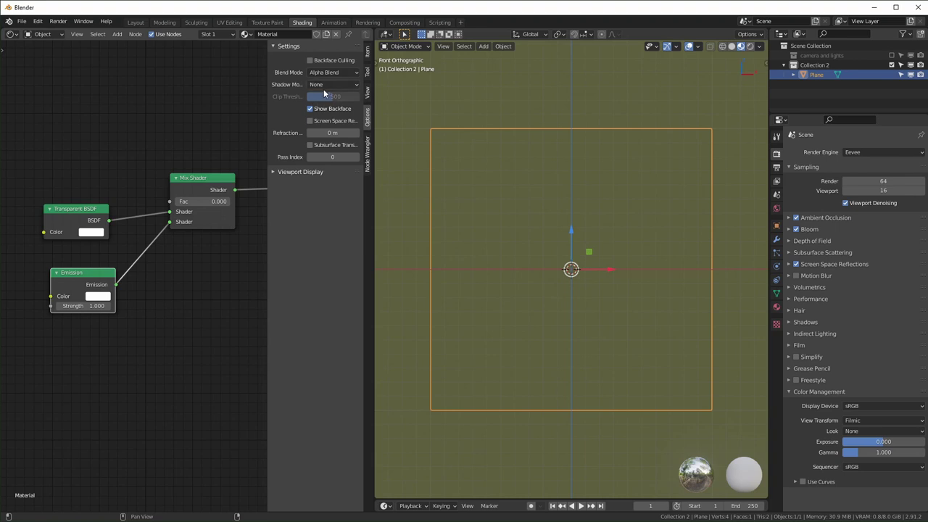
{"action": "key", "text": "n"}
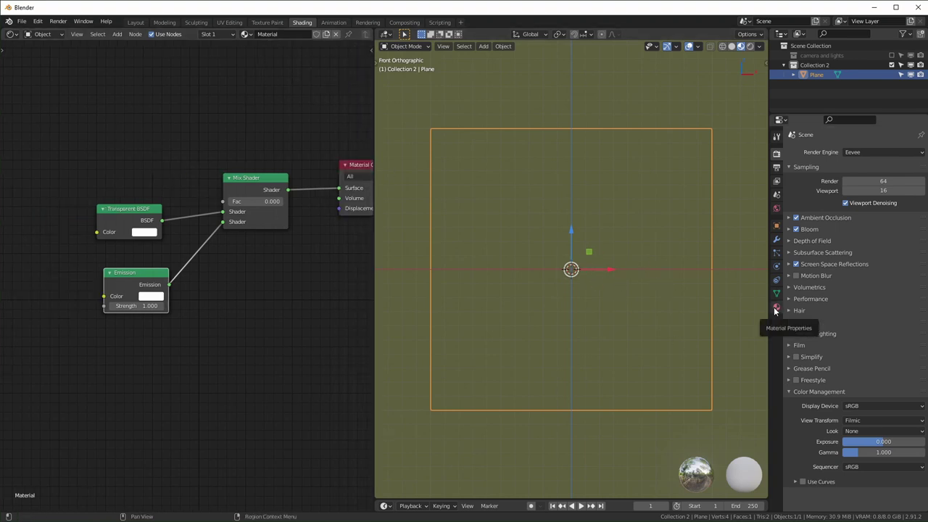
{"action": "left_click", "coordinate": [779, 310]}
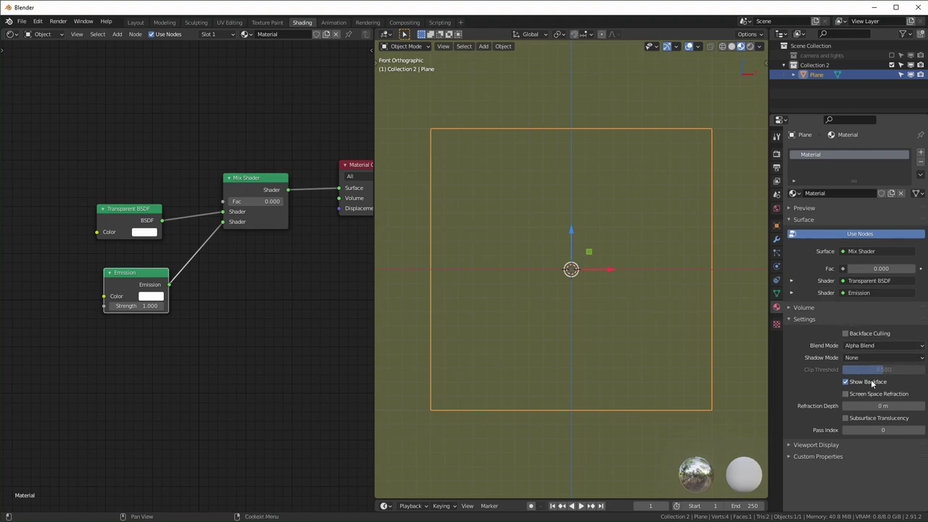
{"action": "middle_click", "coordinate": [211, 389]}
Step: Add a Gradient Texture whose Fac drives the Mix Shader factor
{"action": "scroll", "scroll_direction": "up", "scroll_amount": 3}
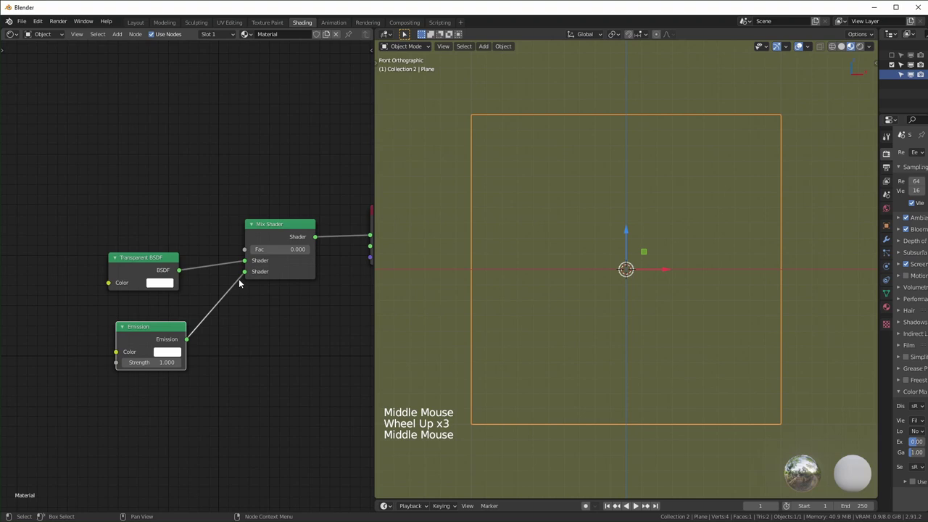
{"action": "left_click", "coordinate": [273, 251]}
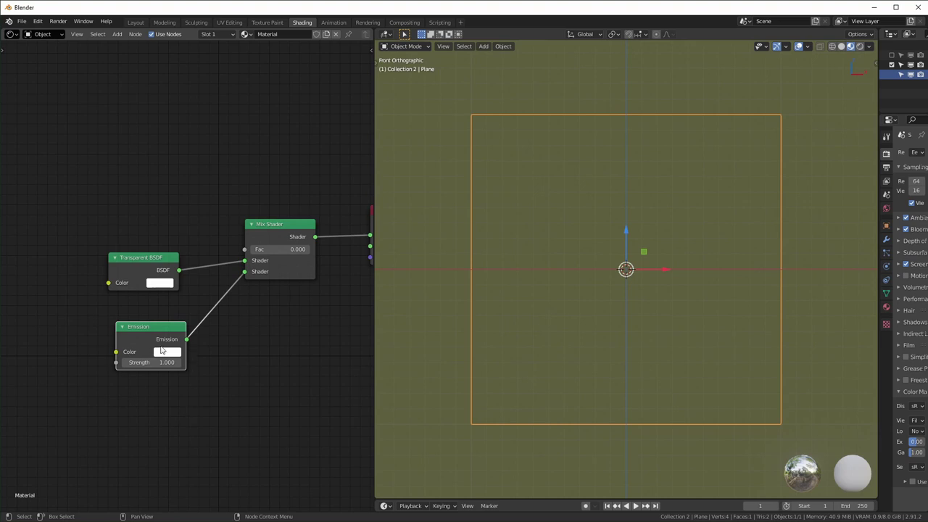
{"action": "scroll", "scroll_direction": "down", "scroll_amount": 3}
{"action": "middle_click", "coordinate": [226, 341]}
{"action": "left_click", "coordinate": [134, 188]}
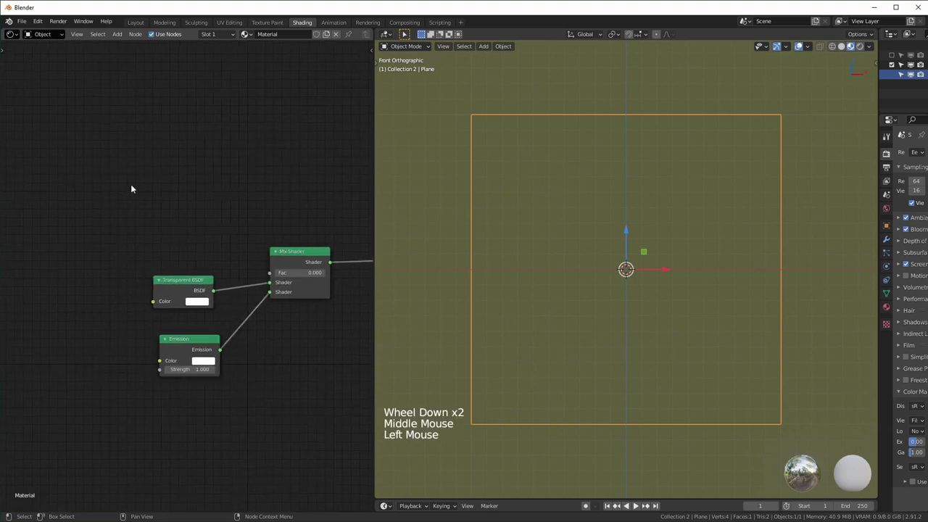
{"action": "key", "text": "shift+a"}
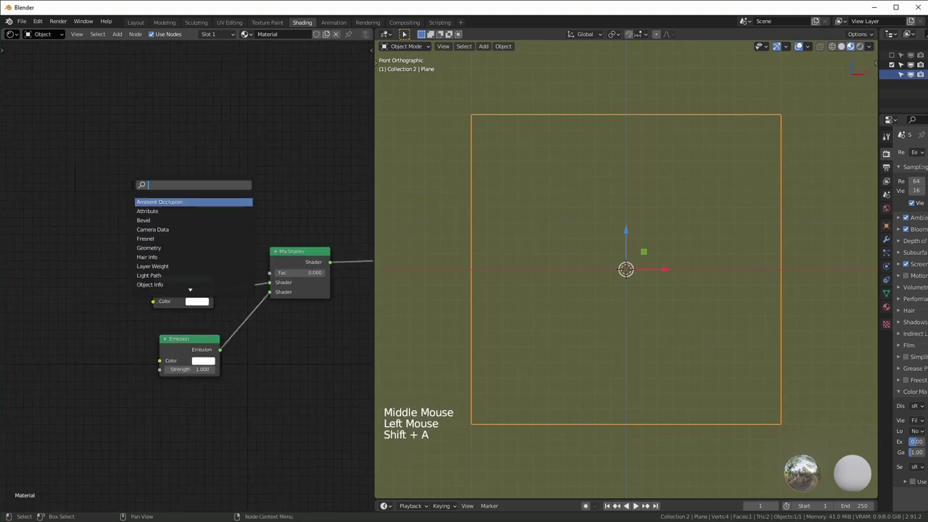
{"action": "left_click", "coordinate": [219, 196]}
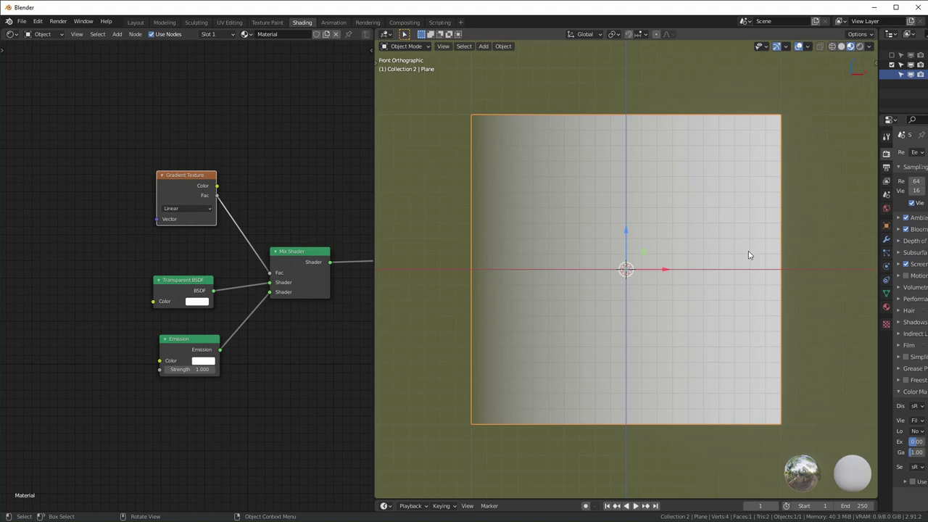
Step: Make the gradient Spherical and attach Texture Coordinate and Mapping nodes with Ctrl+T
{"action": "left_click", "coordinate": [186, 188]}
{"action": "left_click", "coordinate": [188, 211]}
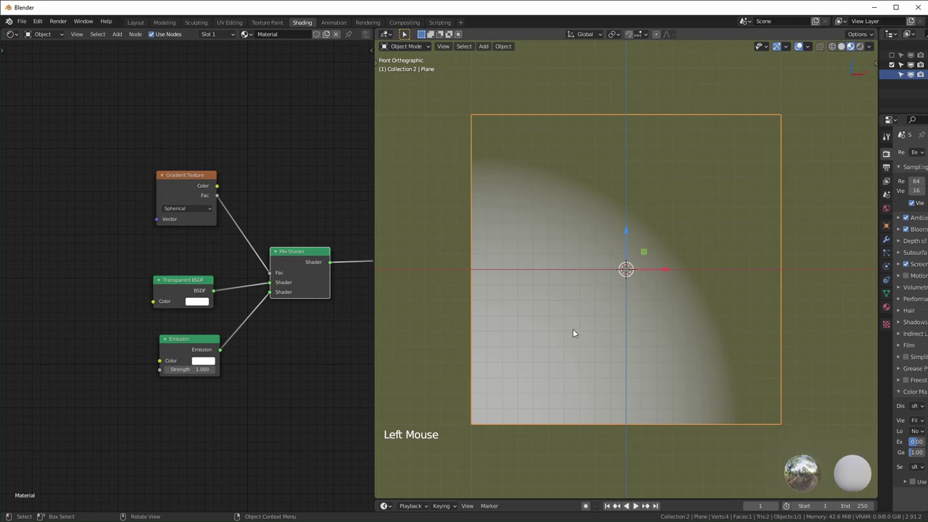
{"action": "key", "text": "ctrl+shift+t"}
{"action": "key", "text": "ctrl+t"}
{"action": "middle_click", "coordinate": [631, 270]}
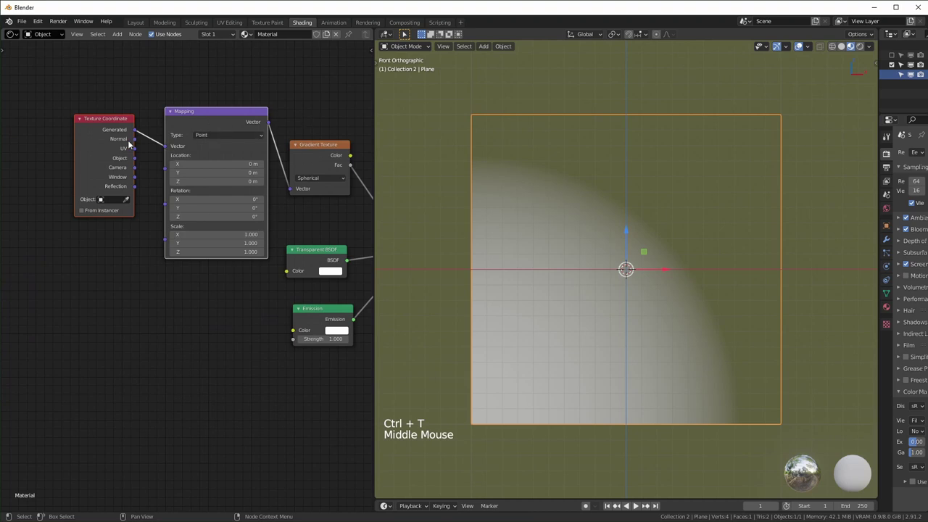
{"action": "left_click", "coordinate": [229, 114]}
{"action": "key", "text": "ctrl+x"}
{"action": "left_click", "coordinate": [118, 128]}
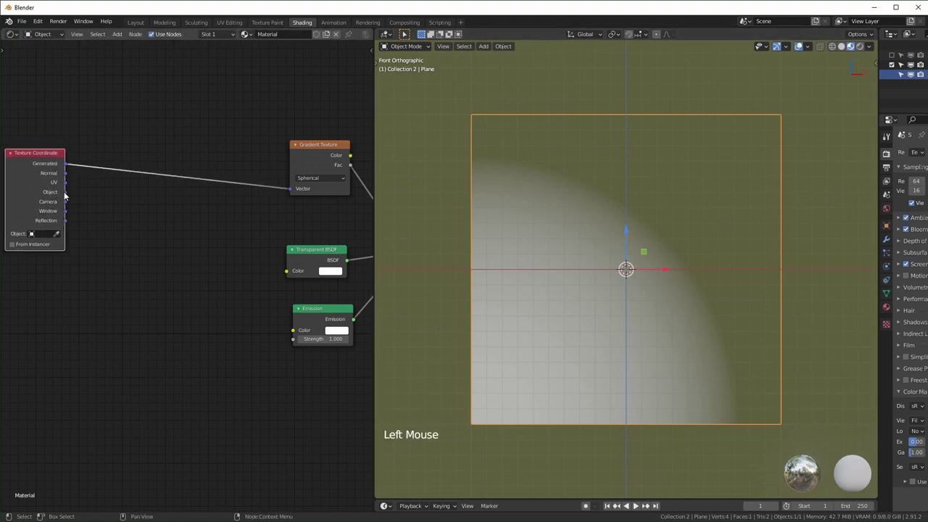
{"action": "left_click", "coordinate": [66, 194]}
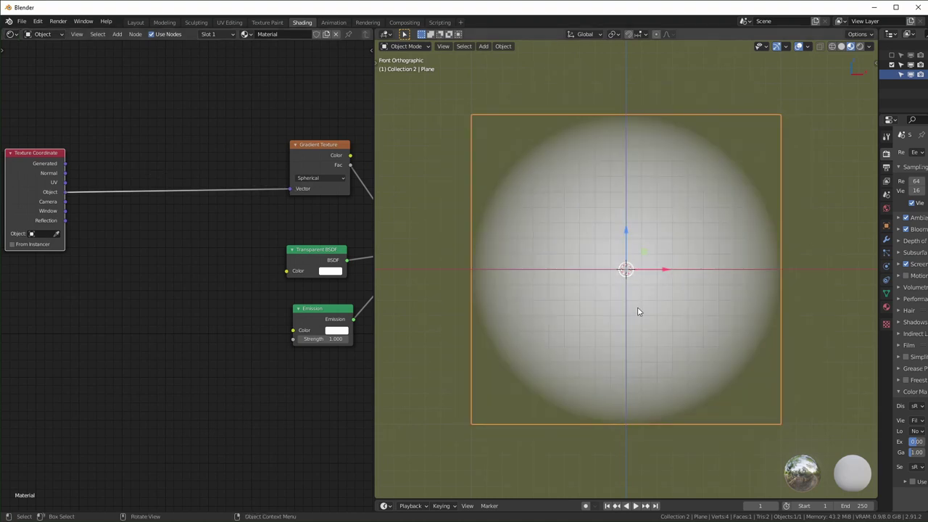
{"action": "middle_click", "coordinate": [642, 307]}
{"action": "middle_click", "coordinate": [627, 330]}
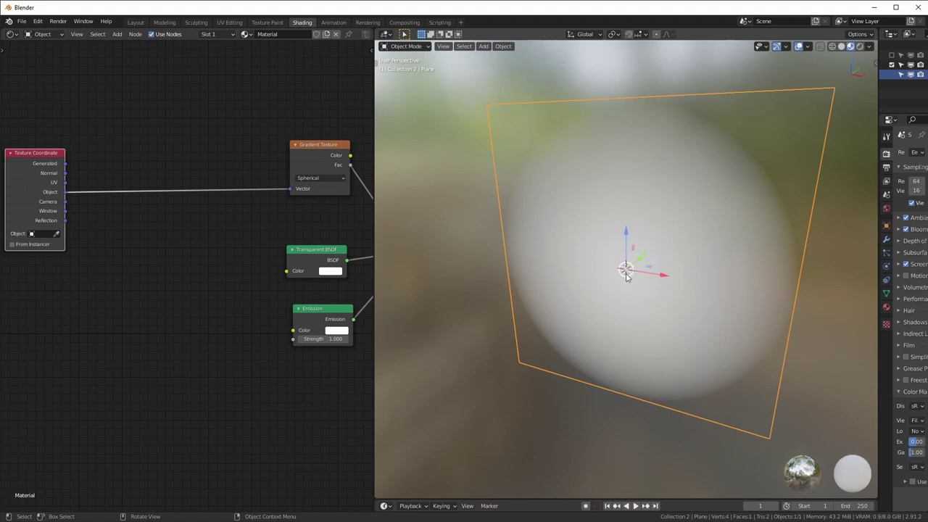
{"action": "middle_click", "coordinate": [630, 284]}
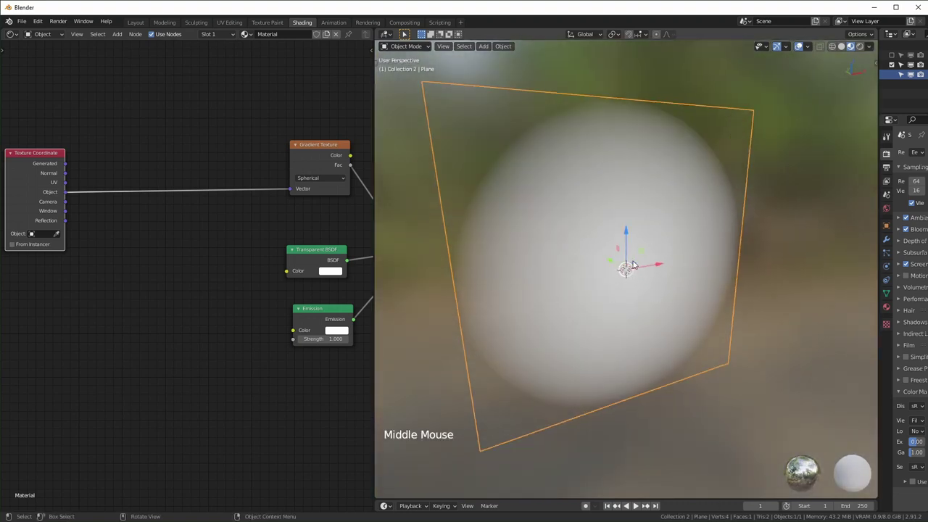
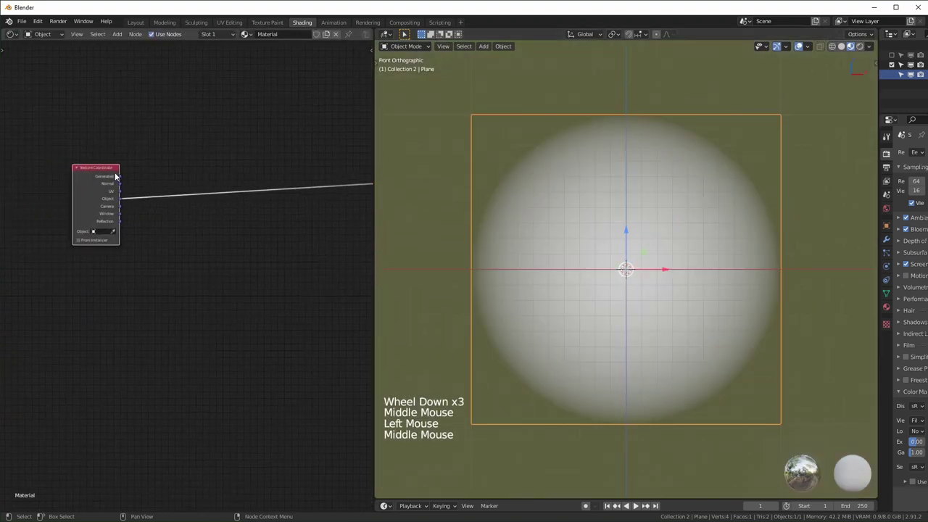
Step: Insert a Vector Math node set to Scale (1.0) on the Texture Coordinate link
{"action": "left_click", "coordinate": [114, 174]}
{"action": "left_click", "coordinate": [161, 239]}
{"action": "key", "text": "shift+a"}
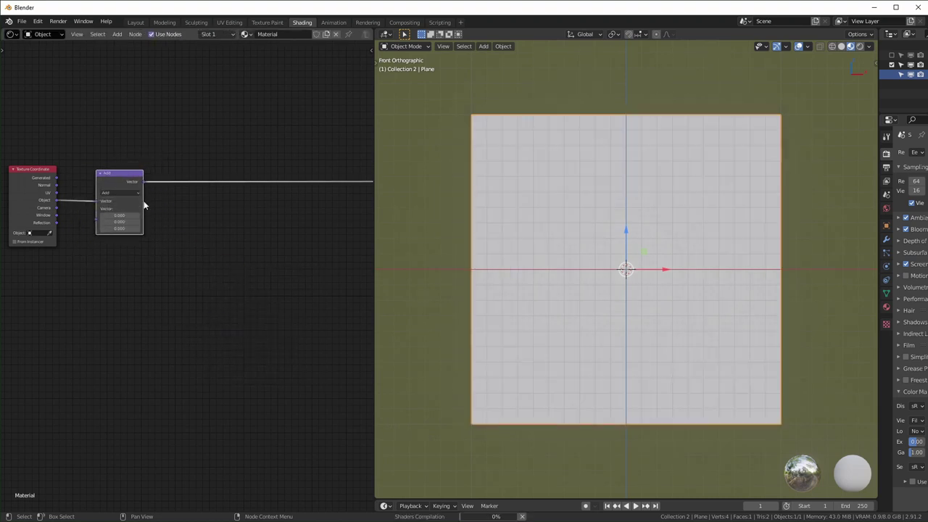
{"action": "scroll", "scroll_direction": "up", "scroll_amount": 3}
{"action": "left_click", "coordinate": [112, 173]}
{"action": "scroll", "scroll_direction": "up", "scroll_amount": 3}
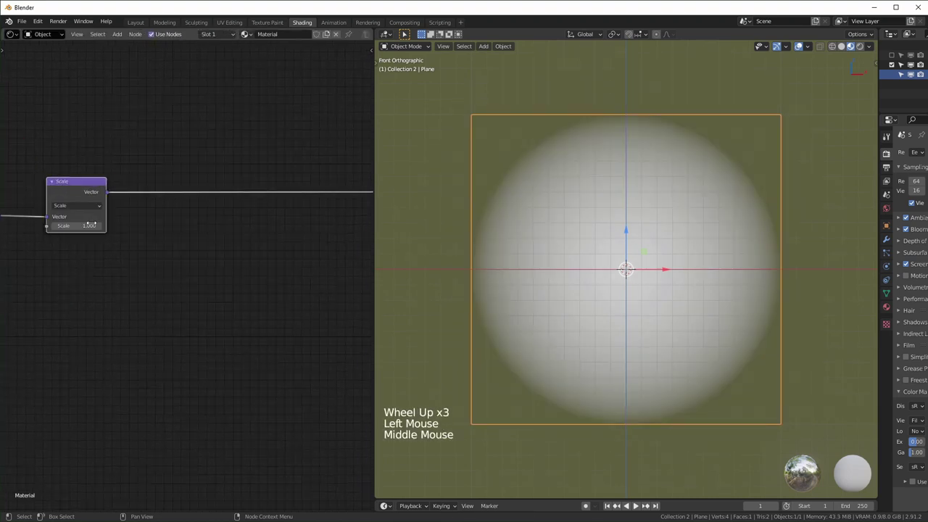
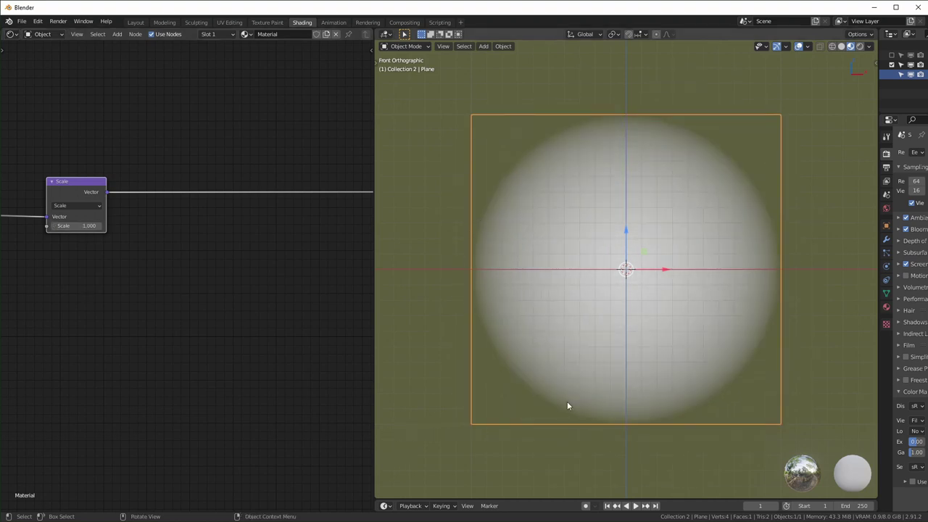
{"action": "middle_click", "coordinate": [399, 186]}
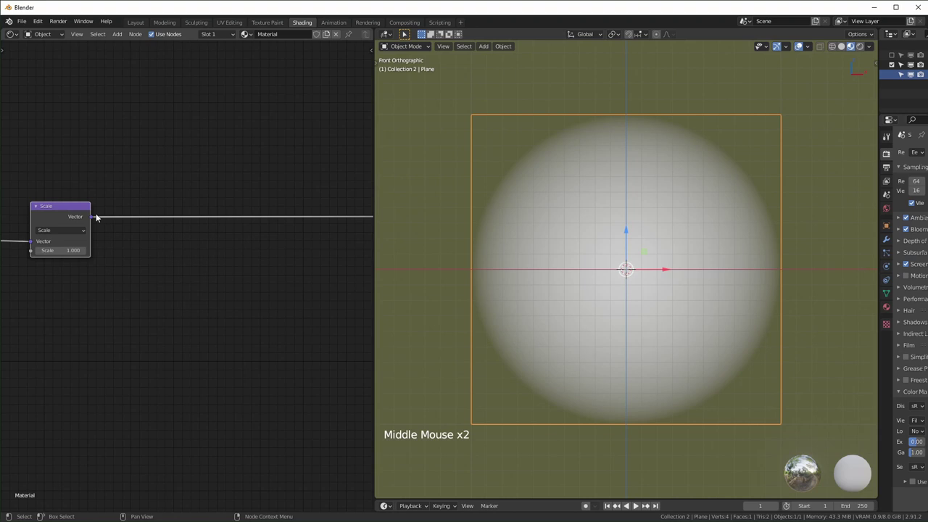
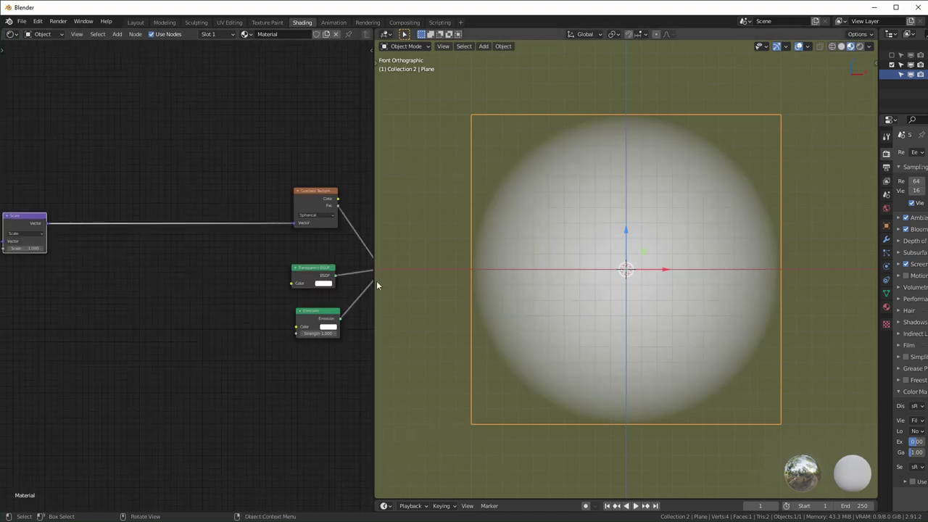
Step: Add an unconnected Noise Texture node in open space below the chain
{"action": "scroll", "scroll_direction": "up", "scroll_amount": 3}
{"action": "middle_click", "coordinate": [212, 338]}
{"action": "left_click", "coordinate": [220, 301]}
{"action": "key", "text": "shift+a"}
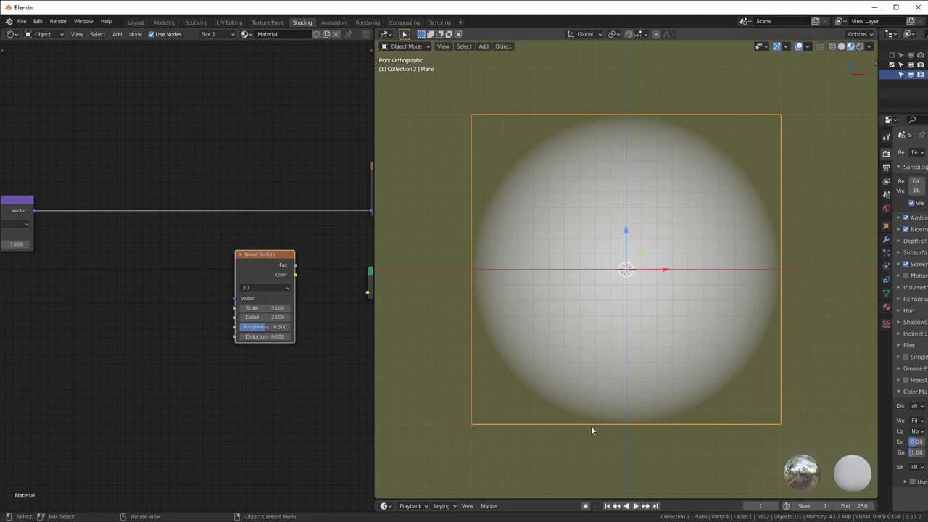
{"action": "left_click", "coordinate": [273, 270]}
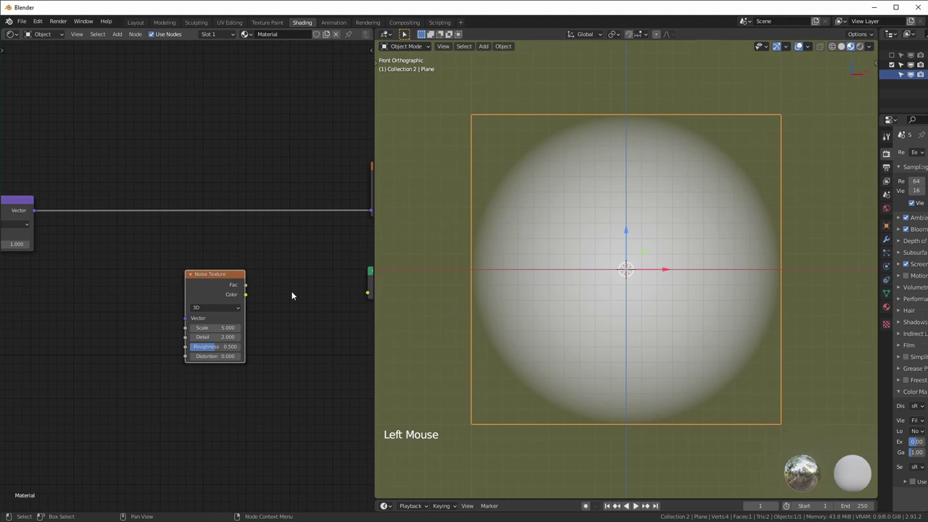
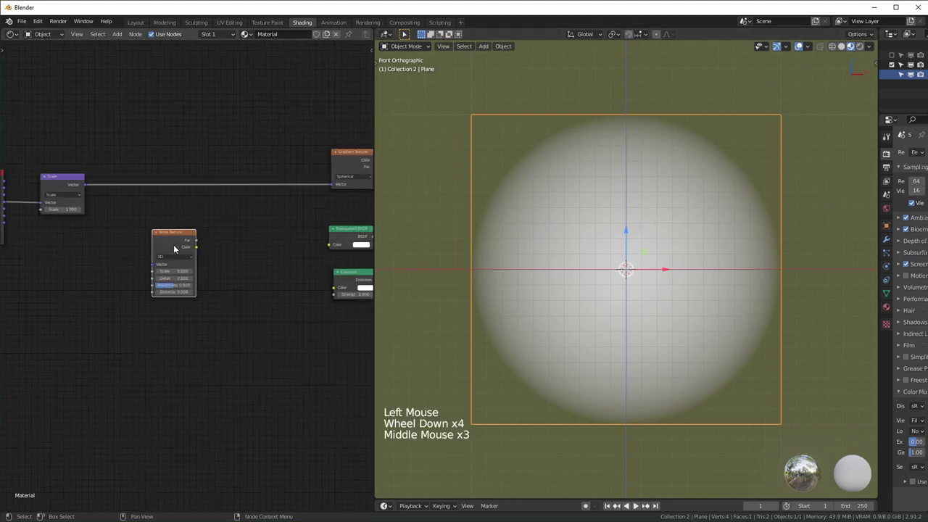
Step: Add a Vector Math Add node onto the link into the Gradient Texture
{"action": "scroll", "scroll_direction": "up", "scroll_amount": 3}
{"action": "left_click", "coordinate": [243, 226]}
{"action": "key", "text": "shift+a"}
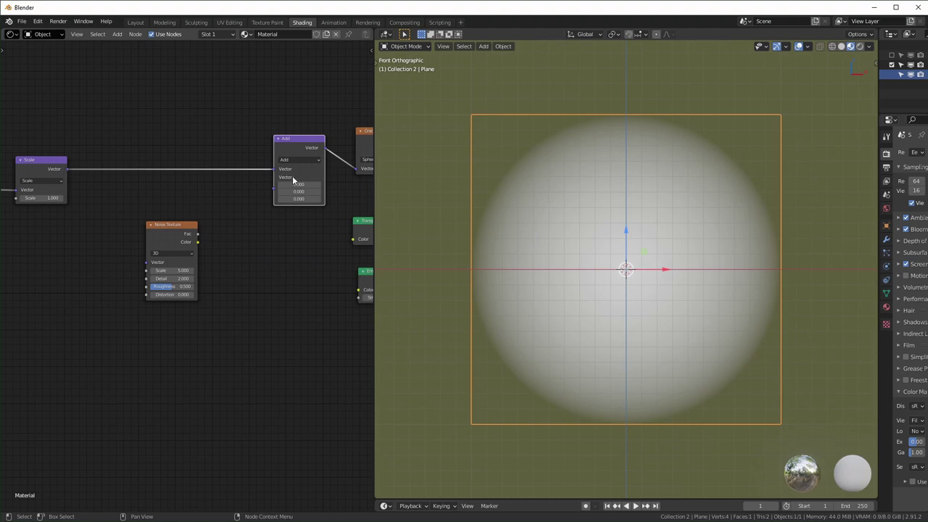
Step: Wire the Add node before the gradient and feed the scaled coordinates into the Noise Texture
{"action": "left_click", "coordinate": [201, 235]}
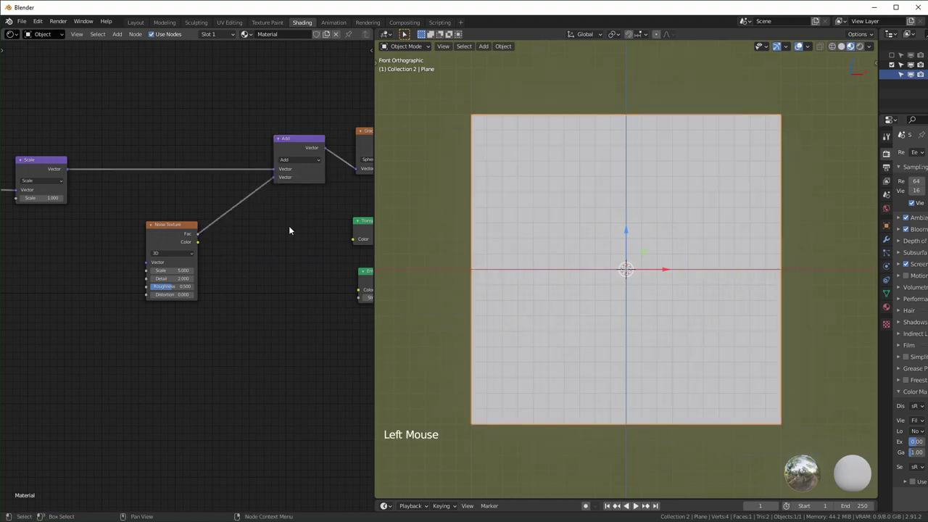
{"action": "left_click", "coordinate": [74, 174]}
{"action": "middle_click", "coordinate": [140, 301]}
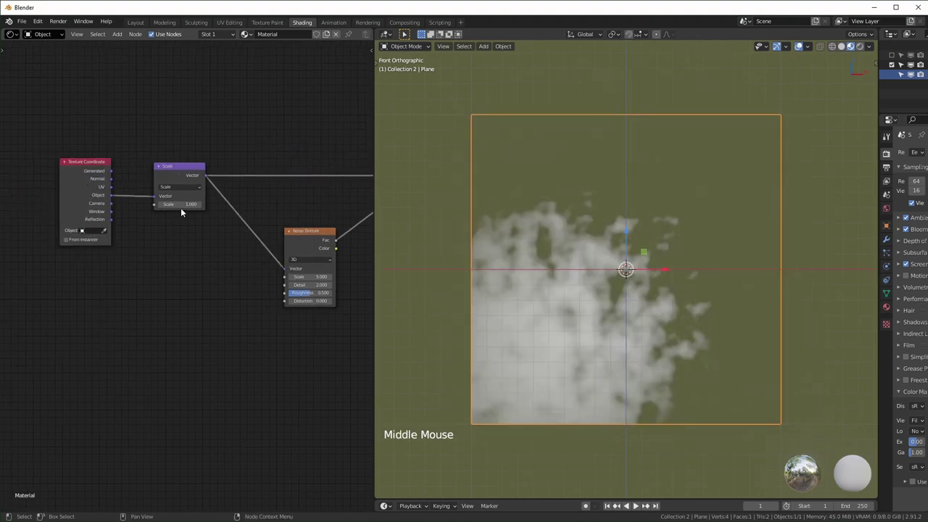
{"action": "middle_click", "coordinate": [279, 299]}
{"action": "left_click", "coordinate": [263, 236]}
{"action": "middle_click", "coordinate": [202, 310]}
{"action": "scroll", "scroll_direction": "down", "scroll_amount": 3}
{"action": "left_click", "coordinate": [203, 310]}
Step: Add a Math node after the noise, duplicate it, and set the first to Subtract
{"action": "key", "text": "shift+a"}
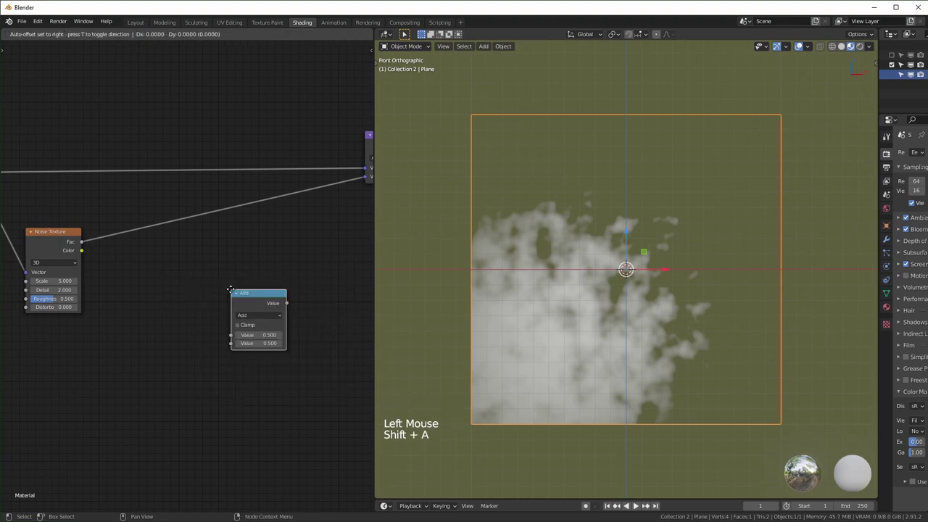
{"action": "key", "text": "shift+d"}
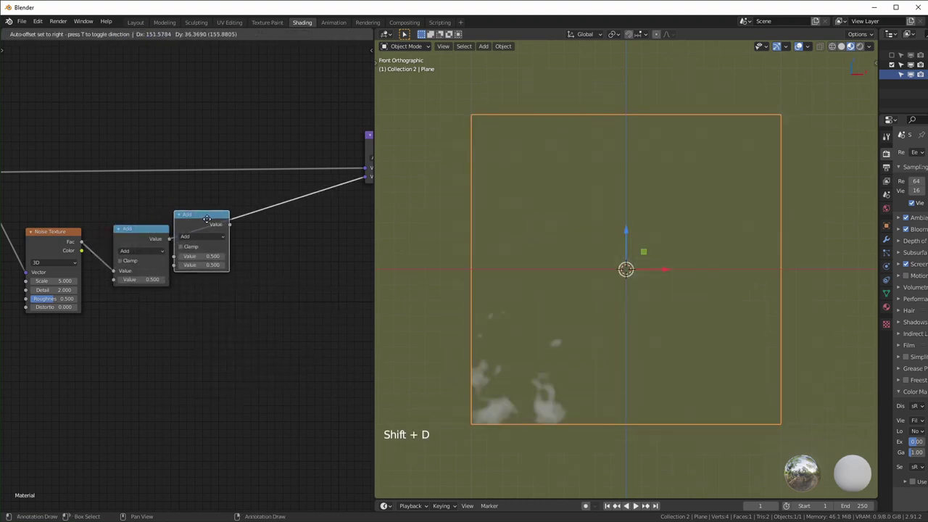
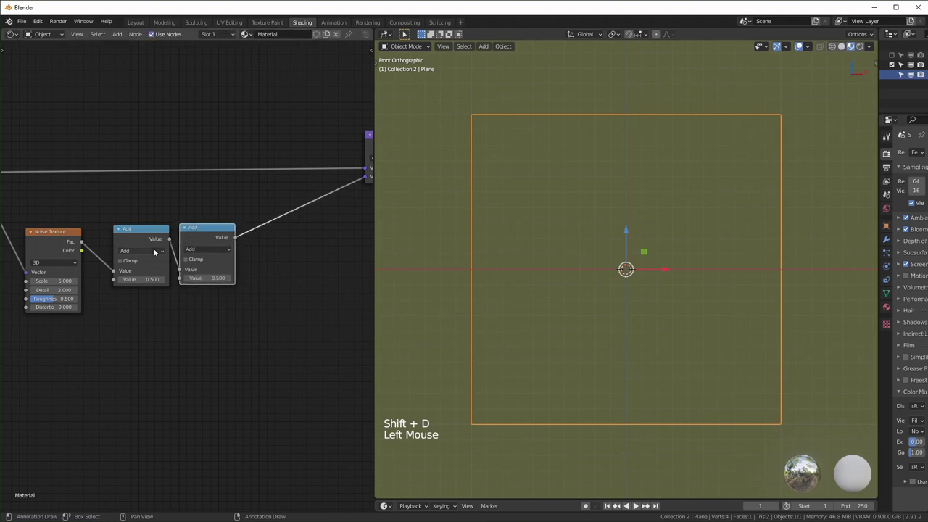
{"action": "left_click", "coordinate": [152, 251]}
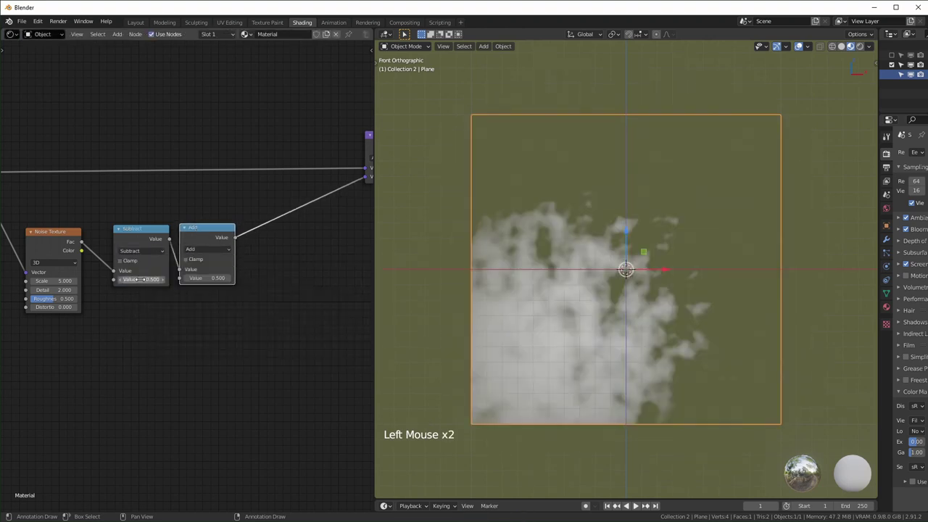
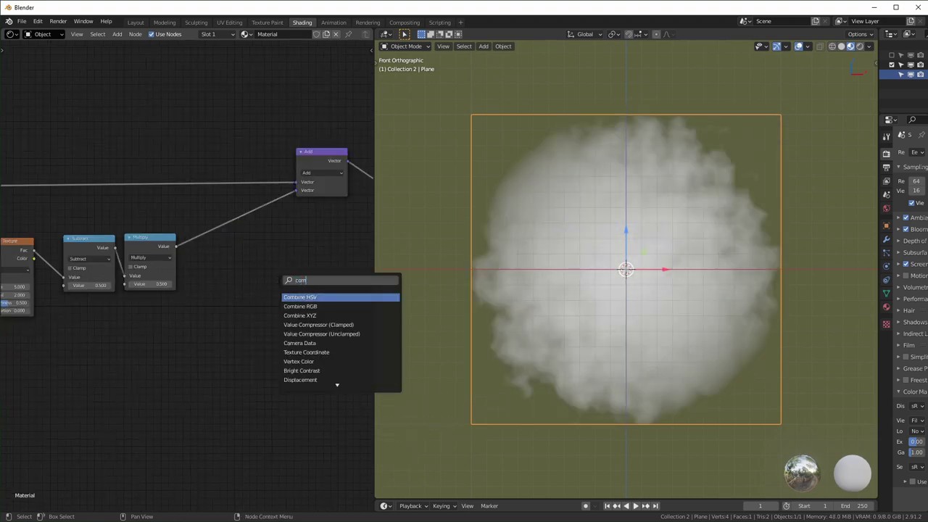
Step: Drop a Combine XYZ node on the Multiply link, with noise scale 3 and detail 0
{"action": "left_click", "coordinate": [218, 224]}
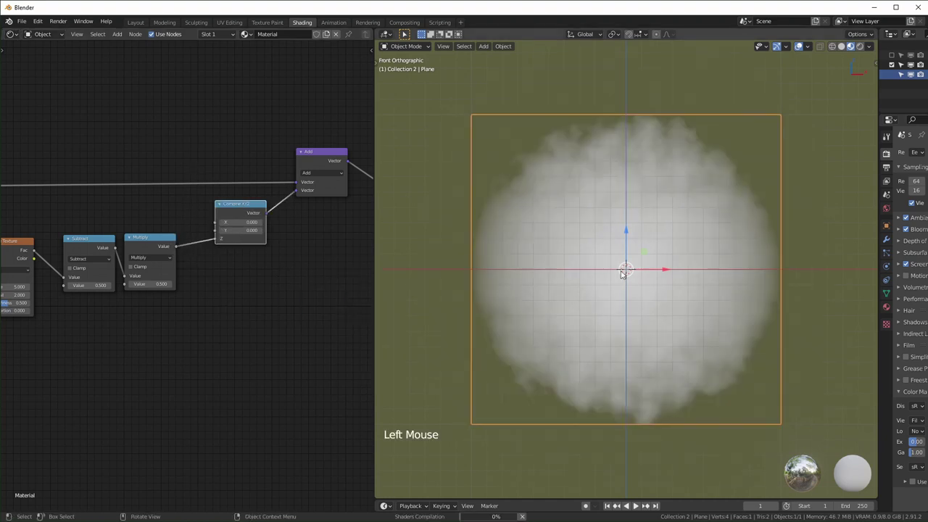
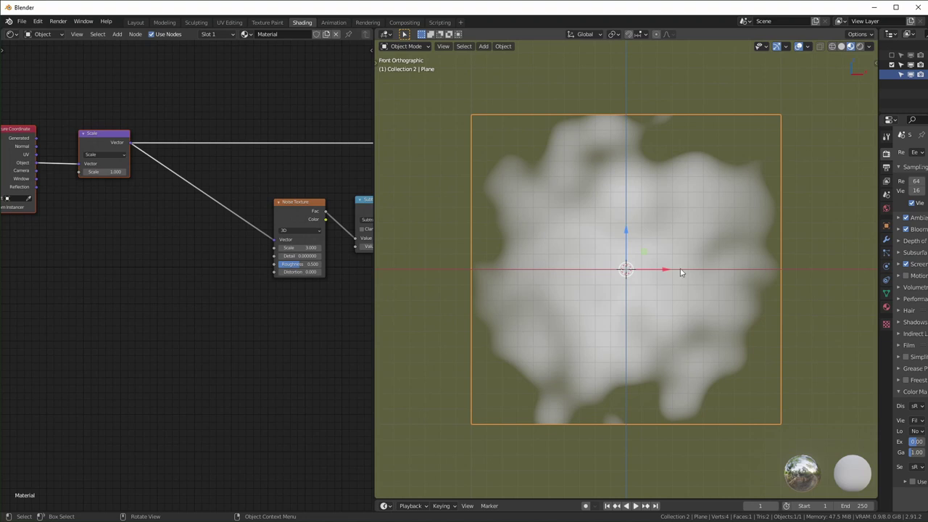
Step: Insert a Vector Math Add before the Noise Texture and add a #frame-driven Value node
{"action": "middle_click", "coordinate": [193, 361]}
{"action": "scroll", "scroll_direction": "up", "scroll_amount": 3}
{"action": "left_click", "coordinate": [195, 361]}
{"action": "key", "text": "shift+a"}
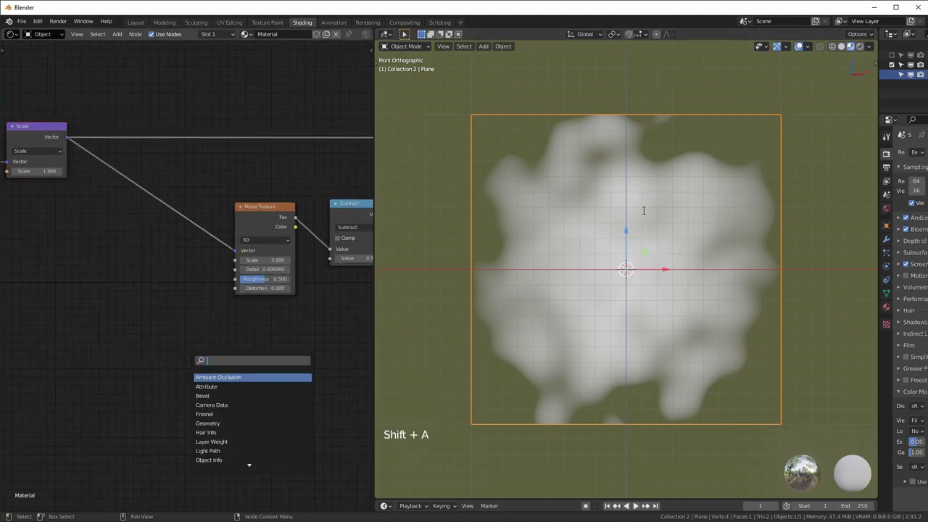
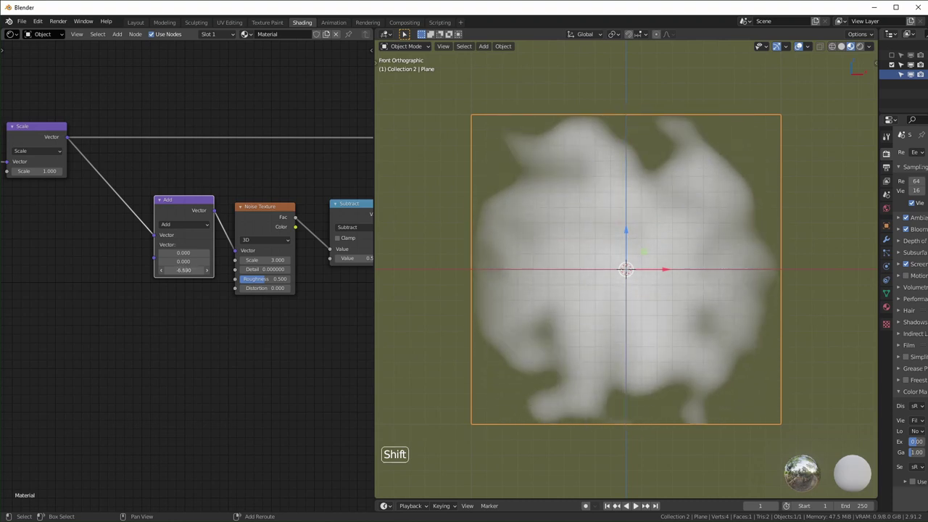
{"action": "left_click", "coordinate": [191, 408]}
{"action": "key", "text": "shift+a"}
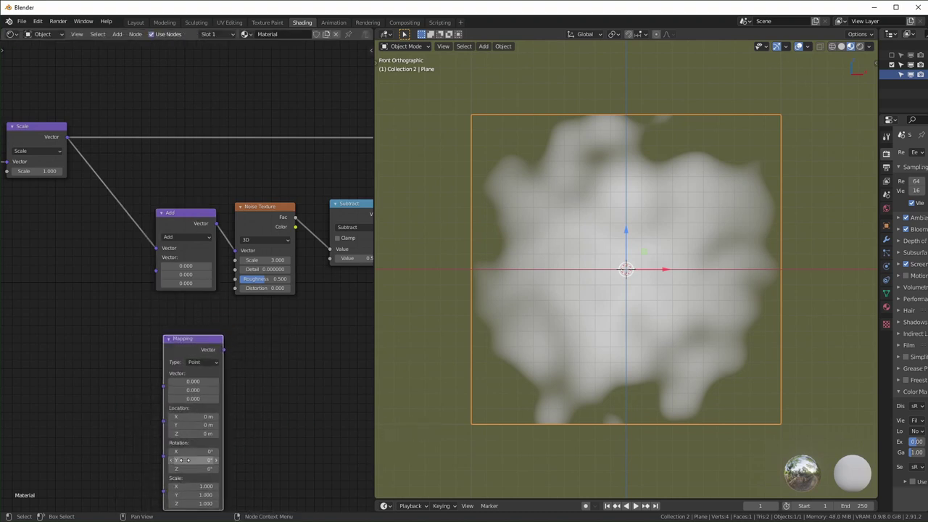
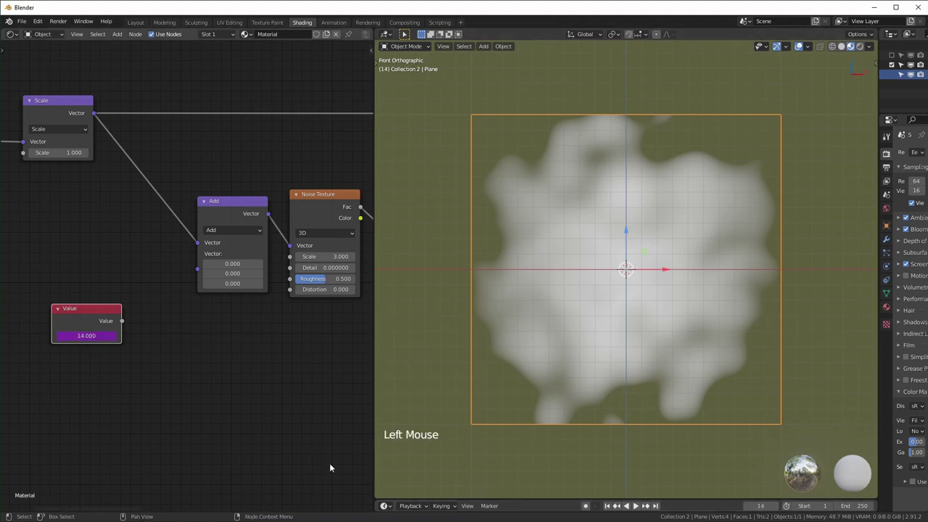
Step: Play the animation to watch the frame-driven Value climb, then unhook it from the Add node
{"action": "key", "text": "space"}
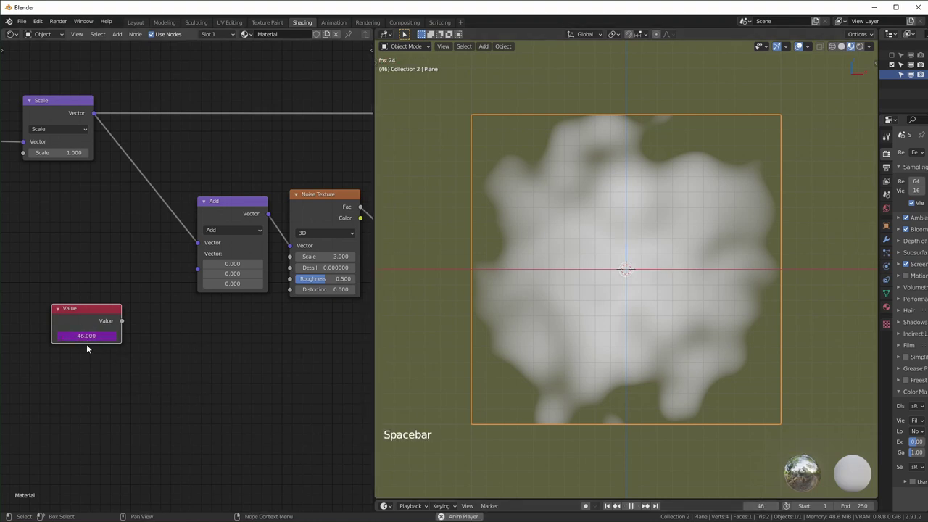
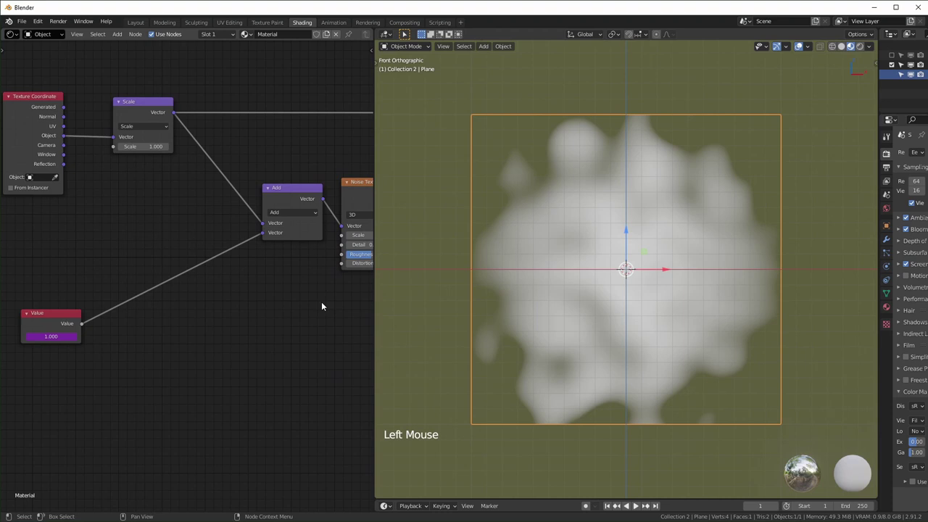
{"action": "key", "text": "space"}
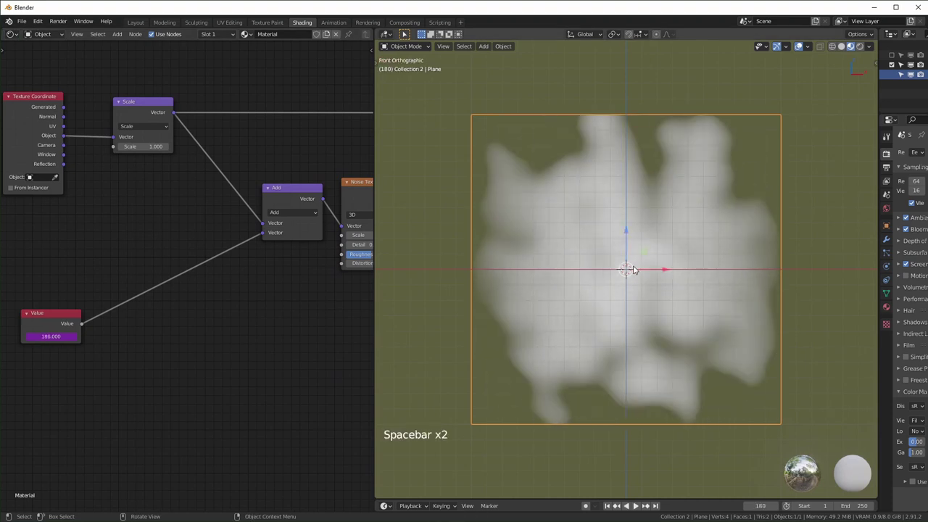
{"action": "key", "text": "space"}
{"action": "left_click", "coordinate": [262, 236]}
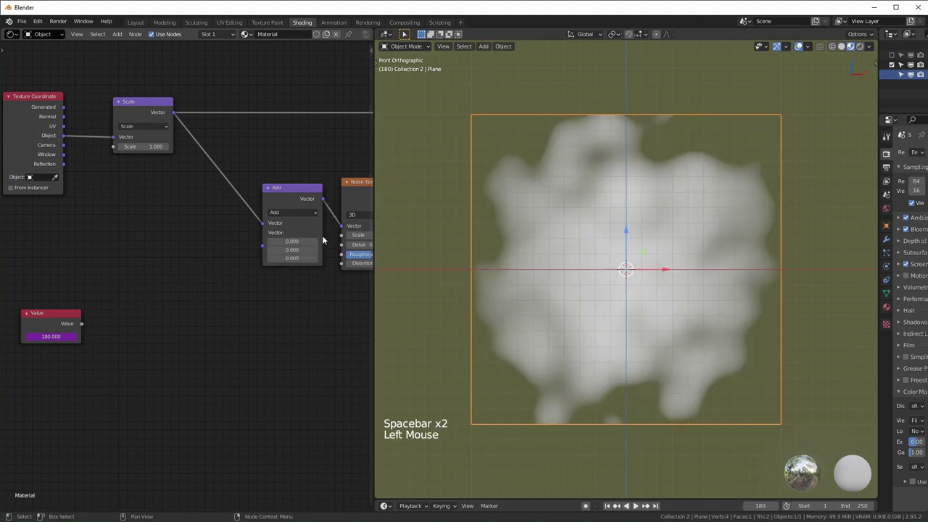
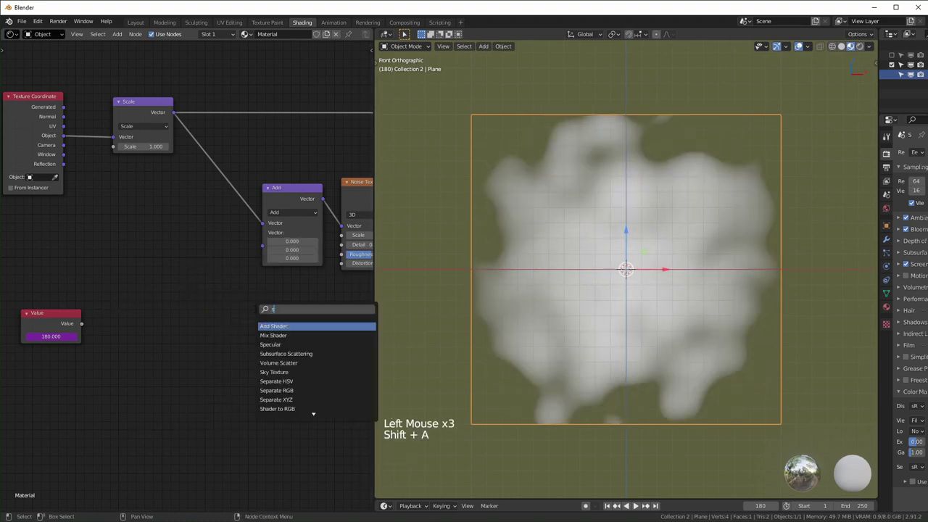
Step: Add a Combine XYZ into the offset chain with the animated Value driving its Z, and preview
{"action": "key", "text": "x"}
{"action": "key", "text": "shift+a"}
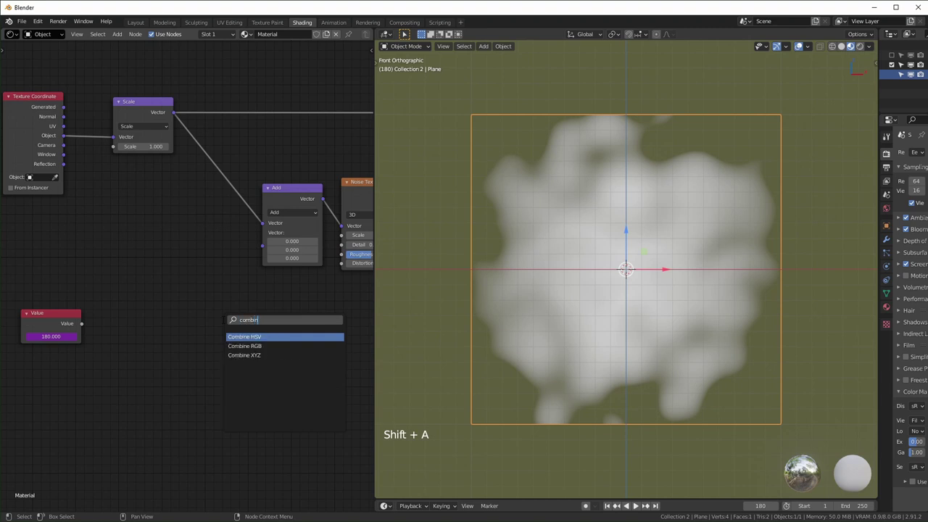
{"action": "left_click", "coordinate": [242, 256]}
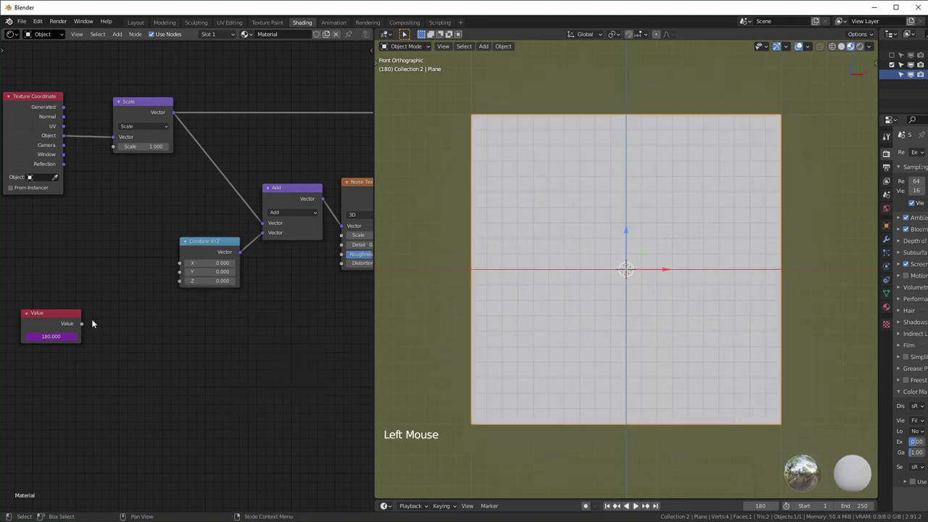
{"action": "left_click", "coordinate": [86, 329]}
{"action": "left_click", "coordinate": [249, 396]}
{"action": "key", "text": "space"}
{"action": "key", "text": "space"}
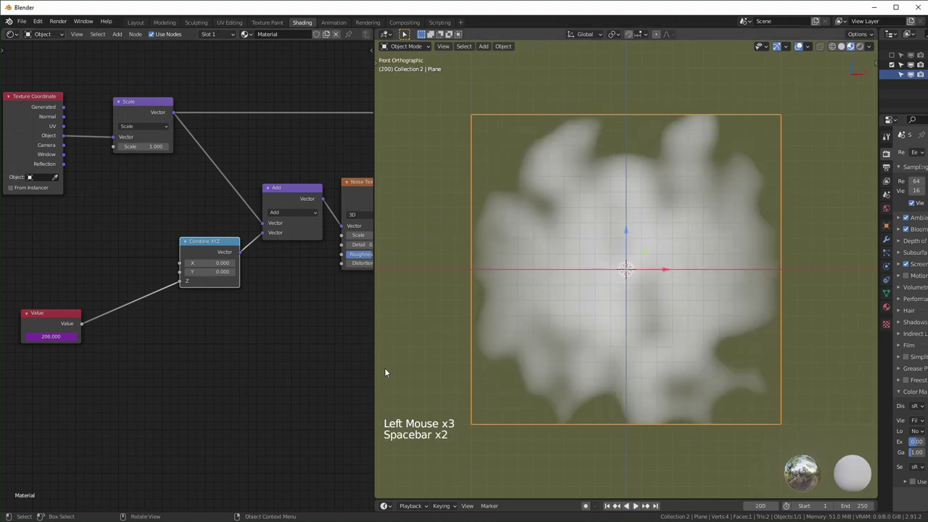
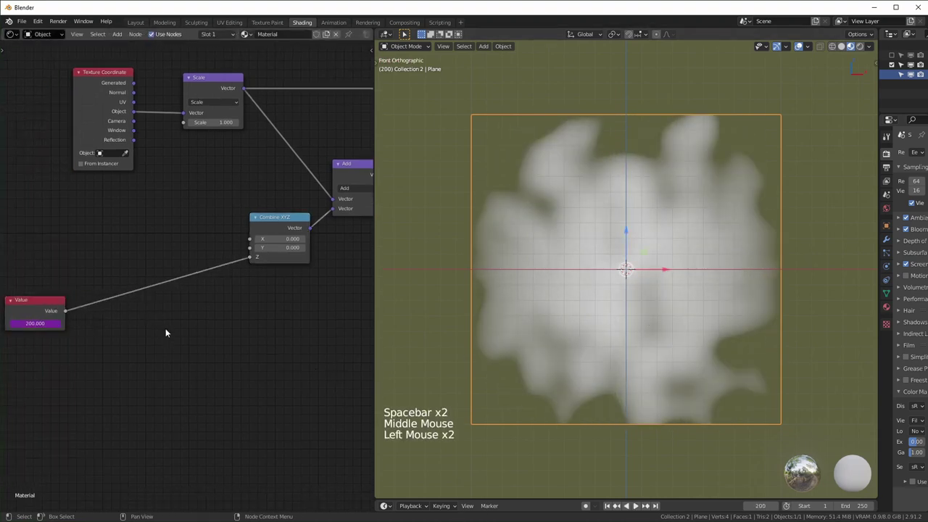
Step: Insert a Math node set to Divide by -30 between the Value and the Z input
{"action": "key", "text": "shift+a"}
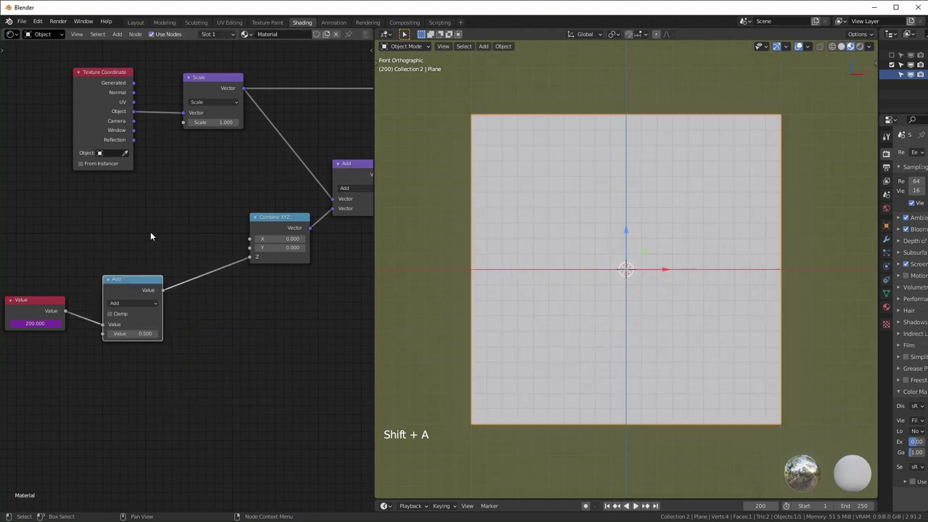
{"action": "left_click", "coordinate": [146, 305]}
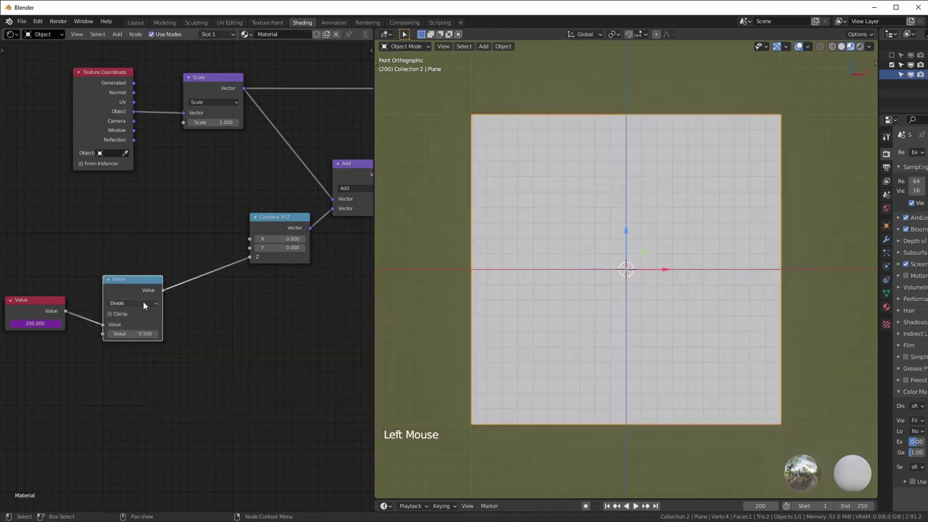
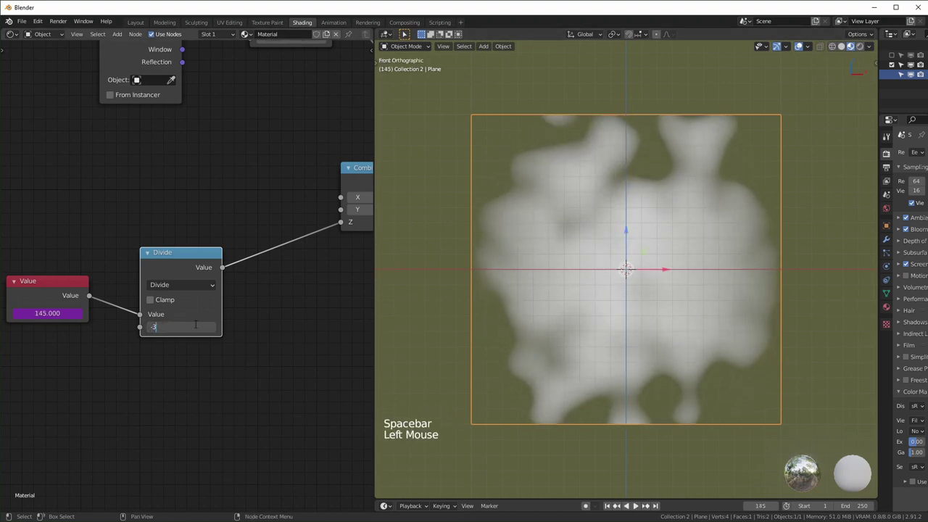
{"action": "key", "text": "space"}
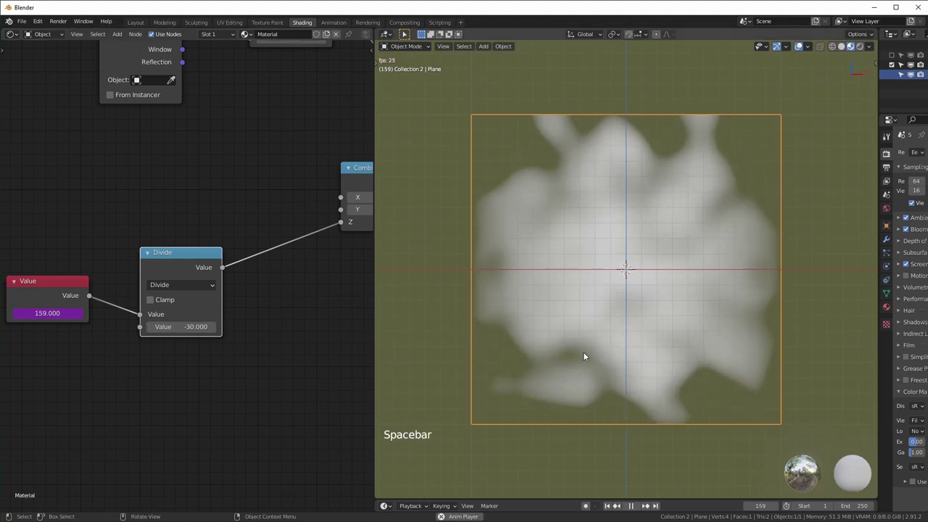
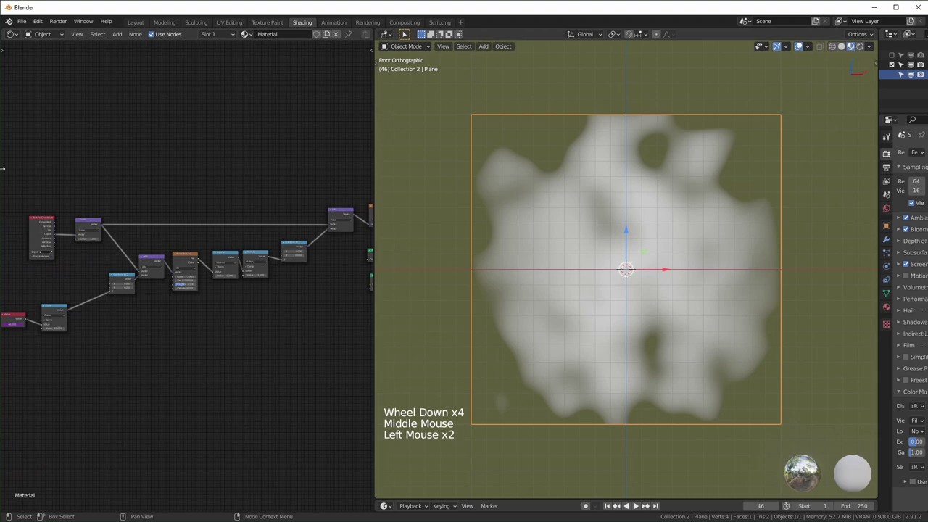
Step: Tidy the Scale node, select the noise and math chain and pack it into a node group (Ctrl+G)
{"action": "left_click", "coordinate": [9, 172]}
{"action": "key", "text": "g"}
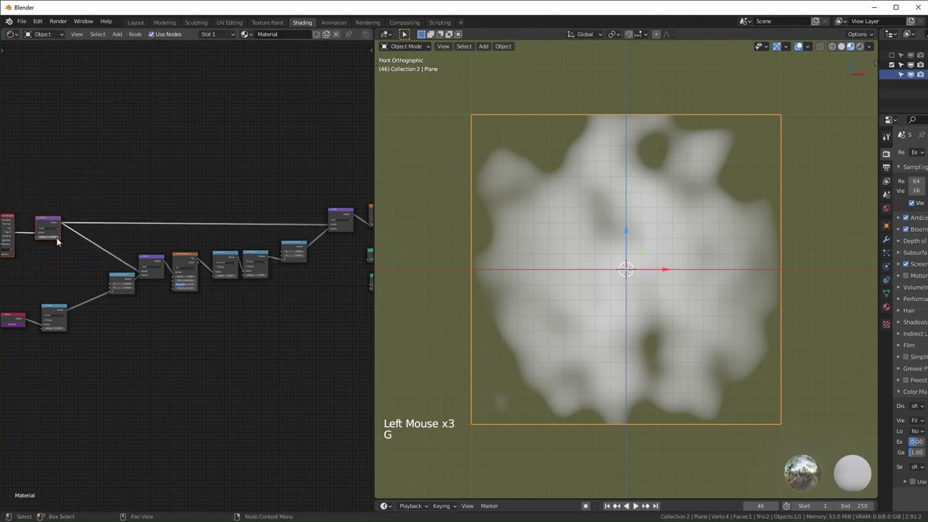
{"action": "middle_click", "coordinate": [262, 288]}
{"action": "middle_click", "coordinate": [151, 312]}
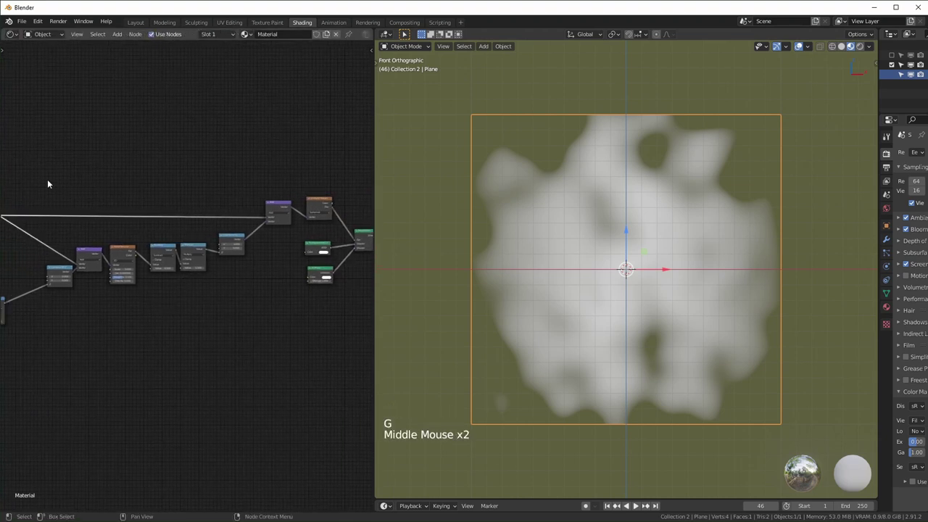
{"action": "left_click", "coordinate": [32, 158]}
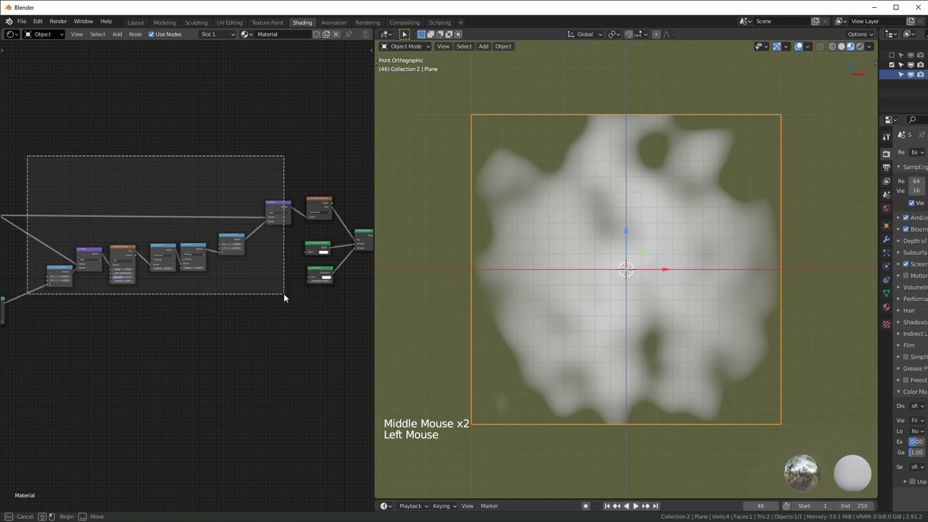
{"action": "scroll", "scroll_direction": "up", "scroll_amount": 3}
{"action": "middle_click", "coordinate": [229, 332]}
{"action": "middle_click", "coordinate": [207, 299]}
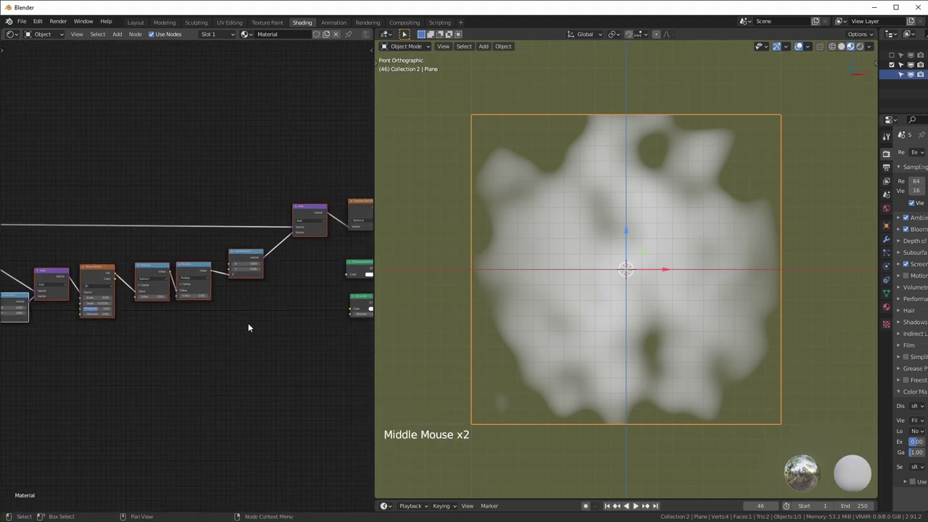
{"action": "key", "text": "ctrl+g"}
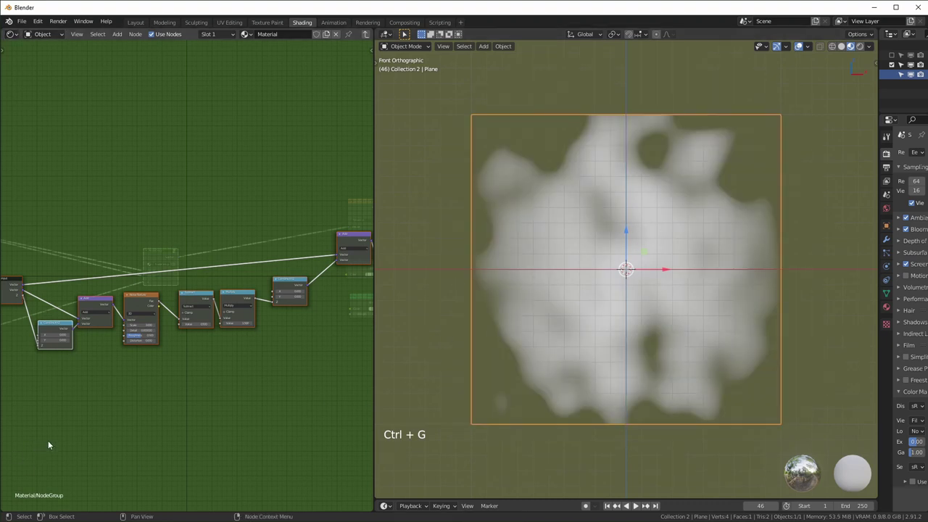
Step: Wire the Group Input sockets and rename the exposed inputs Z Translate and Z Strength
{"action": "key", "text": "Tab"}
{"action": "middle_click", "coordinate": [183, 379]}
{"action": "middle_click", "coordinate": [273, 327]}
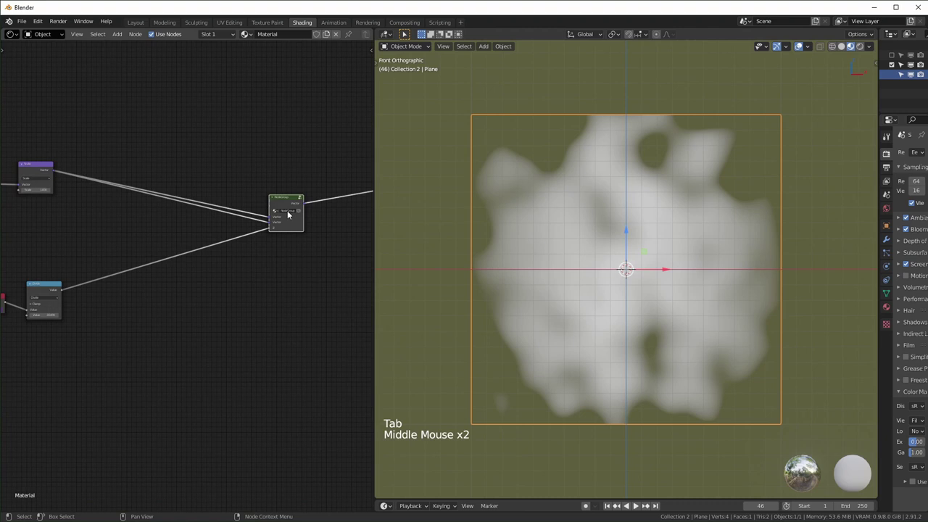
{"action": "scroll", "scroll_direction": "up", "scroll_amount": 3}
{"action": "middle_click", "coordinate": [314, 270]}
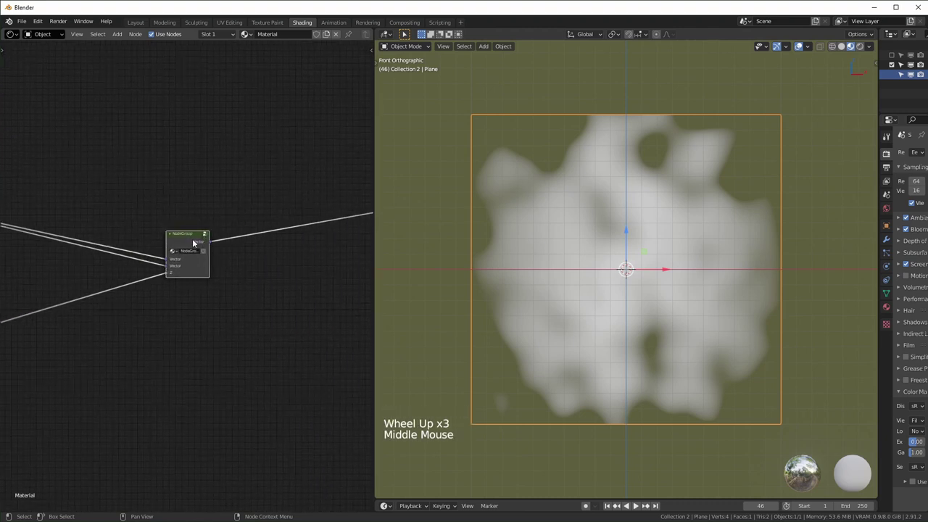
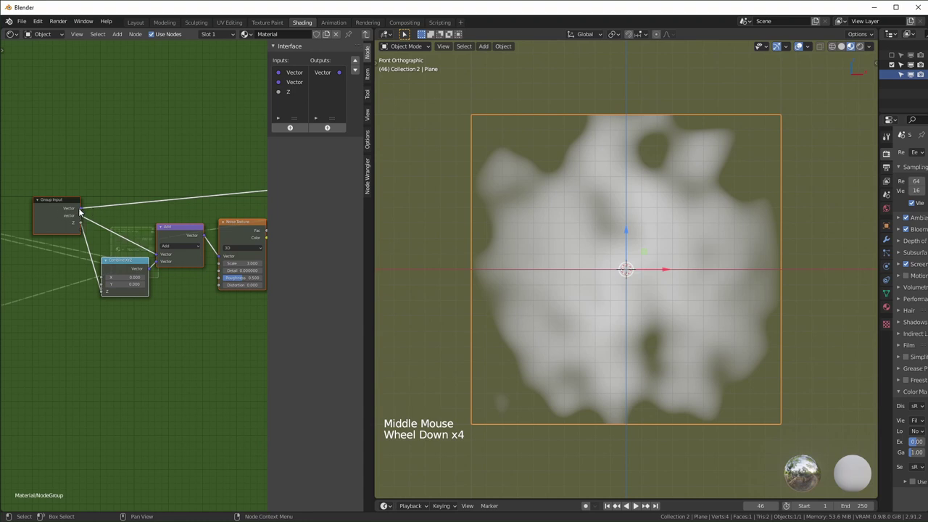
{"action": "left_click", "coordinate": [84, 210]}
{"action": "middle_click", "coordinate": [130, 230]}
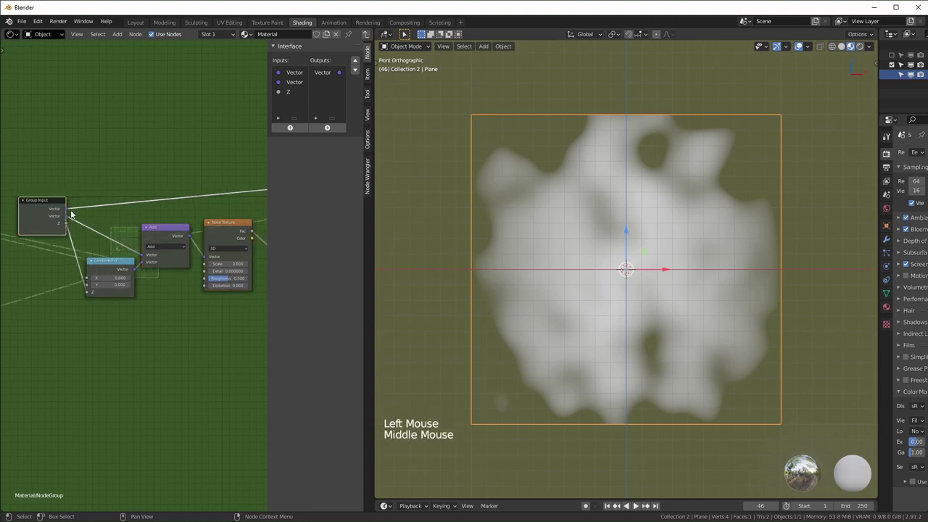
{"action": "left_click", "coordinate": [68, 212]}
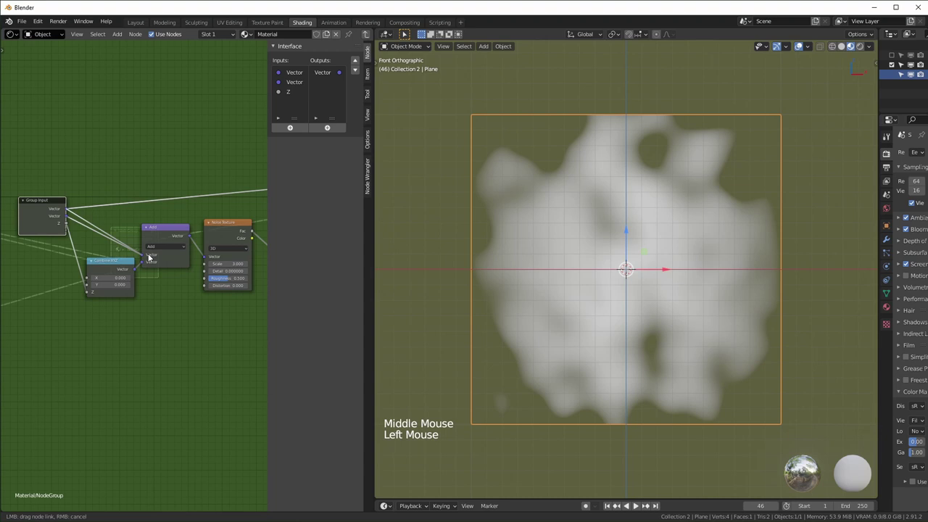
{"action": "left_click", "coordinate": [297, 81]}
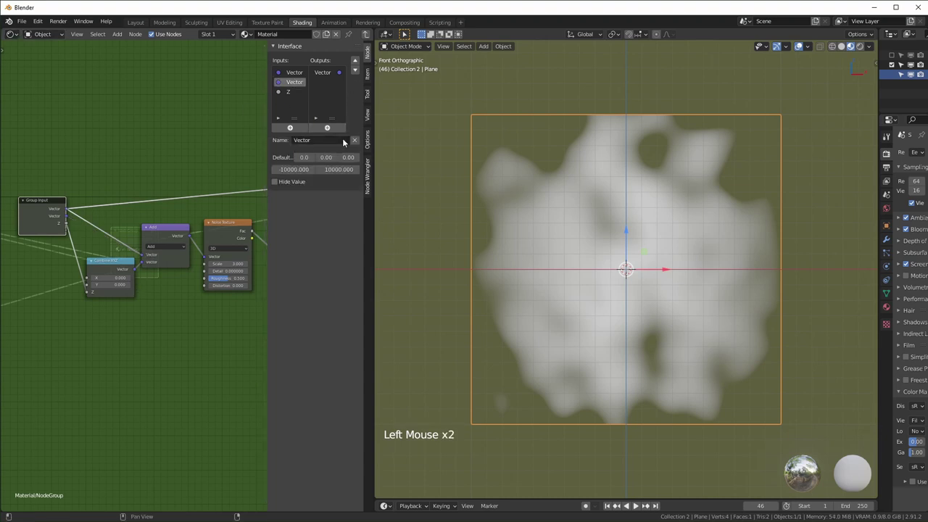
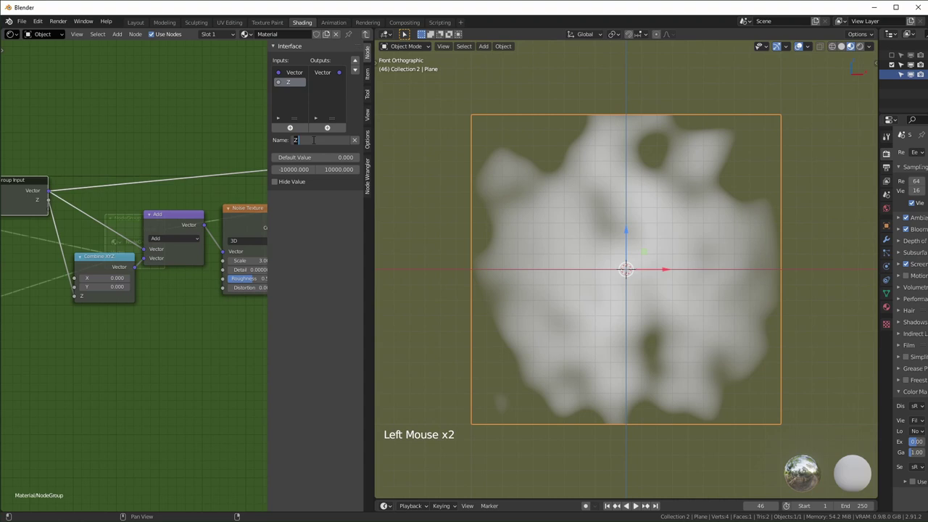
{"action": "middle_click", "coordinate": [140, 181]}
{"action": "left_click", "coordinate": [141, 182]}
{"action": "scroll", "scroll_direction": "down", "scroll_amount": 3}
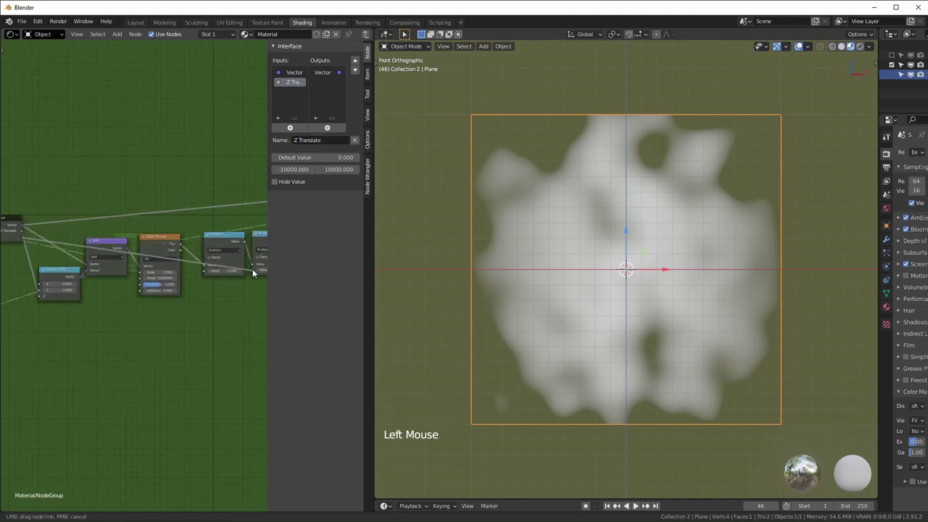
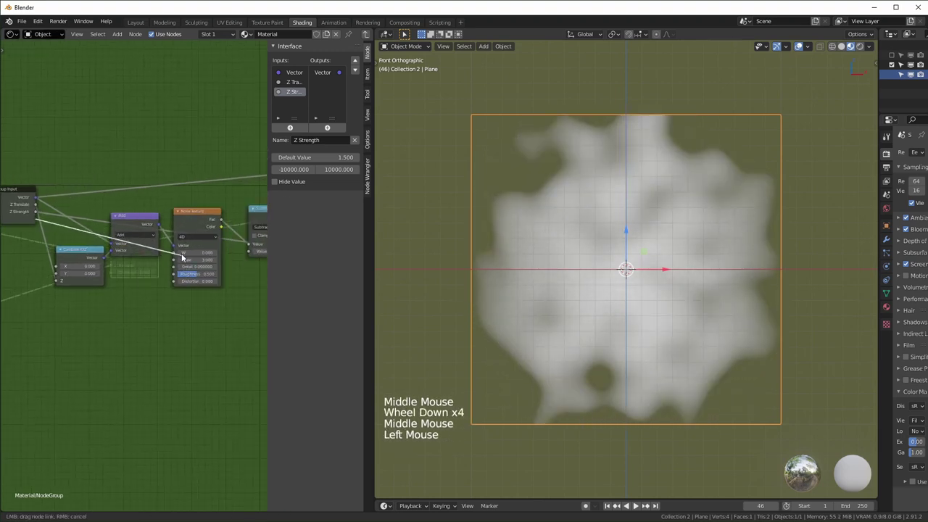
Step: Expose the noise W, Scale, Detail, Roughness and Distortion as group inputs, then leave the group
{"action": "left_click", "coordinate": [39, 230]}
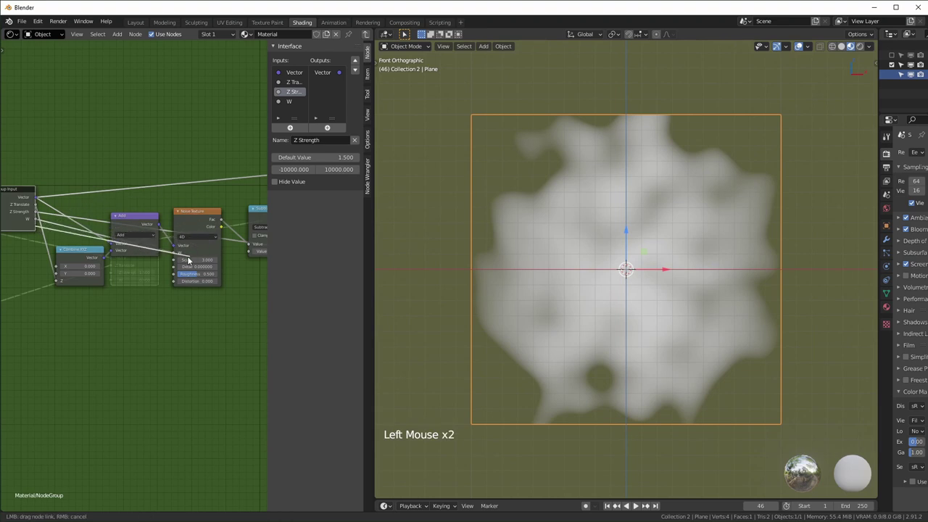
{"action": "left_click", "coordinate": [40, 235]}
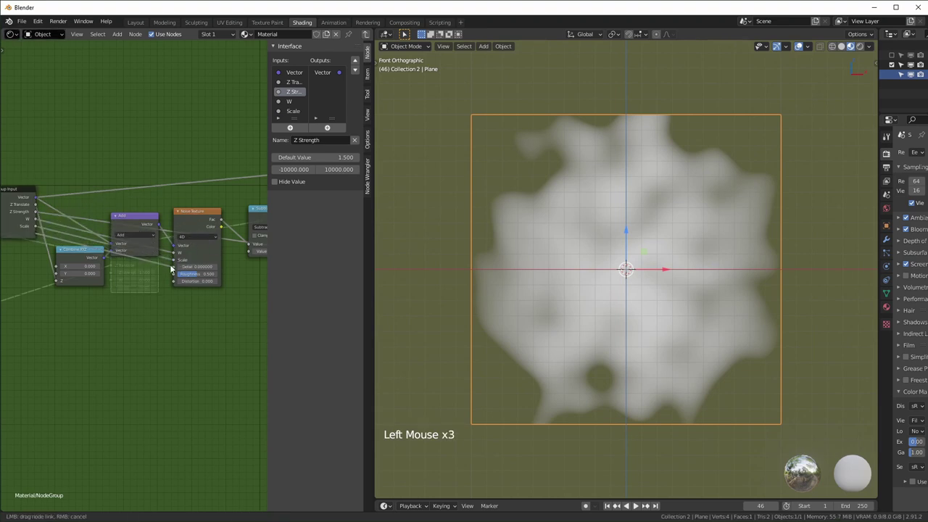
{"action": "left_click", "coordinate": [136, 237]}
{"action": "left_click", "coordinate": [118, 234]}
{"action": "scroll", "scroll_direction": "up", "scroll_amount": 3}
{"action": "scroll", "scroll_direction": "down", "scroll_amount": 3}
{"action": "key", "text": "Tab"}
Step: Name and label the group node Distortion, then start a node search for Separate XYZ
{"action": "scroll", "scroll_direction": "up", "scroll_amount": 3}
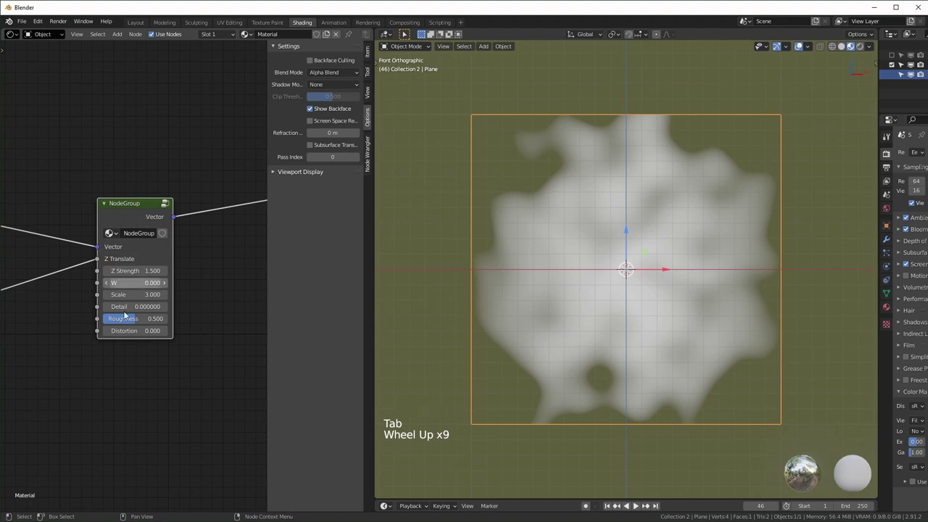
{"action": "left_click", "coordinate": [144, 211]}
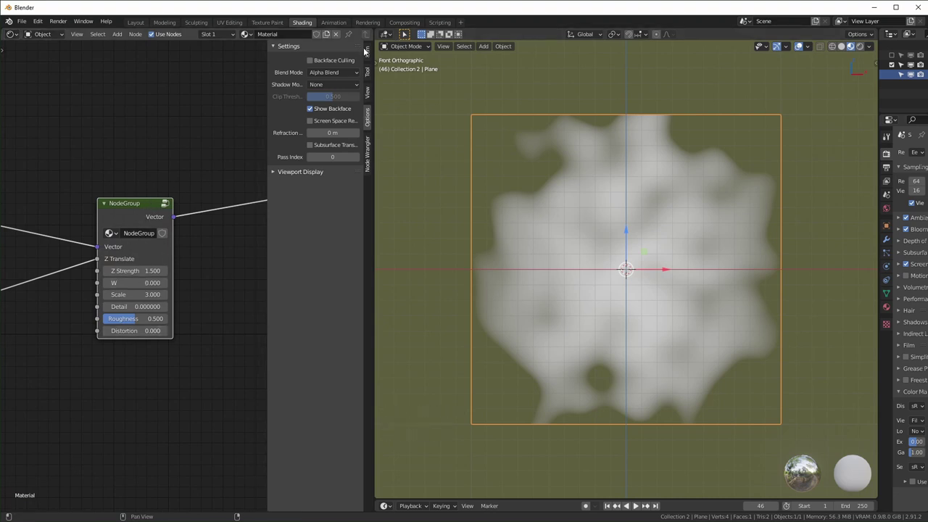
{"action": "left_click", "coordinate": [373, 53]}
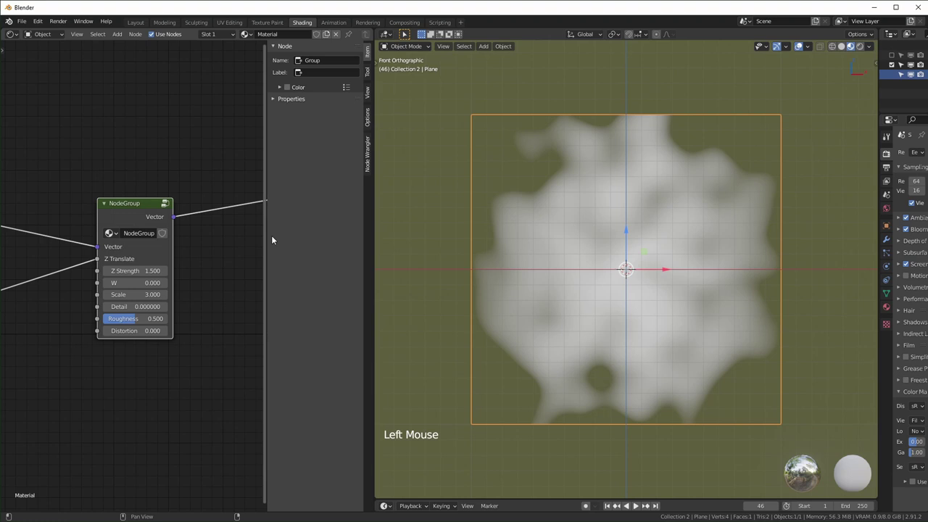
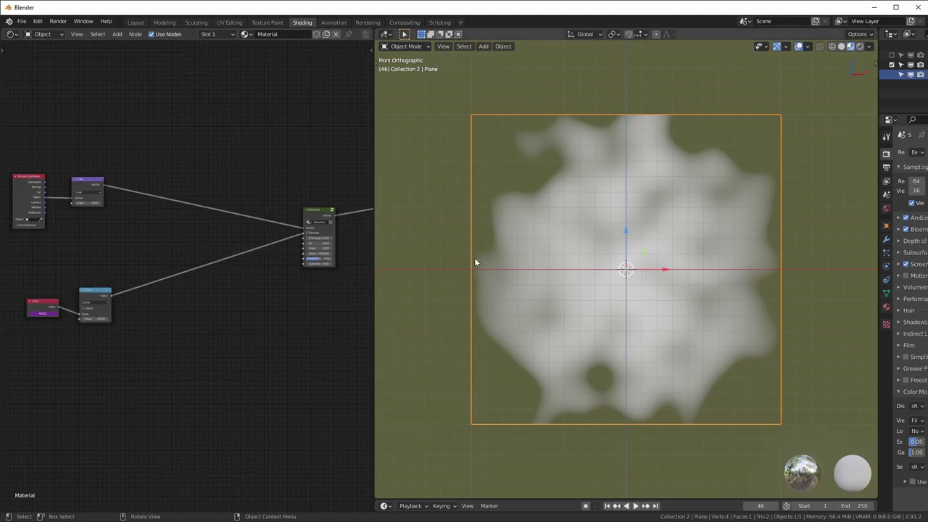
{"action": "key", "text": "ctrl+s"}
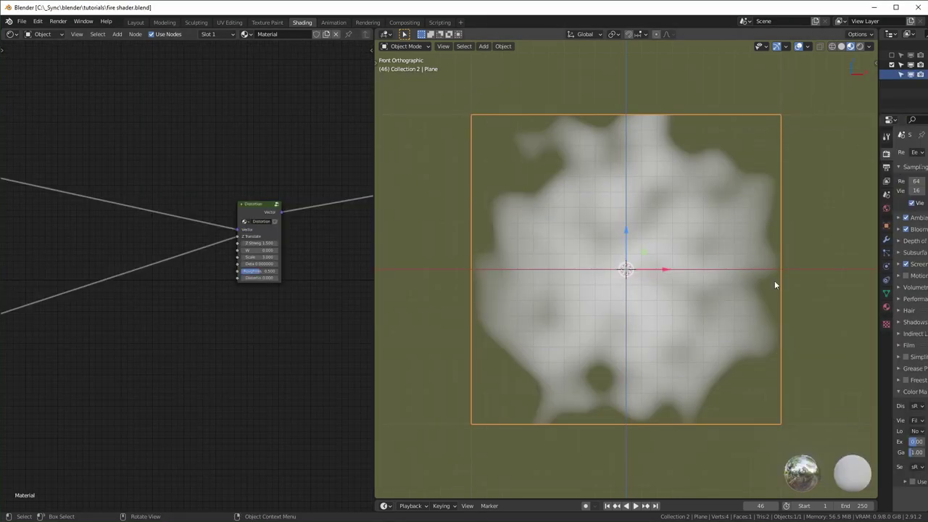
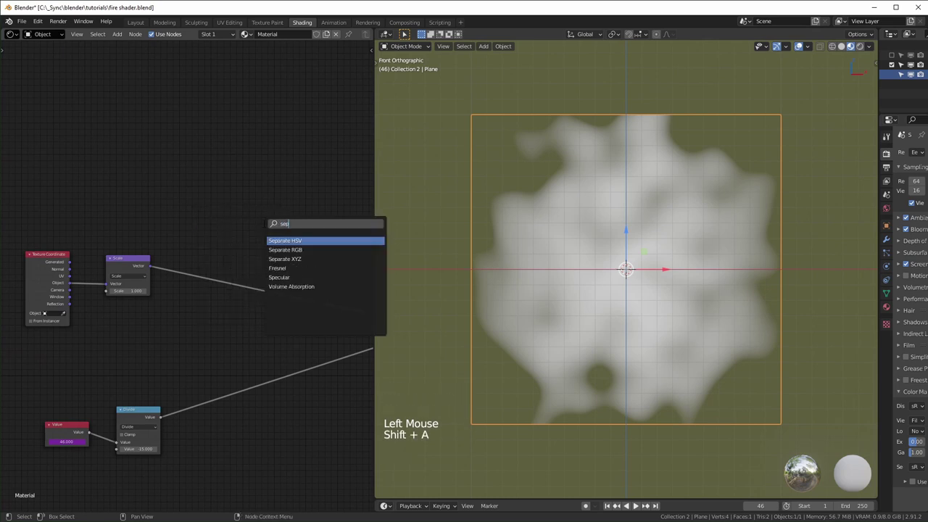
Step: Add a Separate XYZ fed by the scaled coordinates and preview its Z output as a vertical gradient
{"action": "double_click", "coordinate": [151, 271]}
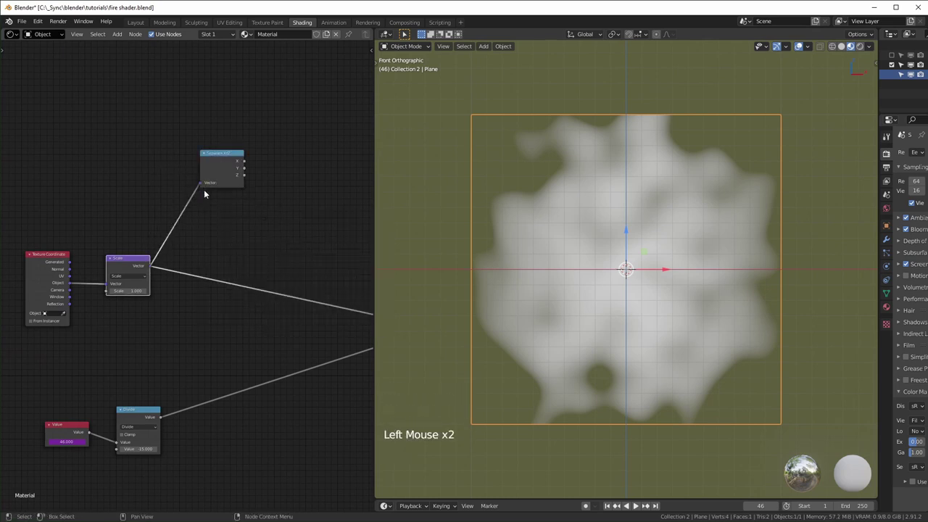
{"action": "left_click", "coordinate": [148, 226]}
{"action": "scroll", "scroll_direction": "up", "scroll_amount": 3}
{"action": "middle_click", "coordinate": [270, 196]}
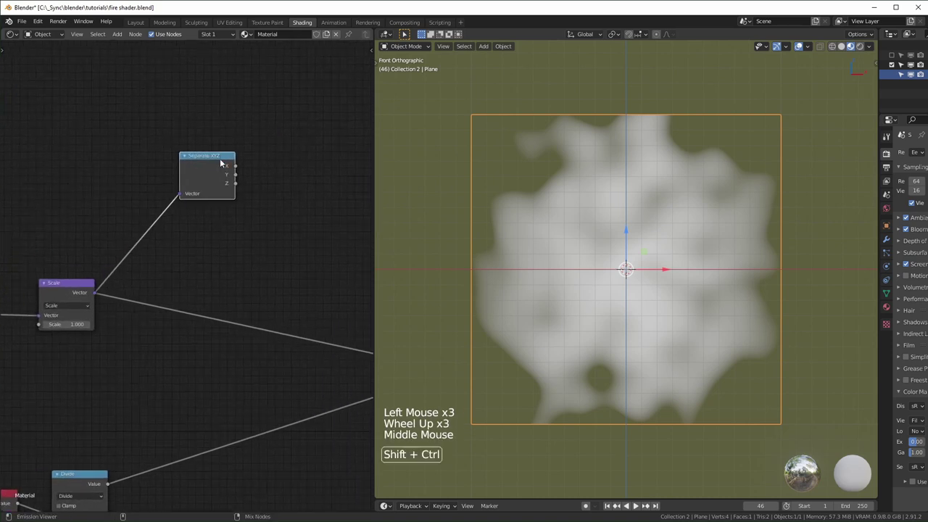
{"action": "left_click", "coordinate": [220, 162]}
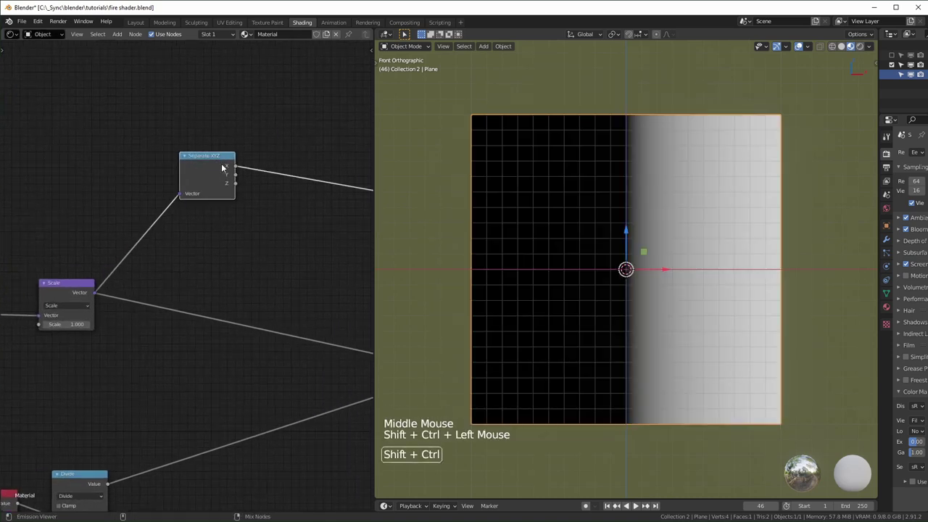
{"action": "left_click", "coordinate": [221, 165]}
{"action": "left_click", "coordinate": [221, 172]}
{"action": "left_click", "coordinate": [331, 260]}
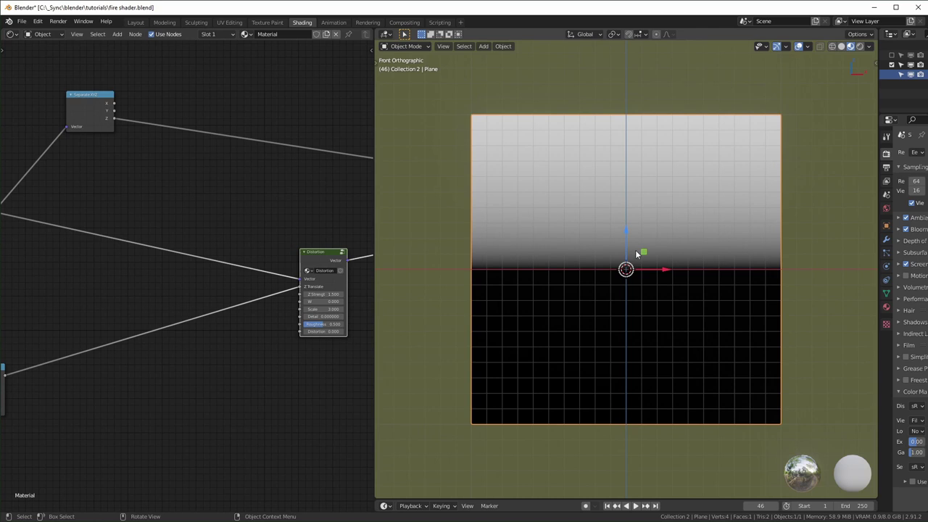
{"action": "middle_click", "coordinate": [90, 155]}
{"action": "scroll", "scroll_direction": "up", "scroll_amount": 3}
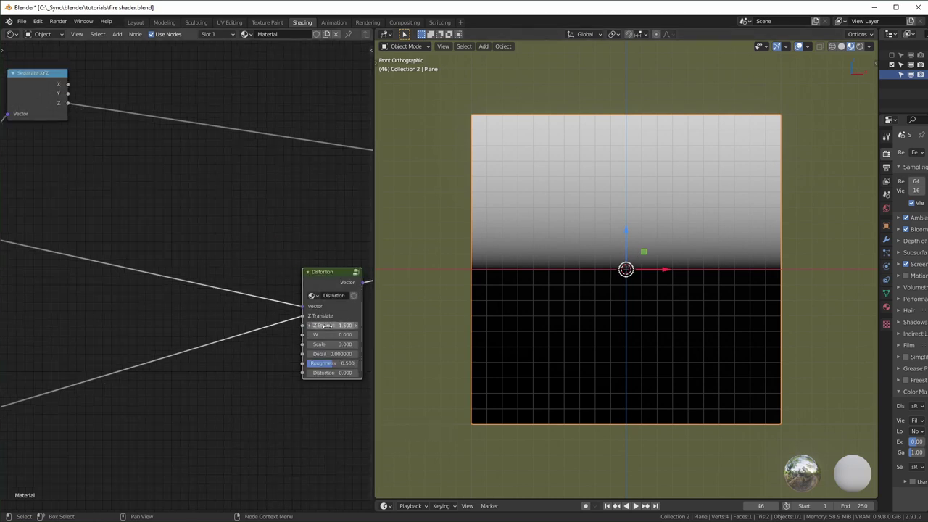
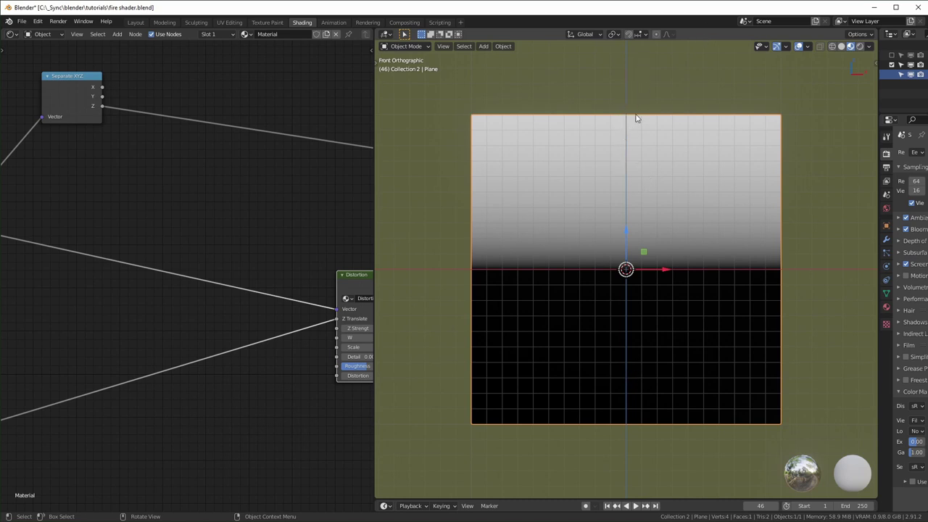
{"action": "left_click", "coordinate": [296, 187]}
Step: Drop a Clamp node onto the Z gradient link, keeping its maximum at 1
{"action": "key", "text": "shift+a"}
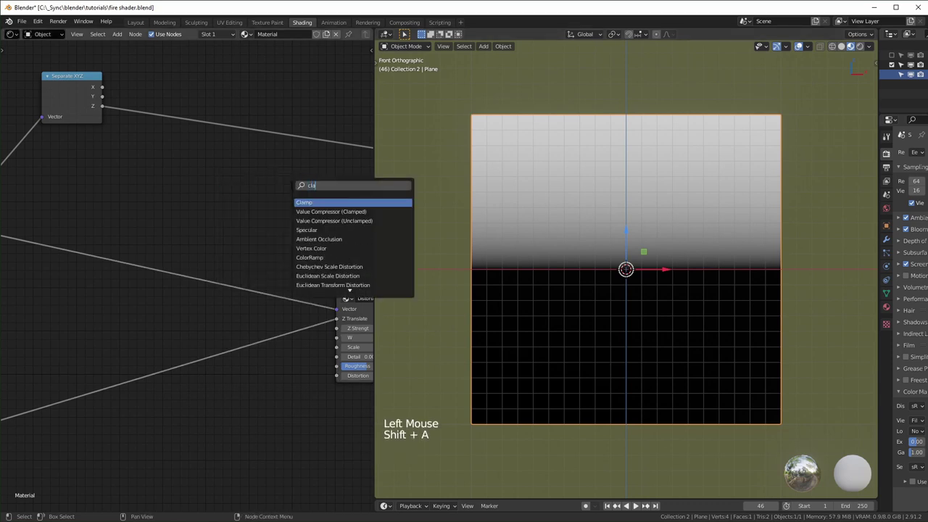
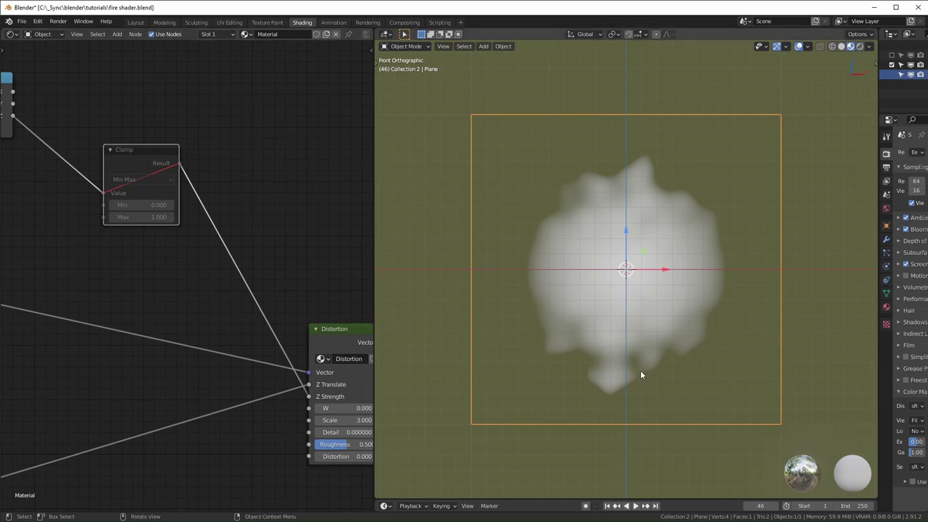
{"action": "key", "text": "m"}
{"action": "left_click", "coordinate": [142, 156]}
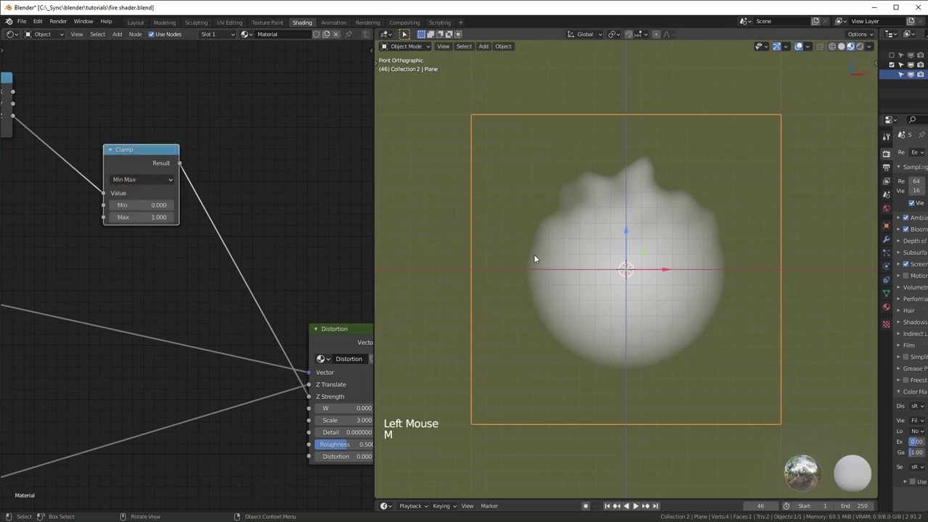
{"action": "middle_click", "coordinate": [103, 294]}
{"action": "left_click", "coordinate": [201, 297]}
{"action": "key", "text": "shift+a"}
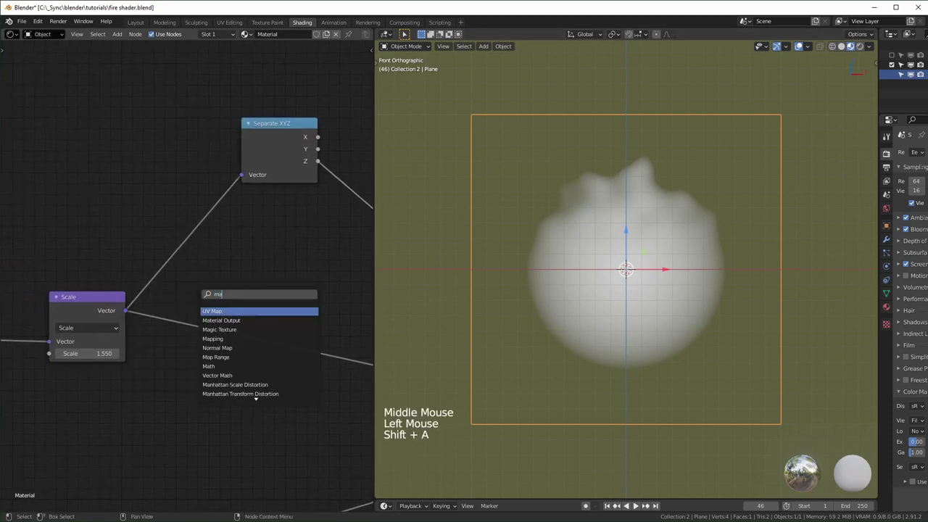
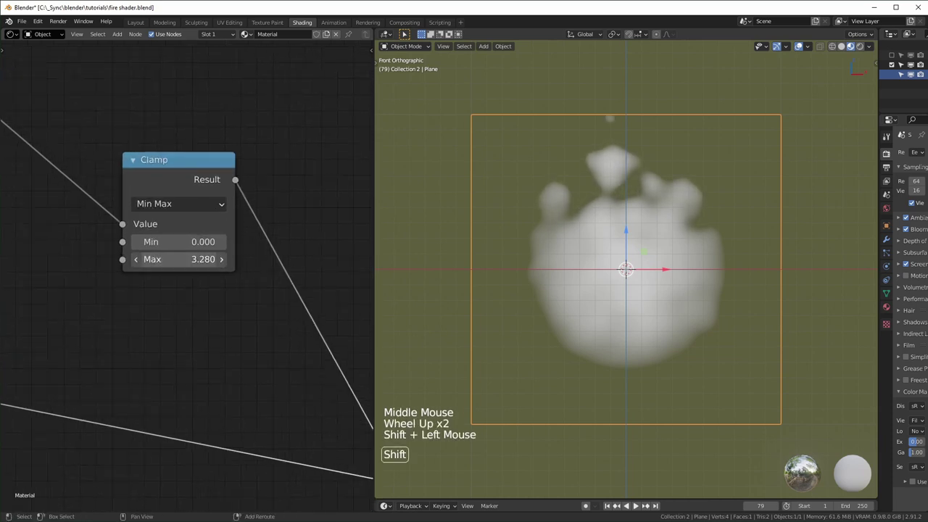
{"action": "left_click", "coordinate": [210, 341]}
Step: Add a Math Multiply of 1.5 after the Clamp feeding the Distortion node
{"action": "key", "text": "shift+a"}
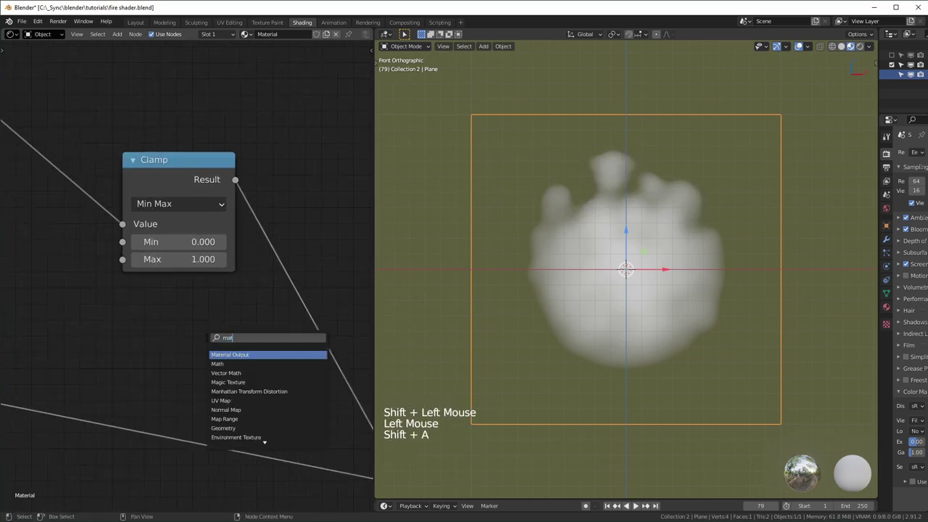
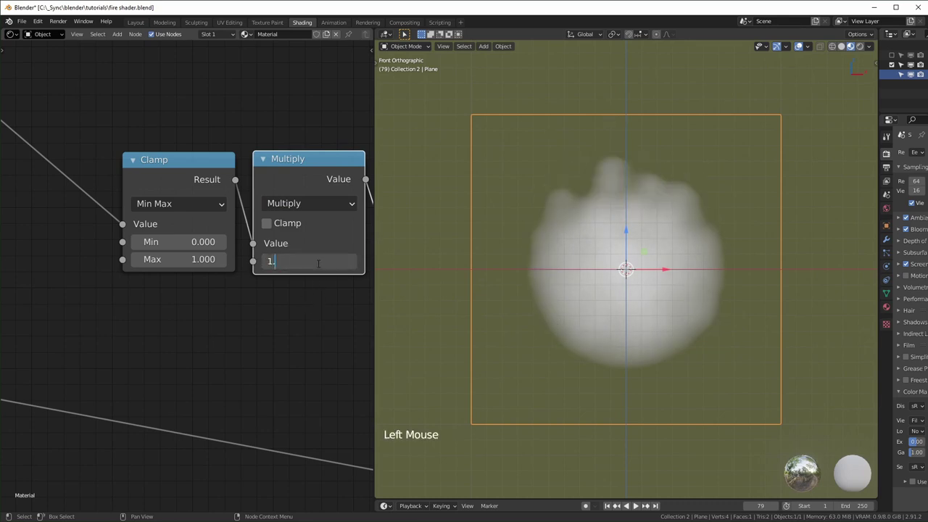
{"action": "key", "text": "space"}
{"action": "key", "text": "space"}
{"action": "middle_click", "coordinate": [258, 280]}
{"action": "scroll", "scroll_direction": "down", "scroll_amount": 3}
Step: Duplicate the Distortion group node and chain the copy after the first
{"action": "scroll", "scroll_direction": "up", "scroll_amount": 3}
{"action": "left_click", "coordinate": [196, 235]}
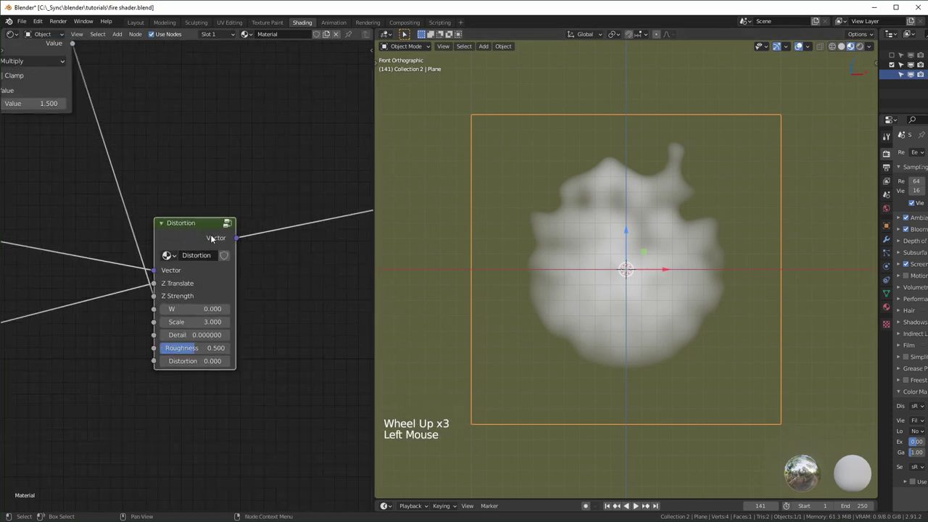
{"action": "key", "text": "shift+d"}
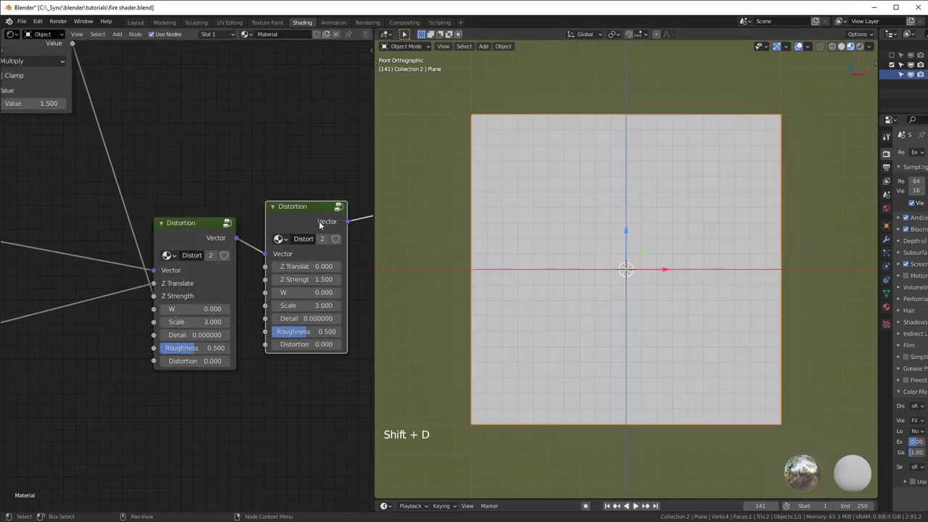
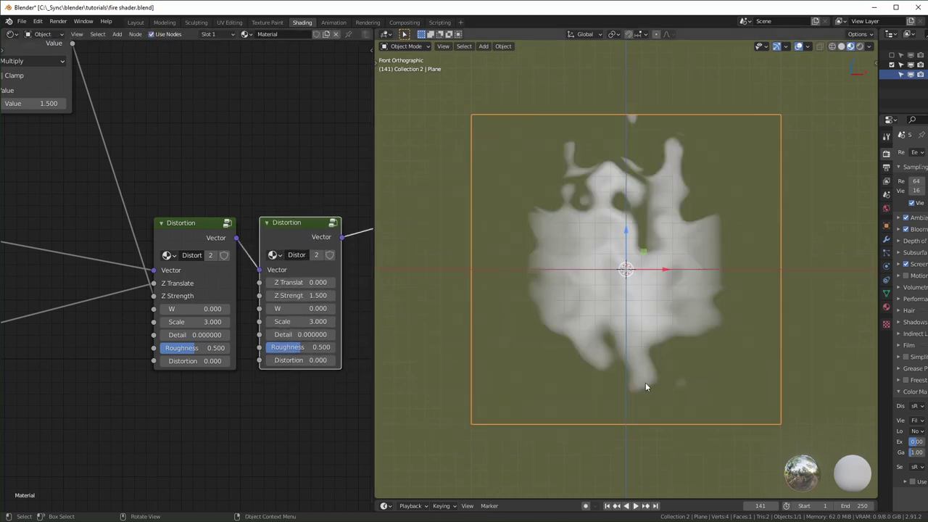
{"action": "middle_click", "coordinate": [295, 421]}
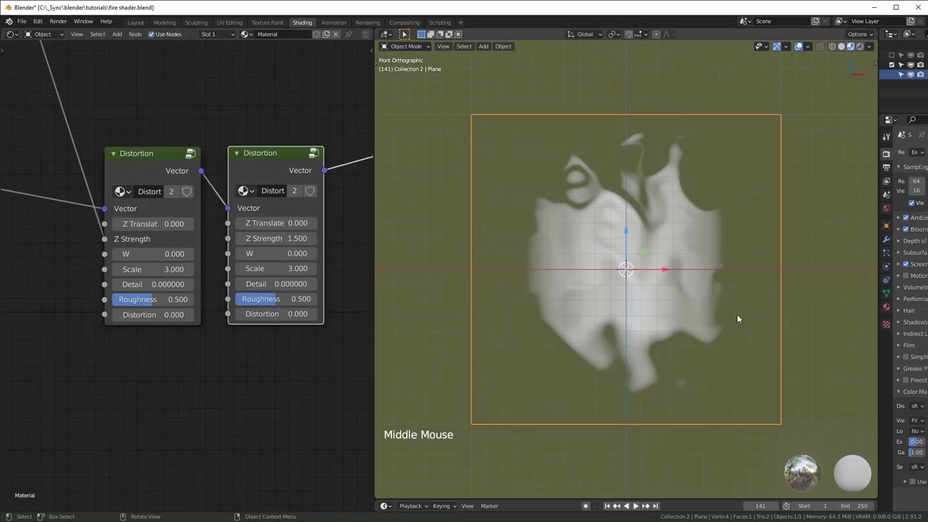
{"action": "middle_click", "coordinate": [136, 177]}
{"action": "scroll", "scroll_direction": "down", "scroll_amount": 3}
{"action": "middle_click", "coordinate": [175, 228]}
{"action": "left_click", "coordinate": [106, 93]}
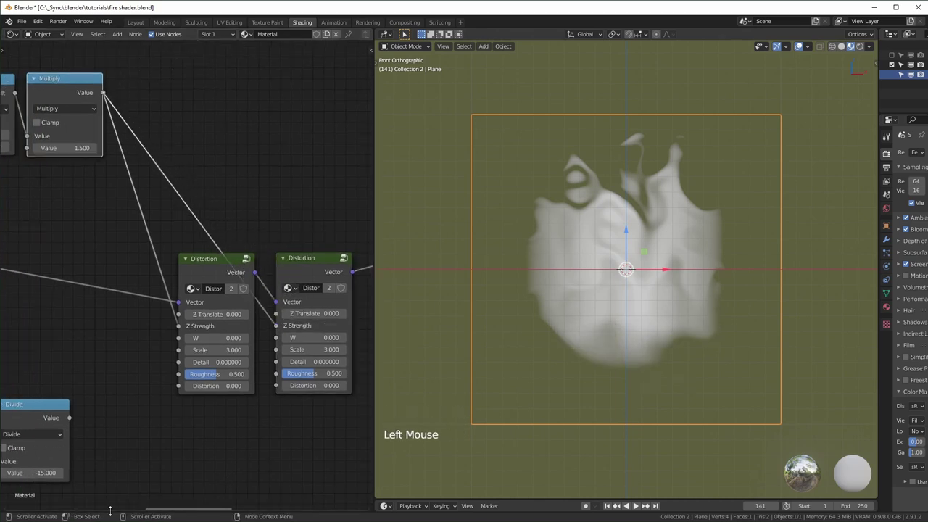
Step: Feed the Multiply into both groups and set distortion 0.5 and scale 2.14 for a rising flame
{"action": "scroll", "scroll_direction": "up", "scroll_amount": 3}
{"action": "middle_click", "coordinate": [256, 402]}
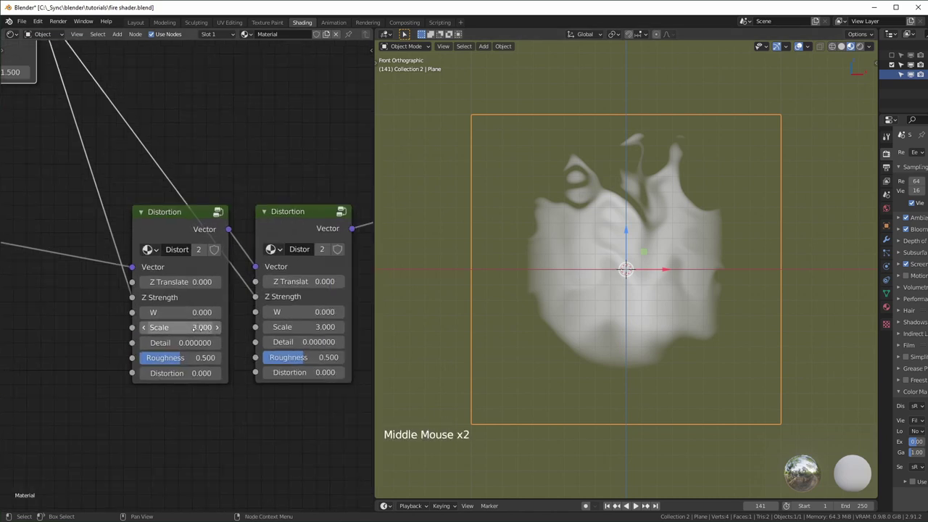
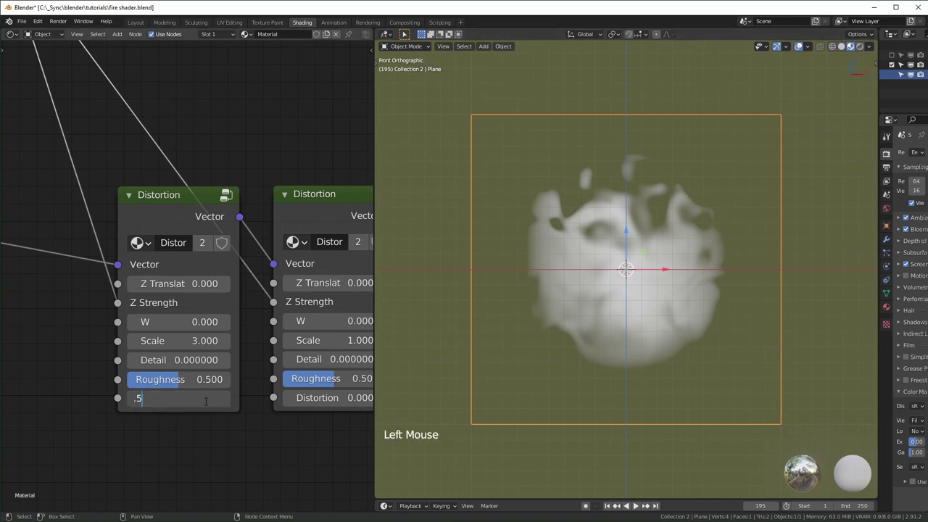
{"action": "middle_click", "coordinate": [171, 332]}
{"action": "scroll", "scroll_direction": "down", "scroll_amount": 3}
{"action": "left_click", "coordinate": [136, 310]}
{"action": "left_click", "coordinate": [137, 312]}
{"action": "middle_click", "coordinate": [122, 374]}
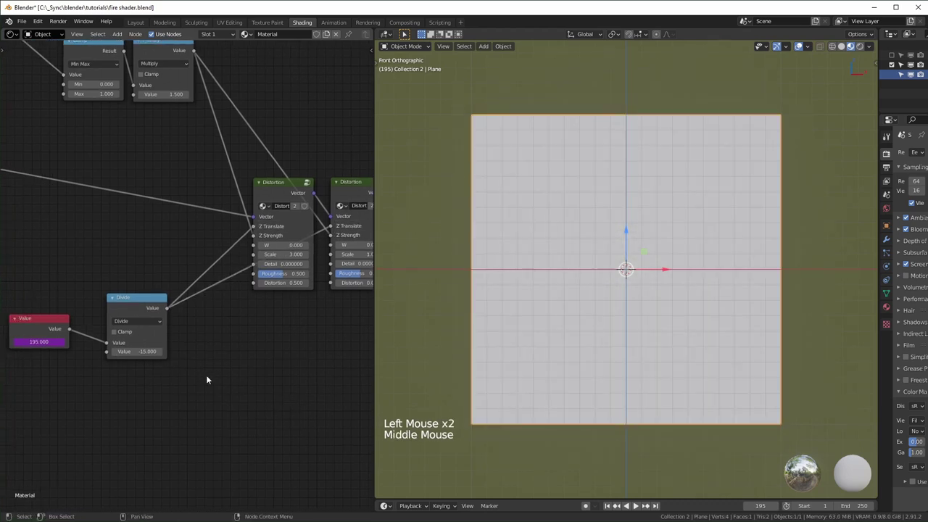
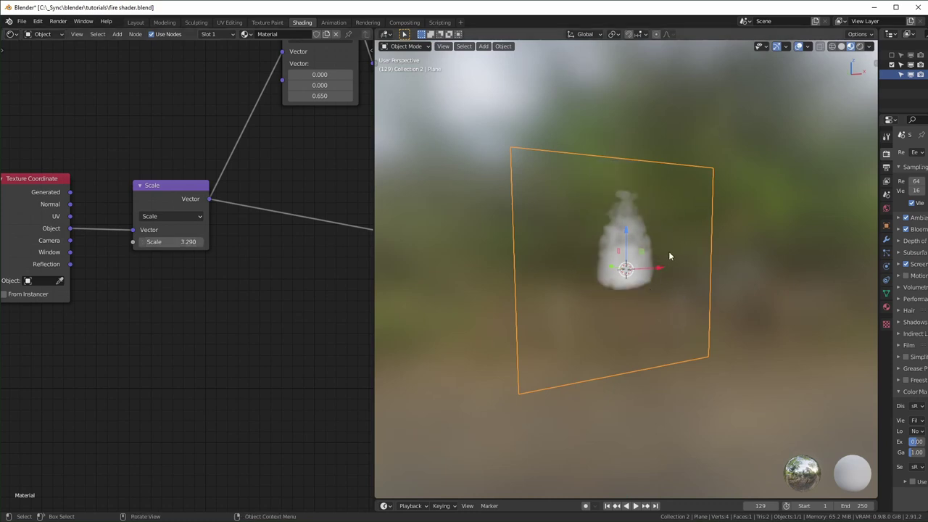
Step: Scale the fire plane up about 1.85 times and view it front-on so the flame fills the view
{"action": "left_click", "coordinate": [691, 236]}
{"action": "key", "text": "s"}
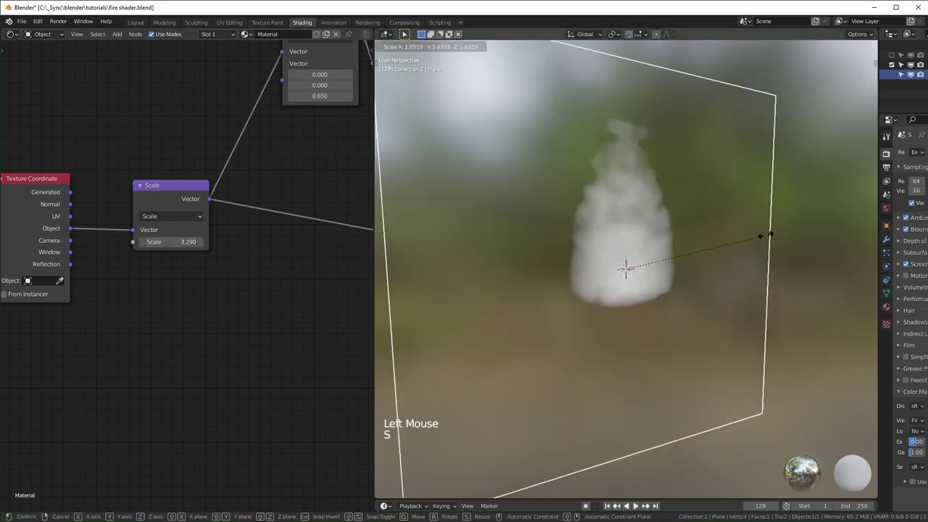
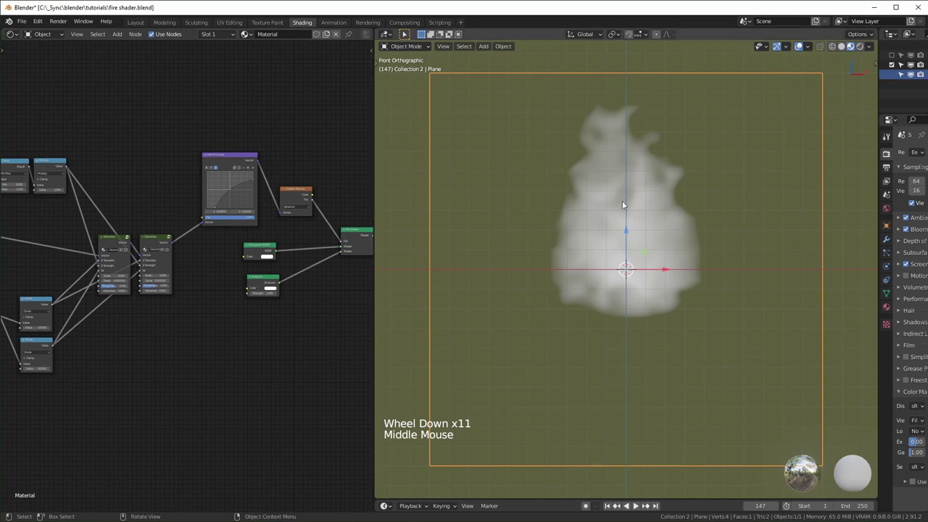
{"action": "scroll", "scroll_direction": "up", "scroll_amount": 3}
{"action": "middle_click", "coordinate": [329, 293]}
{"action": "scroll", "scroll_direction": "up", "scroll_amount": 3}
{"action": "scroll", "scroll_direction": "up", "scroll_amount": 3}
Step: Bring up the Emission colour chooser and try a green hue on the flame
{"action": "left_click", "coordinate": [140, 389]}
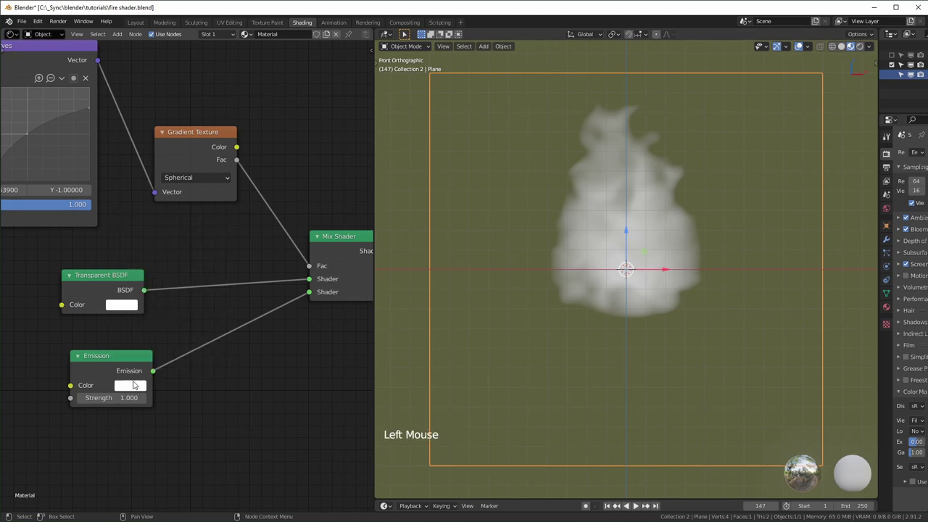
{"action": "left_click", "coordinate": [136, 387]}
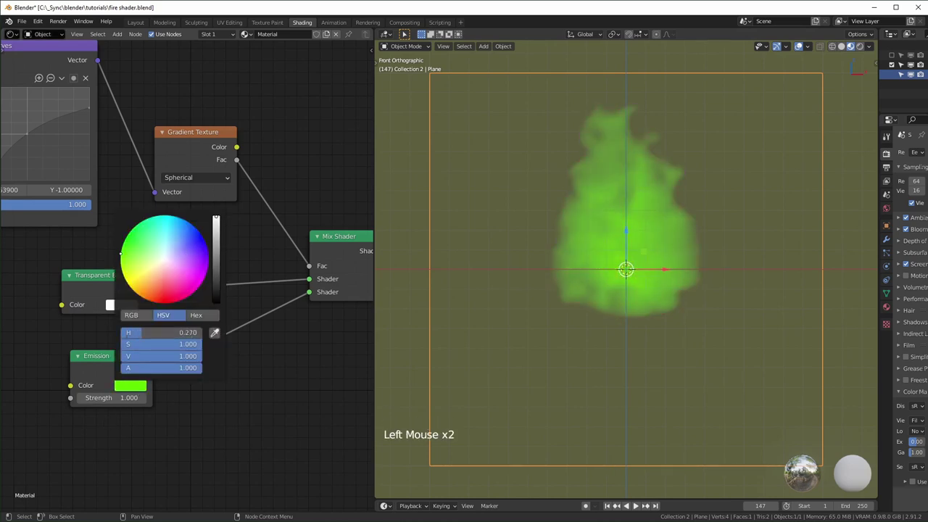
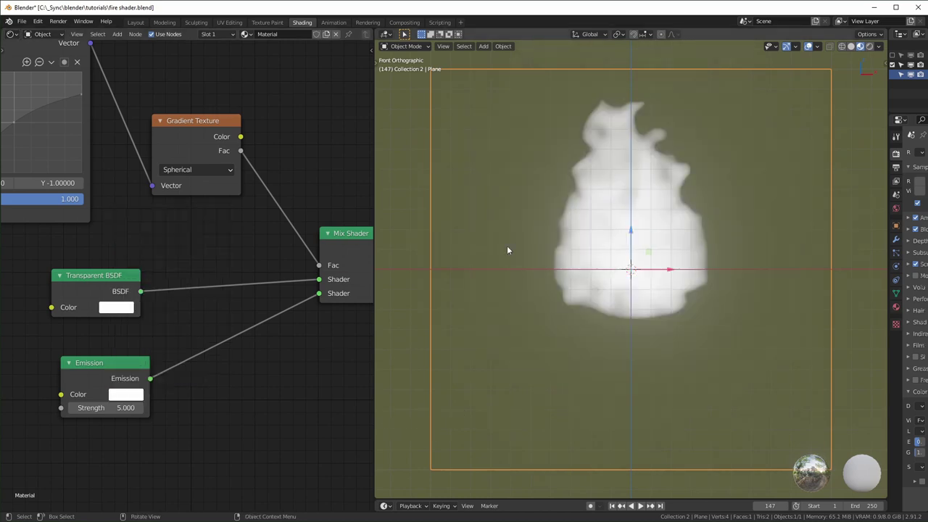
Step: Link the Gradient Texture's Fac output into the Emission shader's Color input
{"action": "scroll", "scroll_direction": "down", "scroll_amount": 3}
{"action": "middle_click", "coordinate": [221, 314]}
{"action": "middle_click", "coordinate": [355, 229]}
{"action": "scroll", "scroll_direction": "up", "scroll_amount": 3}
{"action": "middle_click", "coordinate": [150, 160]}
{"action": "left_click", "coordinate": [154, 166]}
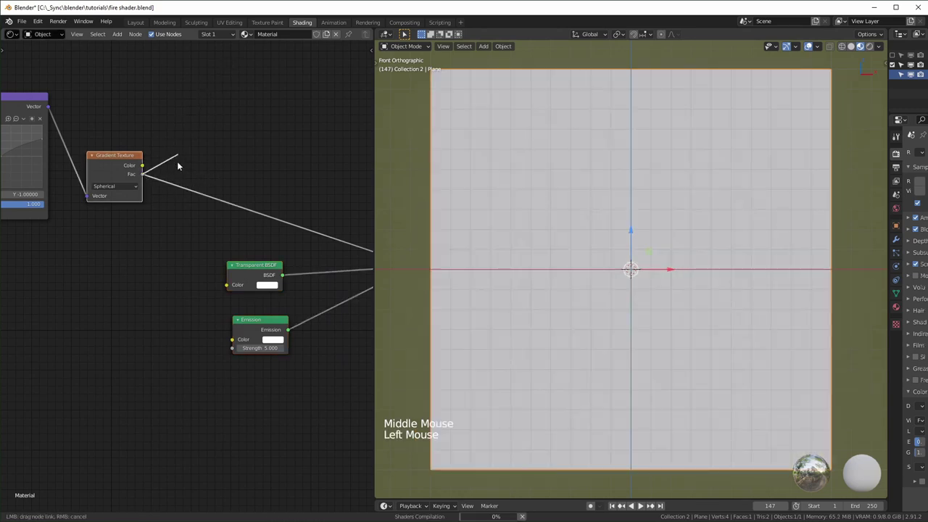
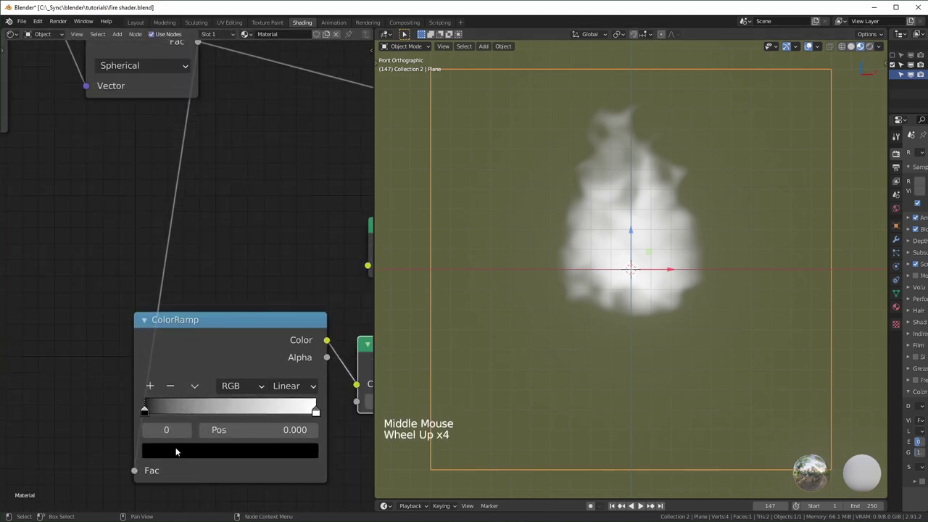
Step: Colour the ramp's first stop red and middle stop yellow, with B-Spline interpolation
{"action": "left_click", "coordinate": [217, 323]}
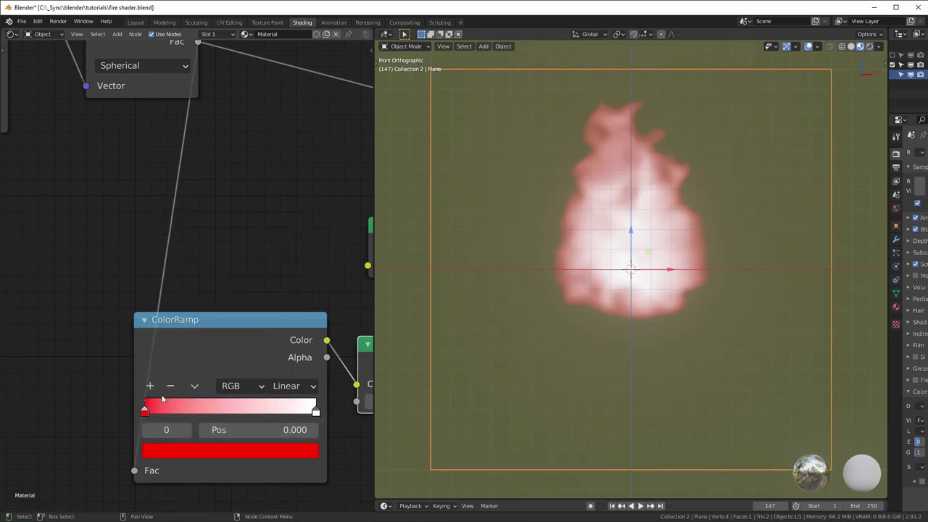
{"action": "left_click", "coordinate": [151, 387]}
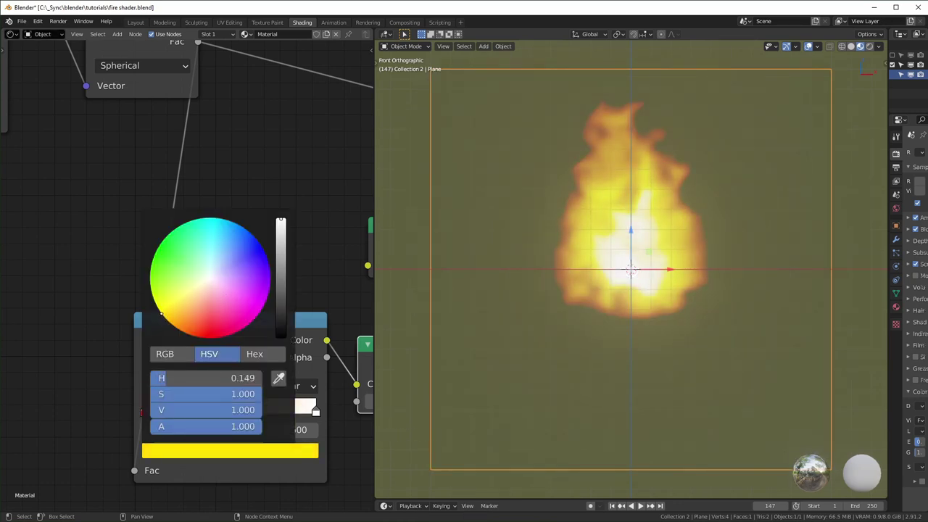
{"action": "left_click", "coordinate": [305, 387]}
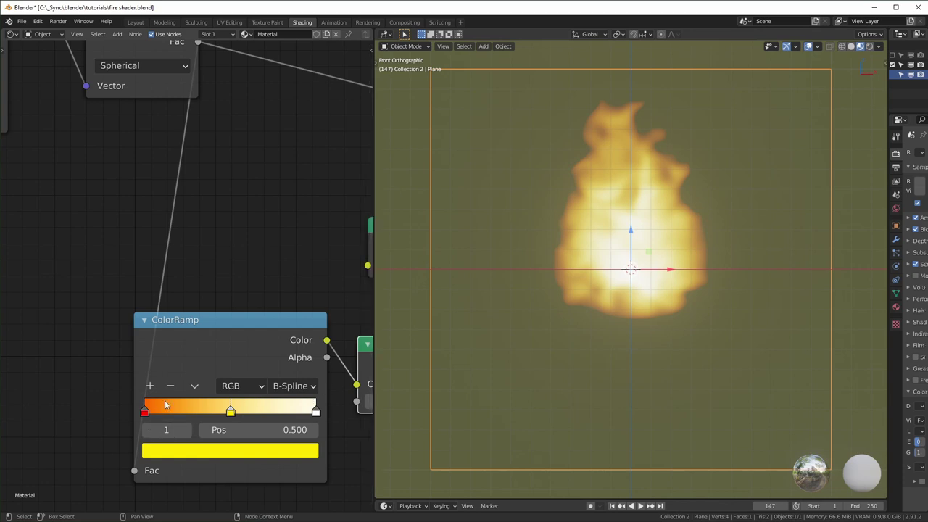
Step: Narrow the red band and recolour the end stop to pale yellow
{"action": "left_click", "coordinate": [147, 414]}
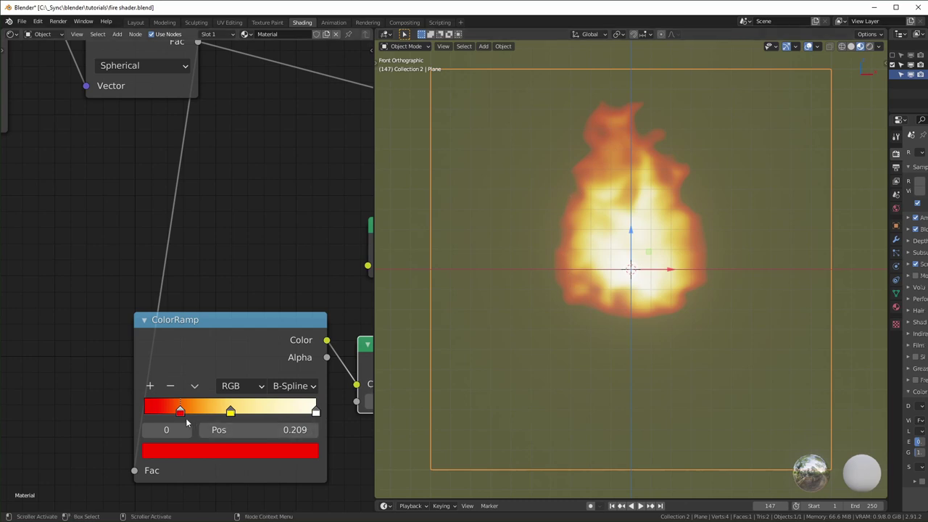
{"action": "left_click", "coordinate": [183, 413]}
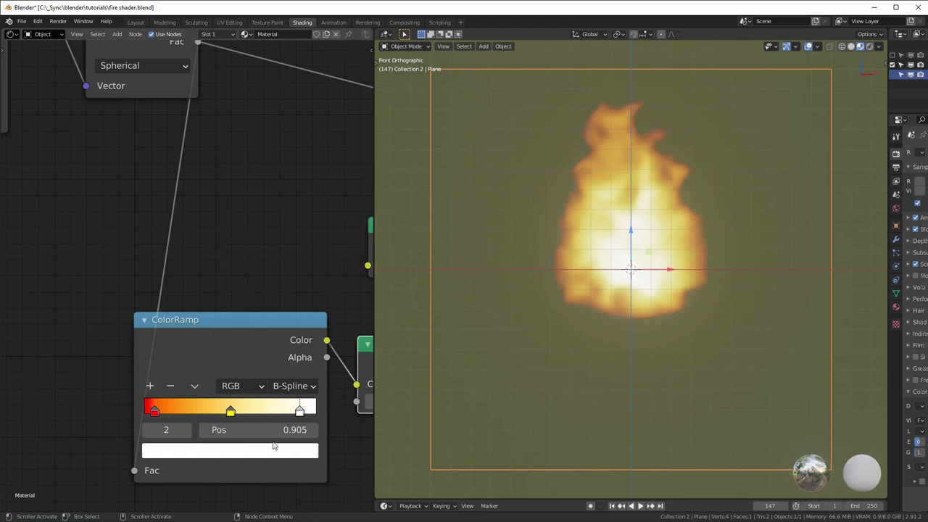
{"action": "left_click", "coordinate": [291, 456]}
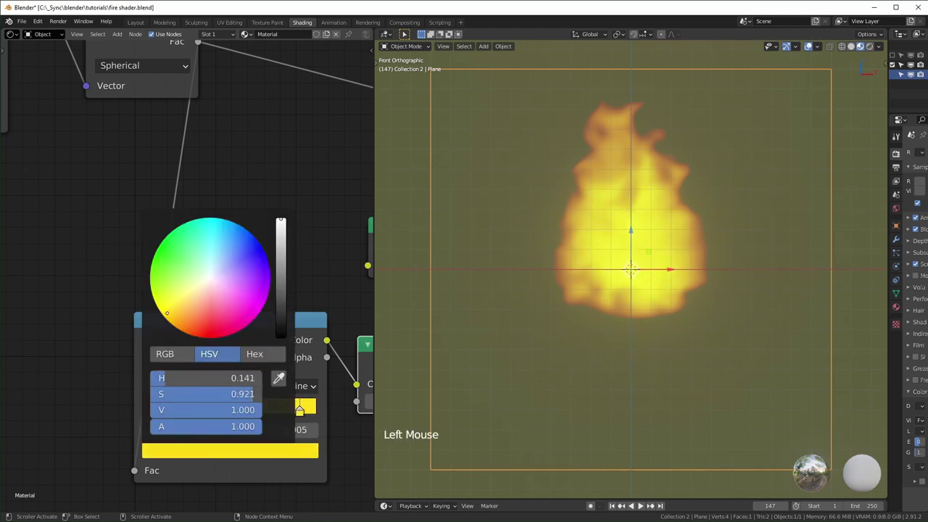
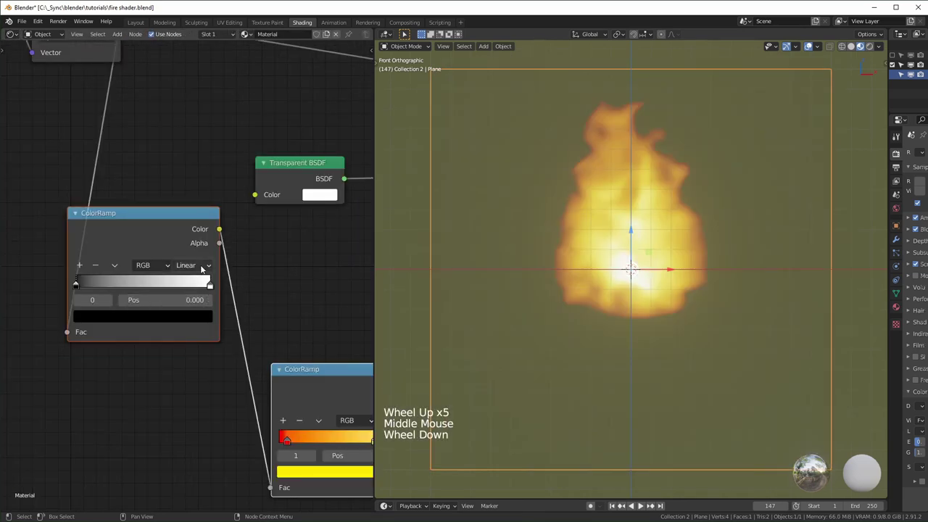
Step: Switch the spare black-to-white ramp to Ease interpolation, then delete that node
{"action": "left_click", "coordinate": [207, 268]}
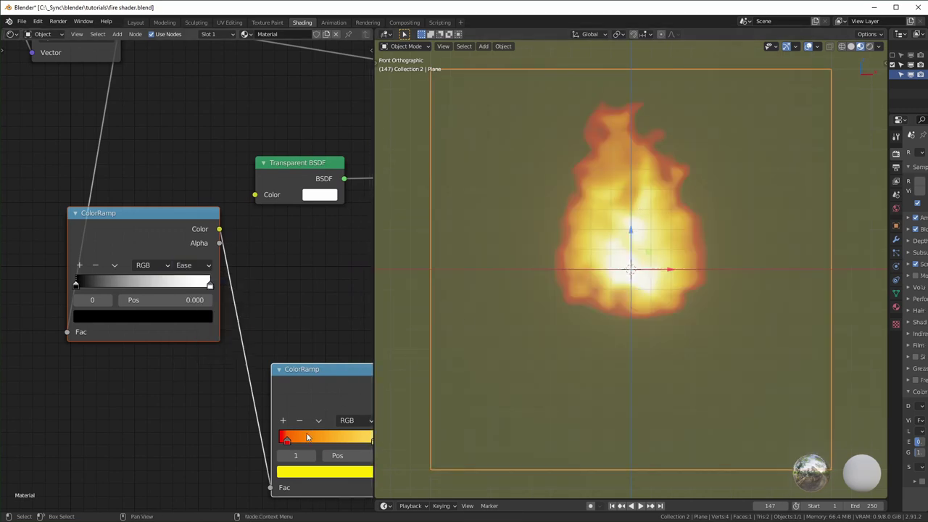
{"action": "left_click", "coordinate": [289, 444]}
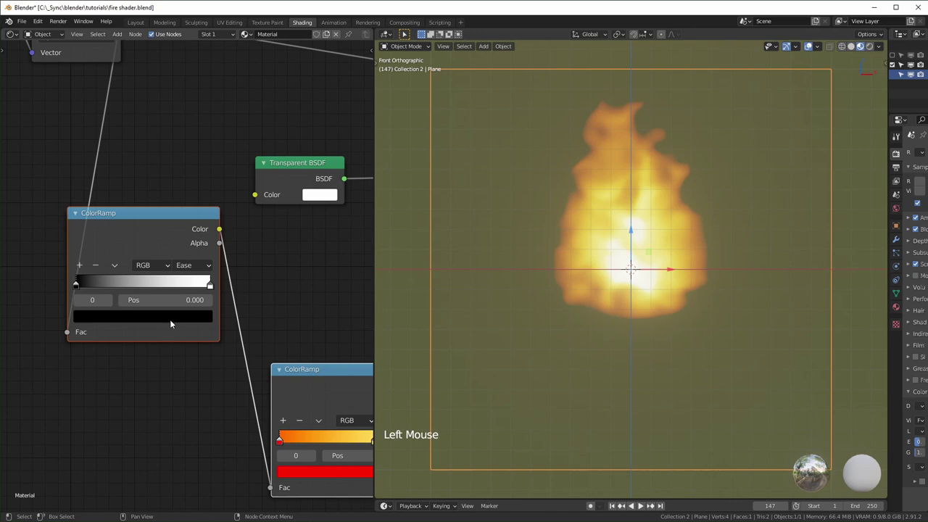
{"action": "left_click", "coordinate": [176, 226]}
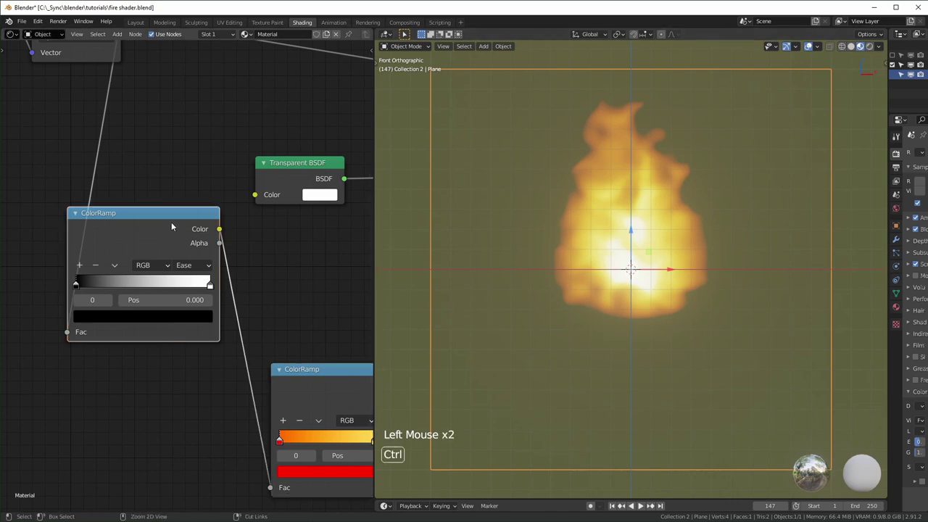
{"action": "key", "text": "ctrl+x"}
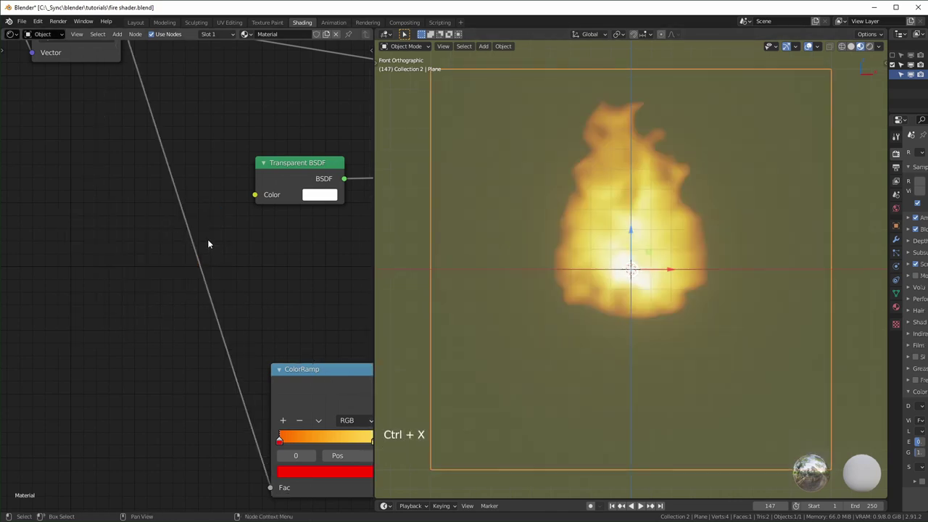
Step: Play the timeline to preview the moving flame
{"action": "key", "text": "space"}
{"action": "scroll", "scroll_direction": "down", "scroll_amount": 3}
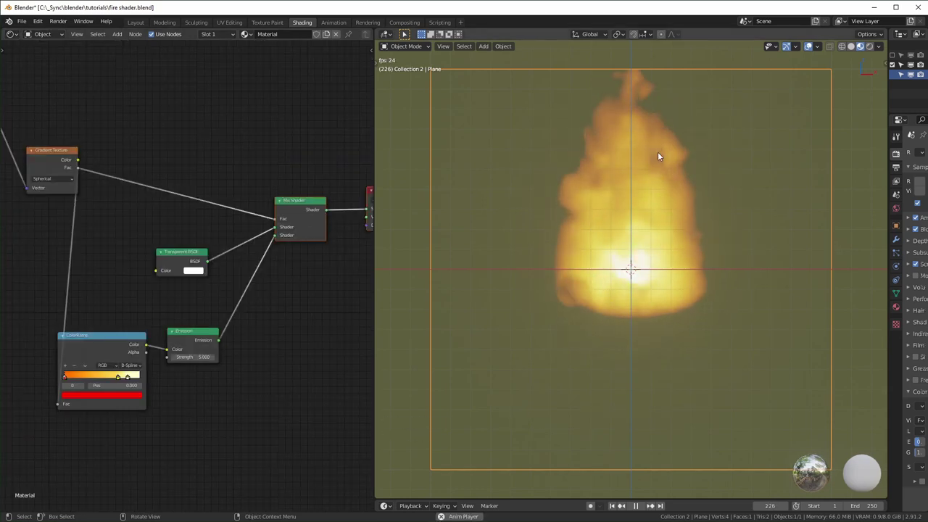
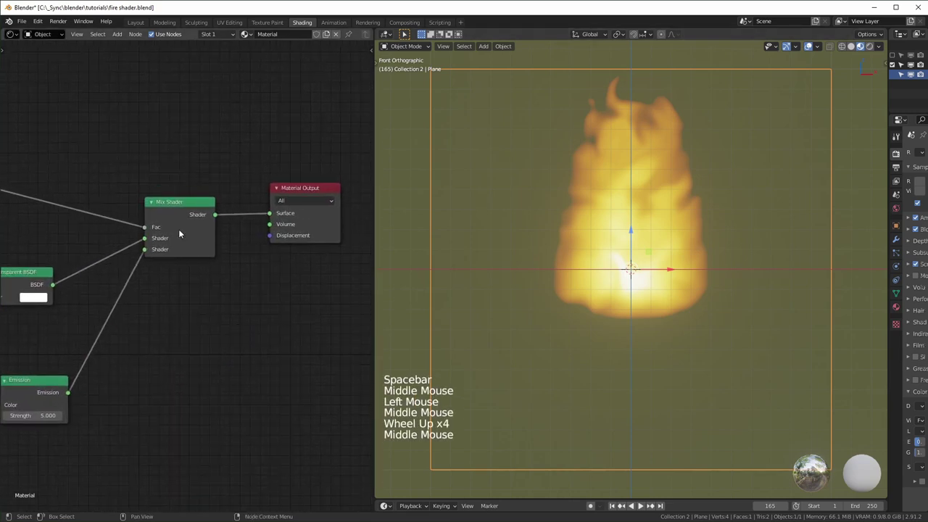
Step: Stop playback and add a second Mix Shader onto the Material Output link
{"action": "scroll", "scroll_direction": "down", "scroll_amount": 3}
{"action": "middle_click", "coordinate": [216, 301]}
{"action": "key", "text": "g"}
{"action": "left_click", "coordinate": [148, 344]}
{"action": "left_click", "coordinate": [201, 330]}
{"action": "key", "text": "shift+a"}
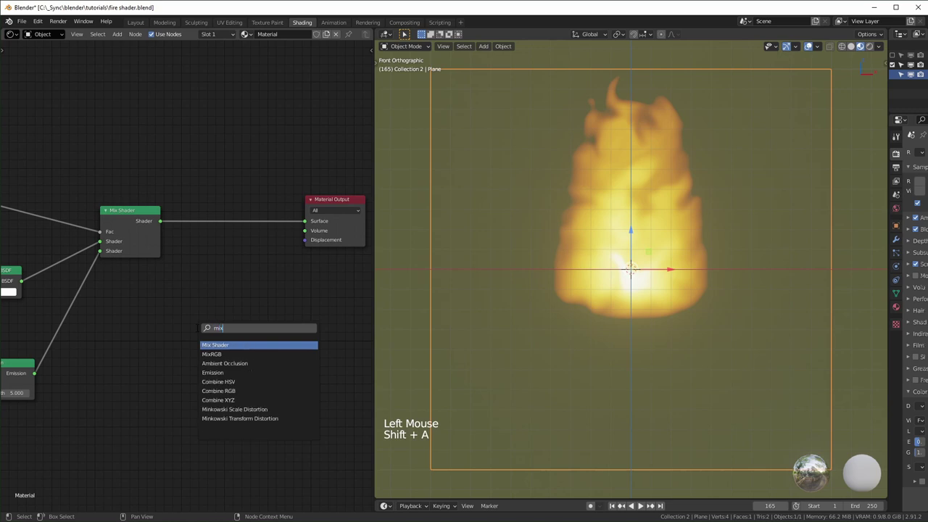
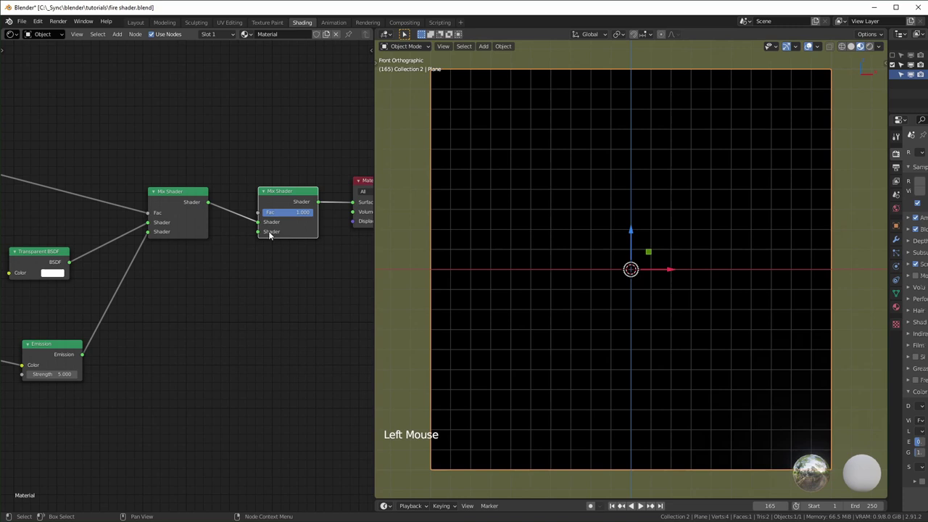
Step: Add a white Emission shader into the new Mix Shader's second slot
{"action": "left_click", "coordinate": [225, 334]}
{"action": "key", "text": "shift+a"}
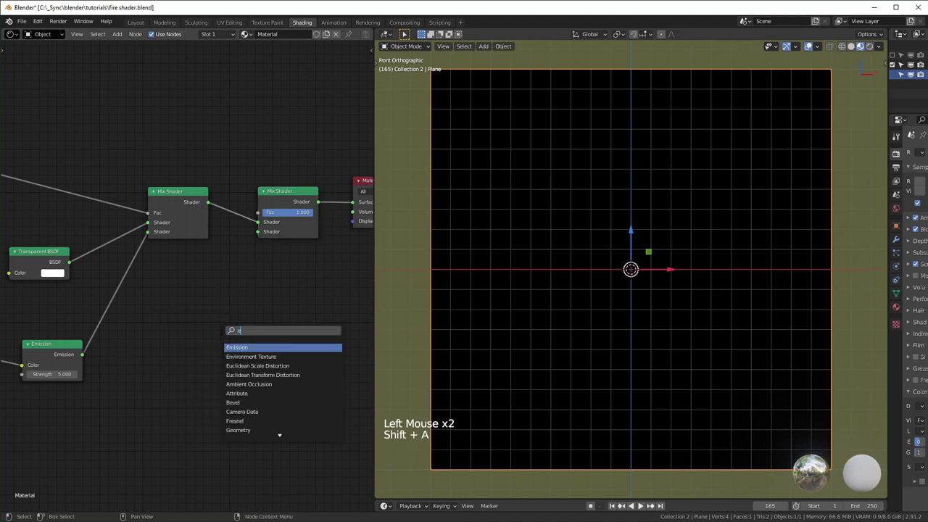
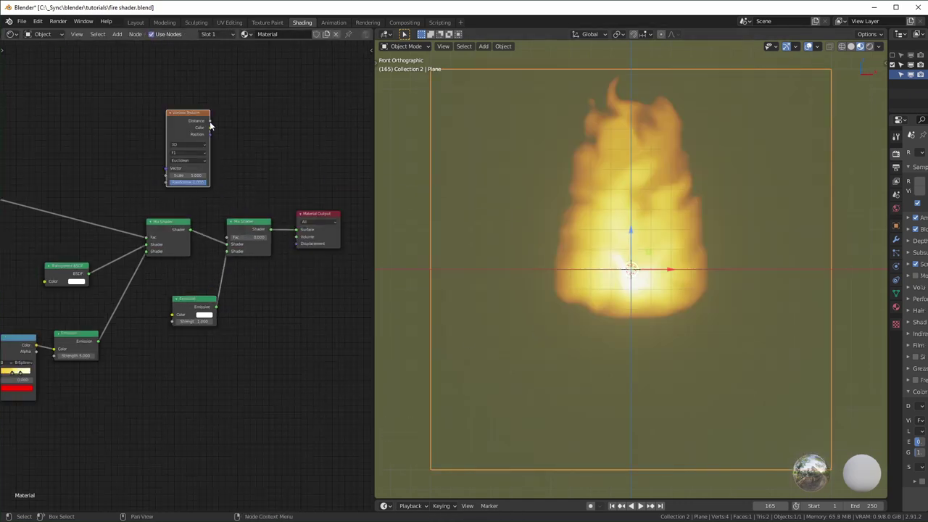
Step: Drive the second Mix Shader's Fac with Voronoi Distance, feeding texture coordinates into its Vector
{"action": "left_click", "coordinate": [211, 123]}
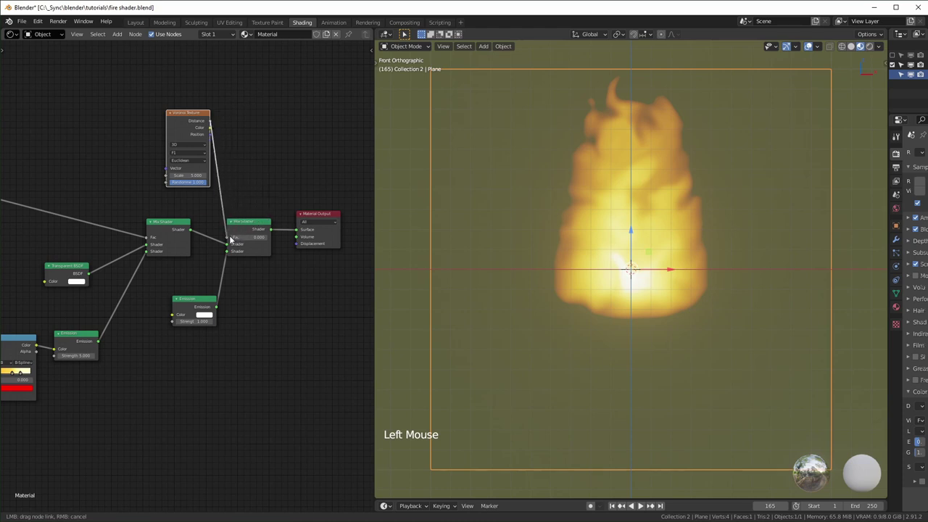
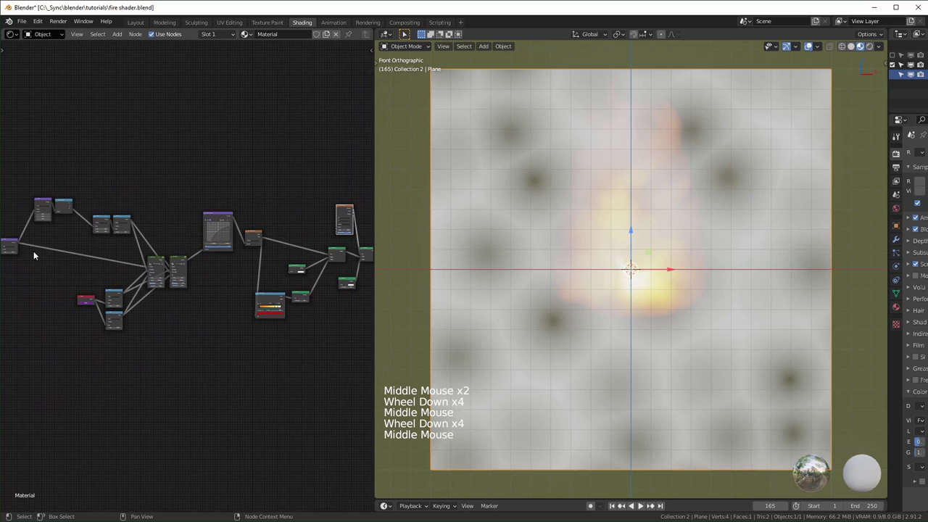
{"action": "right_click", "coordinate": [17, 244]}
{"action": "right_click", "coordinate": [94, 249]}
{"action": "key", "text": "g"}
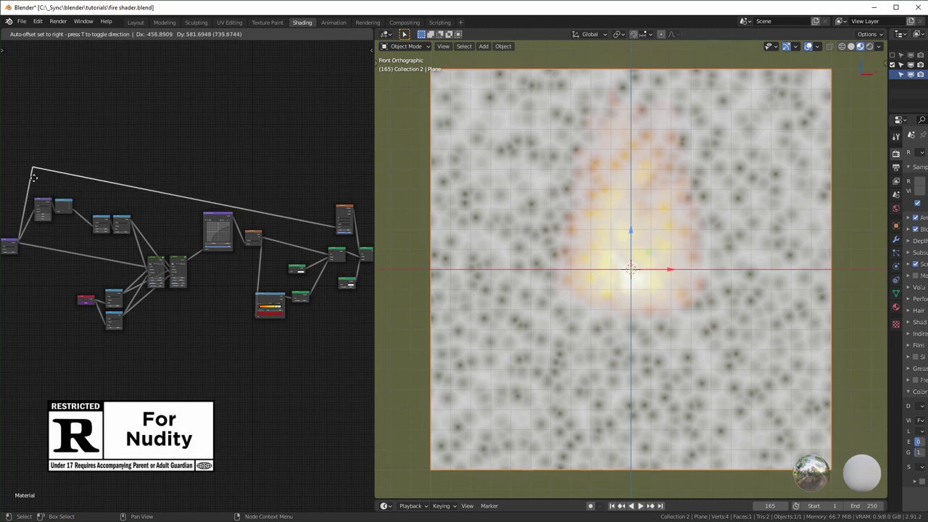
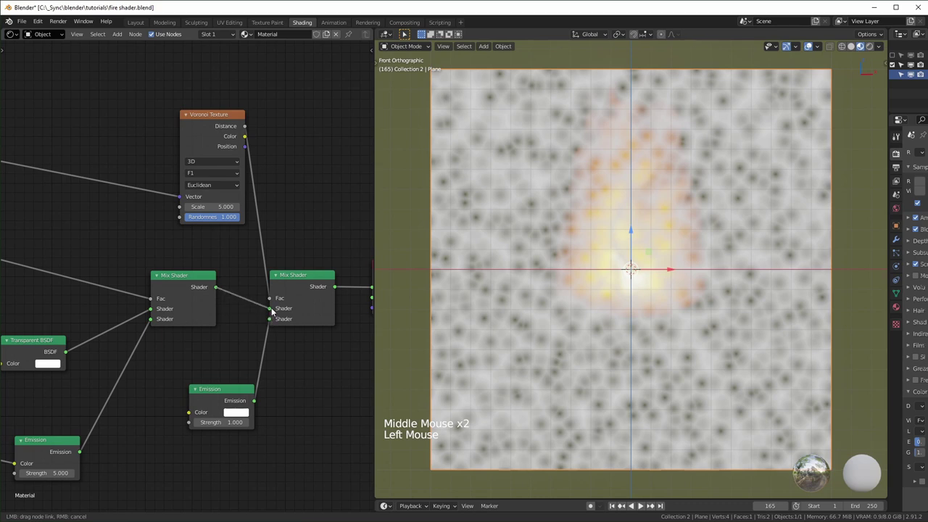
{"action": "left_click", "coordinate": [239, 395]}
Step: Tidy the Voronoi and Mix Shader nodes and start adding a node on the distance link
{"action": "left_click", "coordinate": [292, 248]}
{"action": "left_click", "coordinate": [272, 193]}
{"action": "middle_click", "coordinate": [190, 130]}
{"action": "scroll", "scroll_direction": "down", "scroll_amount": 3}
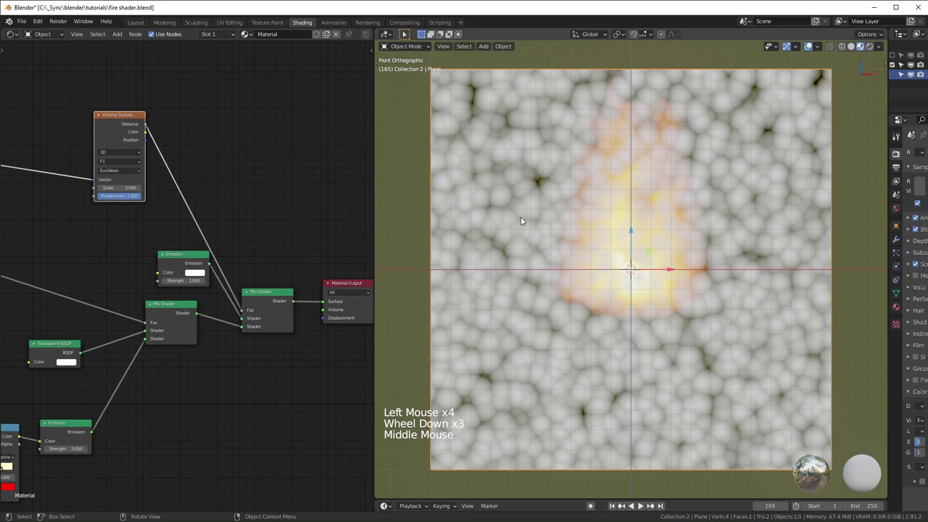
{"action": "scroll", "scroll_direction": "up", "scroll_amount": 3}
{"action": "left_click", "coordinate": [241, 176]}
{"action": "scroll", "scroll_direction": "up", "scroll_amount": 3}
{"action": "key", "text": "shift+a"}
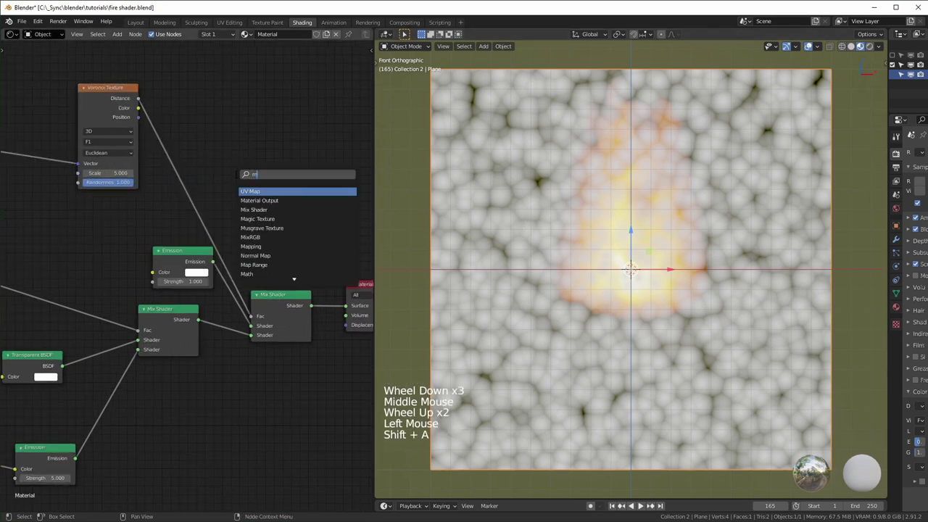
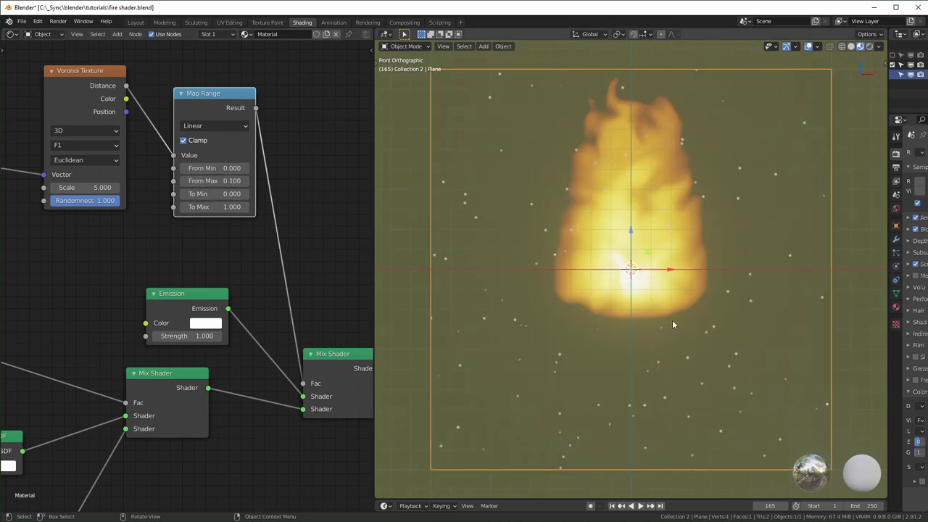
Step: Place the Map Range (From Max 0.1) on the Voronoi link and preview the white sparks in playback
{"action": "middle_click", "coordinate": [262, 290]}
{"action": "left_click", "coordinate": [262, 290]}
{"action": "scroll", "scroll_direction": "down", "scroll_amount": 3}
{"action": "key", "text": "space"}
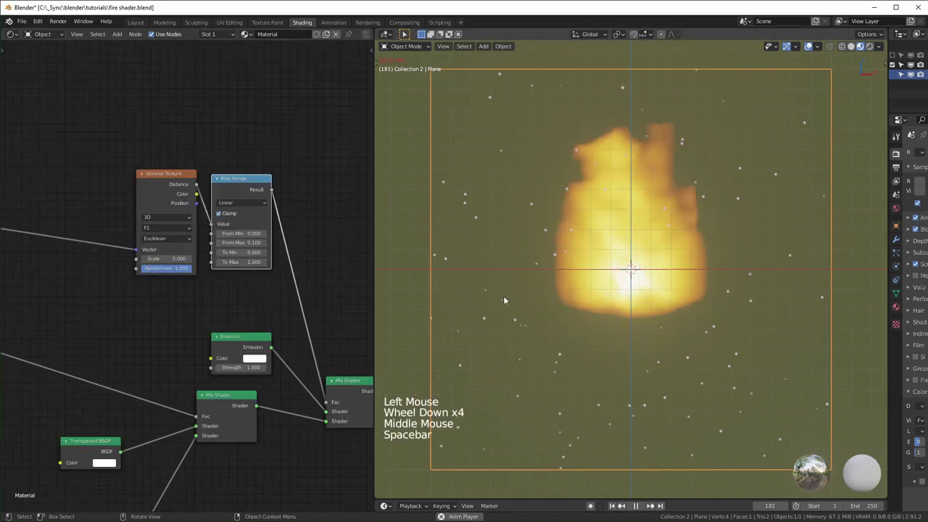
{"action": "key", "text": "space"}
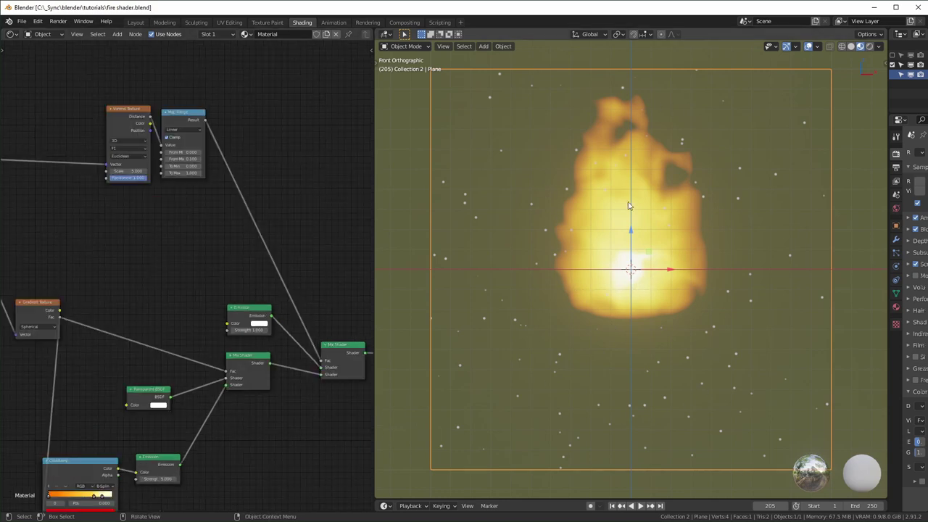
Step: Add a colour Mix node after the Map Range and bring it into view
{"action": "scroll", "scroll_direction": "up", "scroll_amount": 3}
{"action": "left_click", "coordinate": [225, 240]}
{"action": "key", "text": "shift+a"}
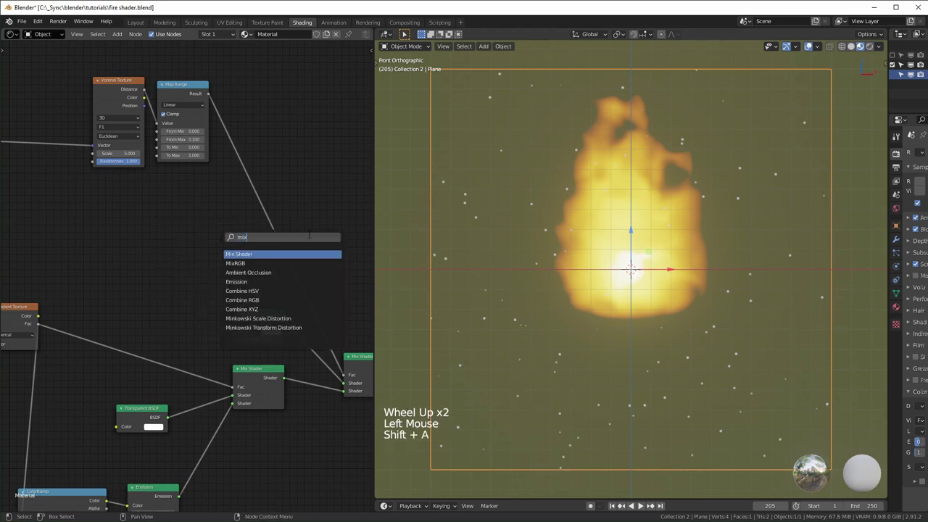
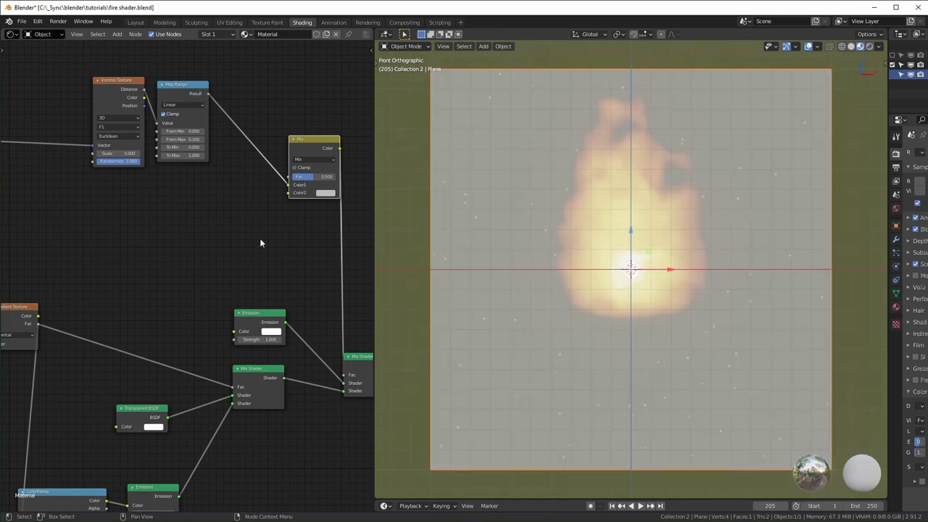
{"action": "scroll", "scroll_direction": "up", "scroll_amount": 3}
{"action": "middle_click", "coordinate": [308, 221]}
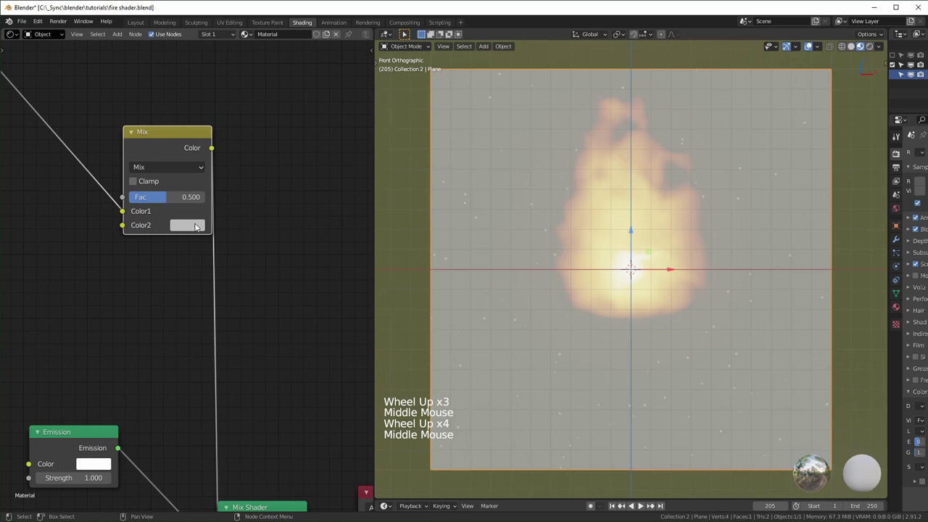
Step: Test the Mix node's colours, then keep Fac at 1.000 with white Color1 and Color2
{"action": "left_click", "coordinate": [198, 226]}
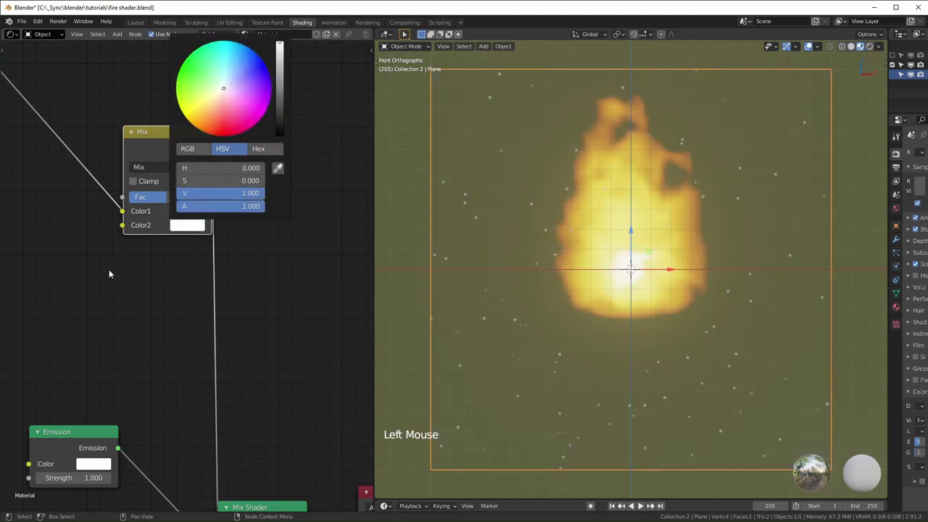
{"action": "left_click", "coordinate": [167, 198]}
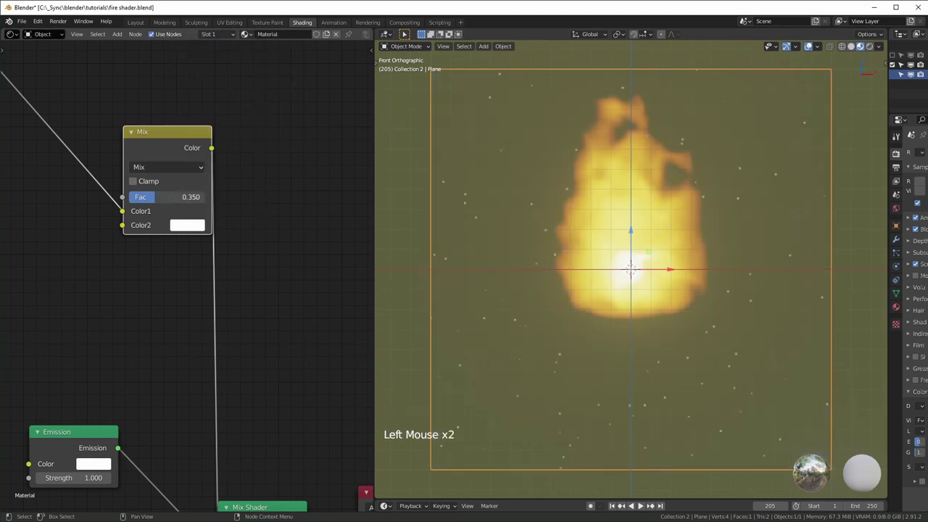
{"action": "left_click", "coordinate": [124, 212]}
{"action": "left_click", "coordinate": [190, 213]}
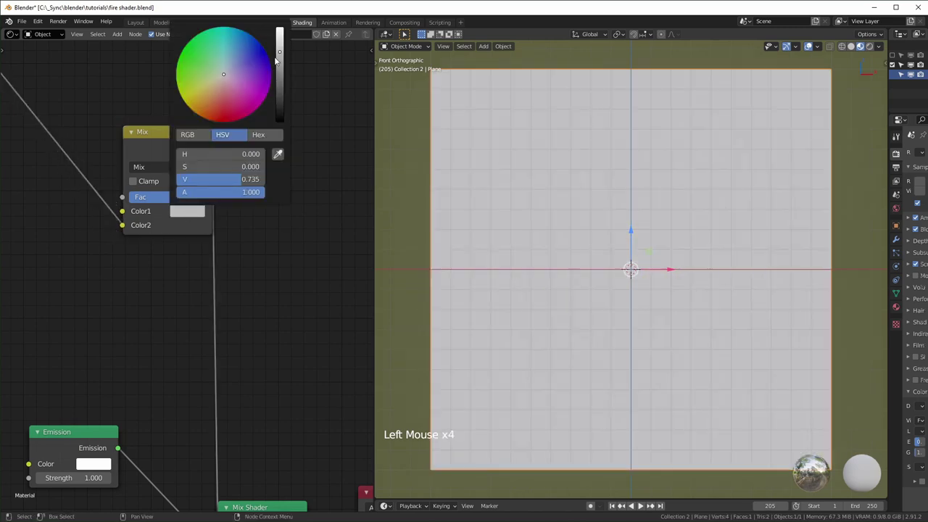
{"action": "left_click", "coordinate": [168, 206]}
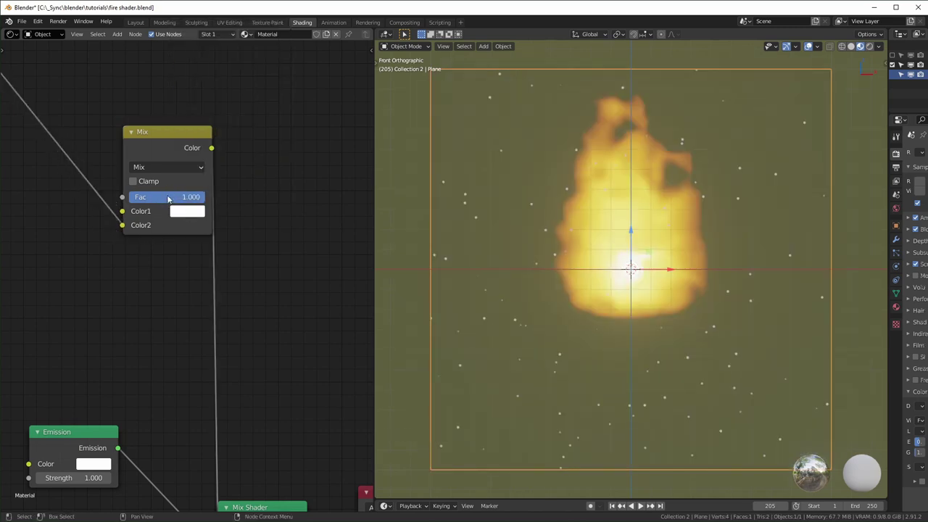
{"action": "scroll", "scroll_direction": "down", "scroll_amount": 3}
{"action": "middle_click", "coordinate": [47, 369]}
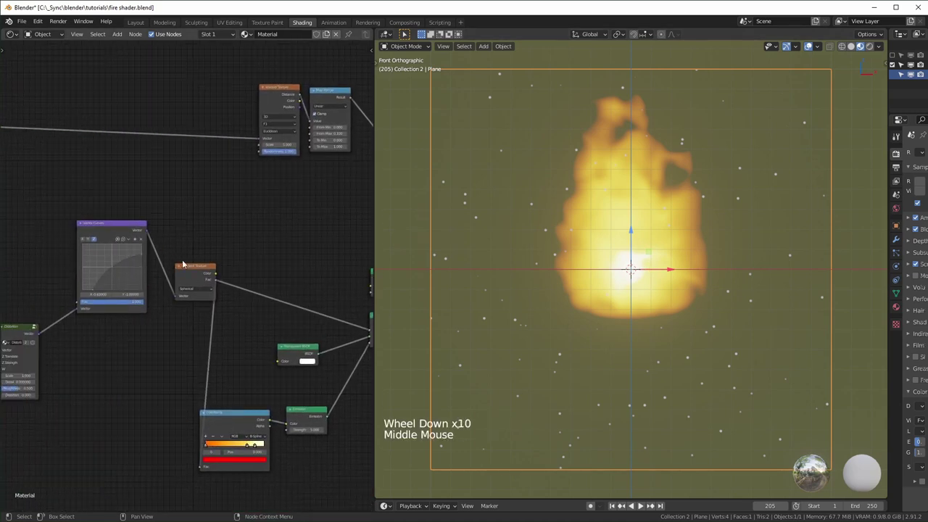
{"action": "middle_click", "coordinate": [242, 267]}
{"action": "left_click", "coordinate": [77, 214]}
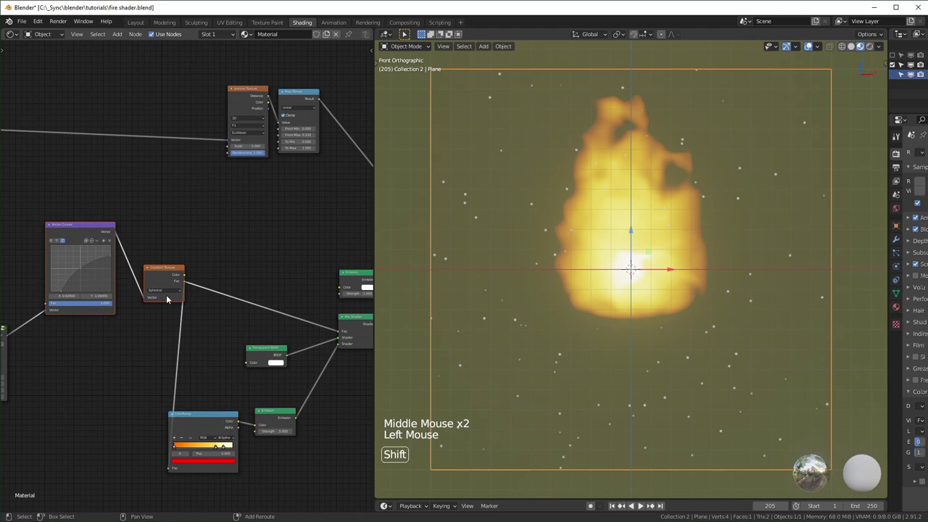
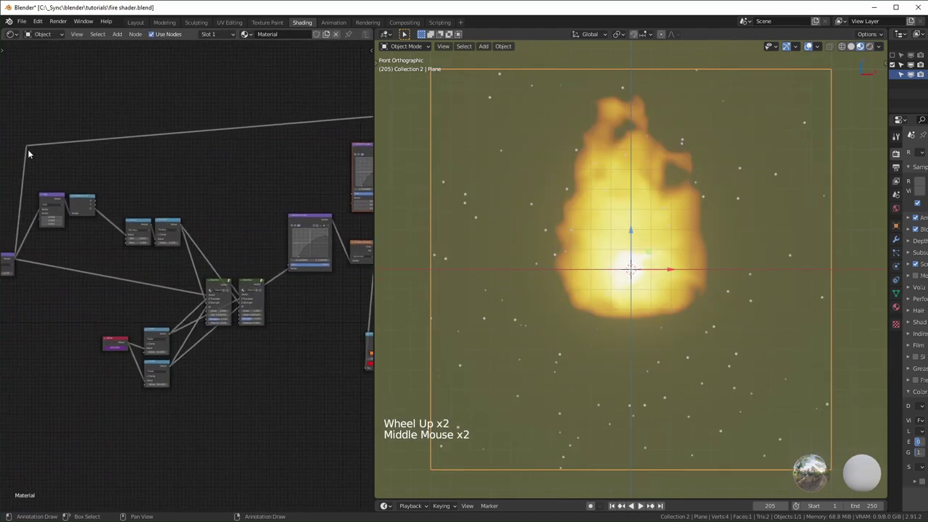
{"action": "left_click", "coordinate": [31, 149]}
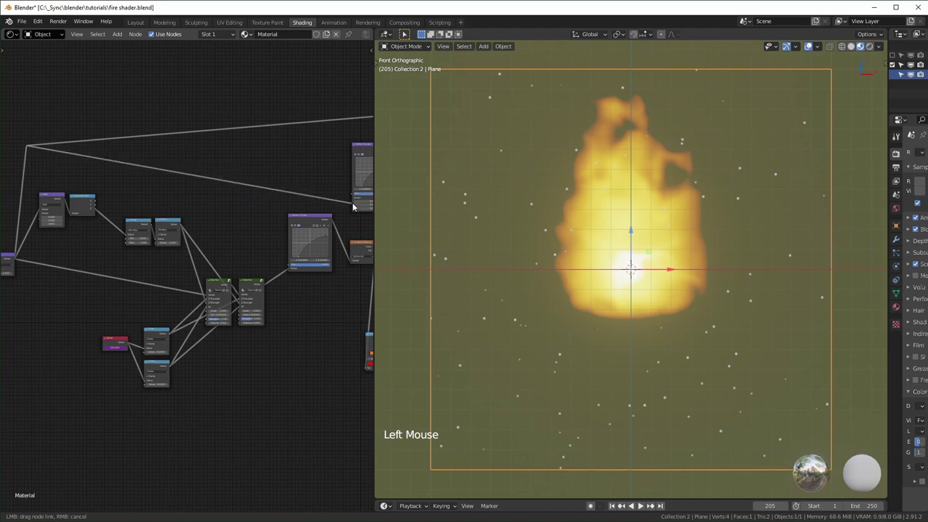
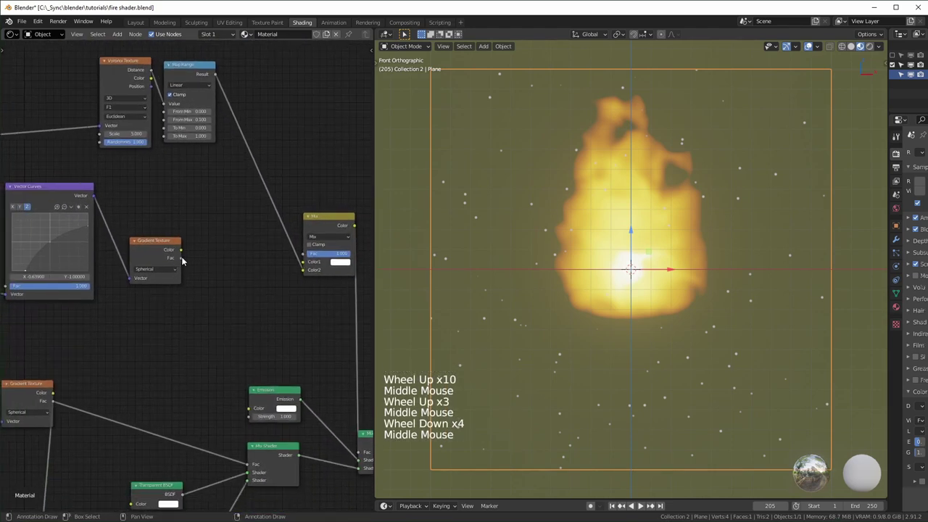
{"action": "left_click", "coordinate": [185, 261]}
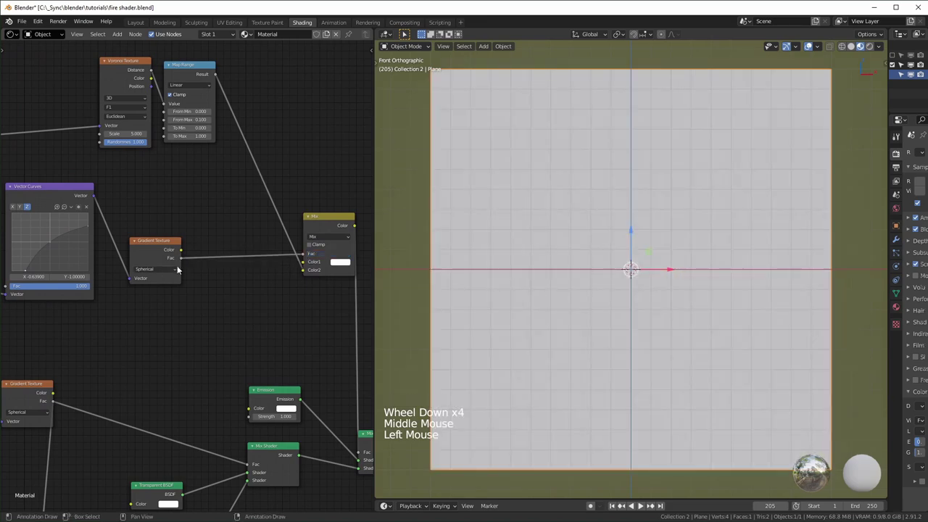
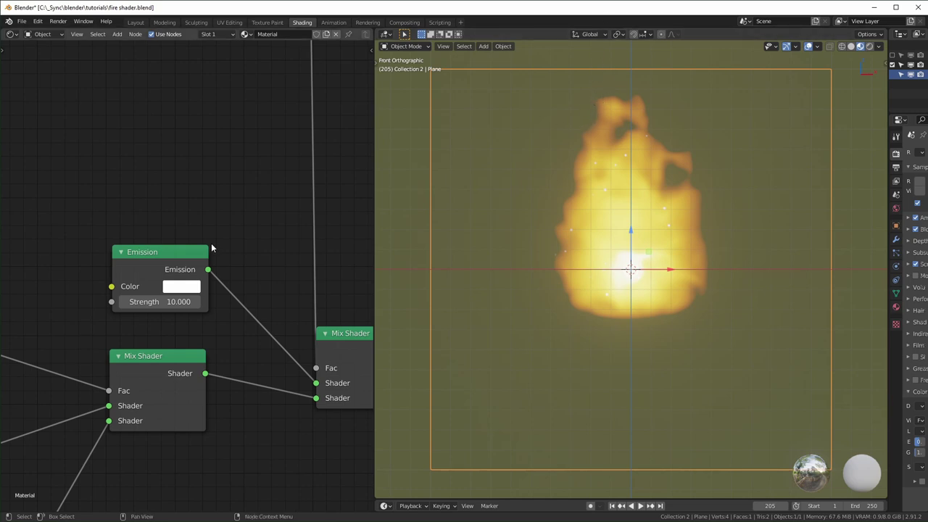
{"action": "middle_click", "coordinate": [211, 245]}
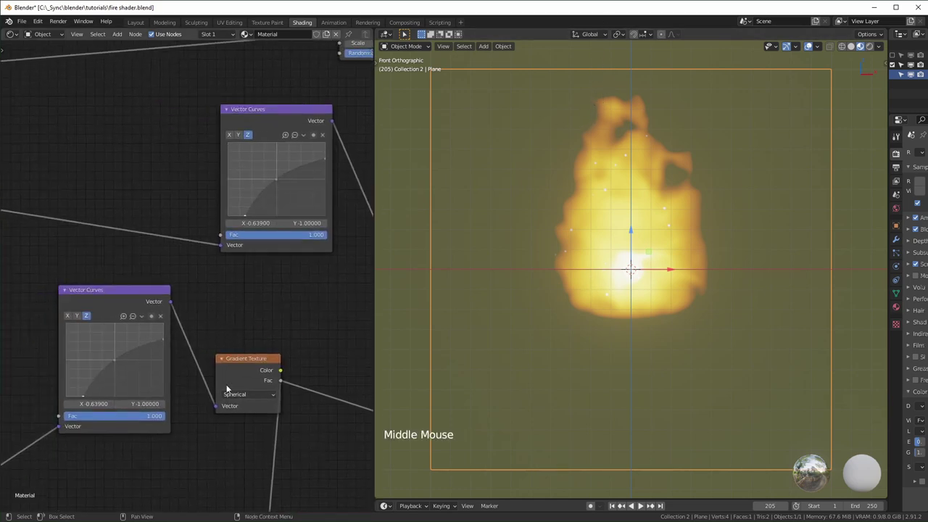
{"action": "middle_click", "coordinate": [249, 309]}
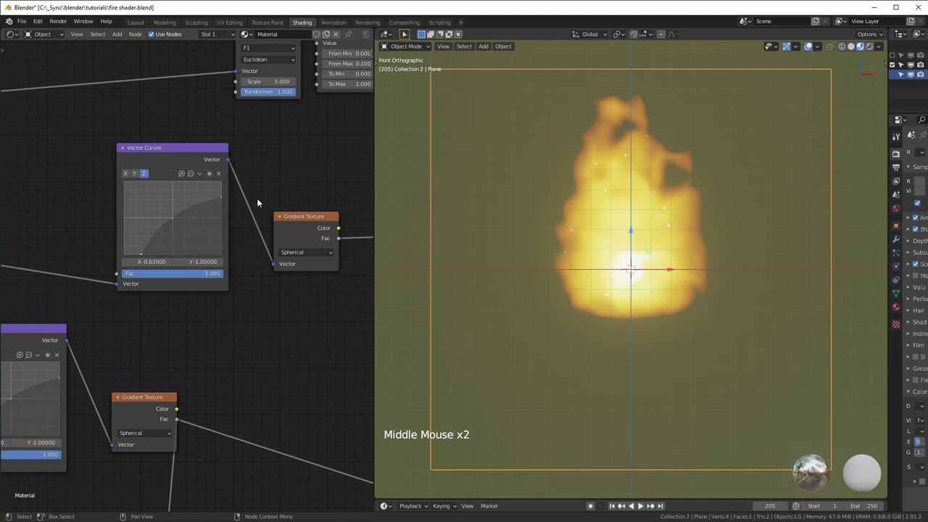
{"action": "middle_click", "coordinate": [313, 243]}
{"action": "left_click", "coordinate": [304, 227]}
{"action": "left_click", "coordinate": [304, 227]}
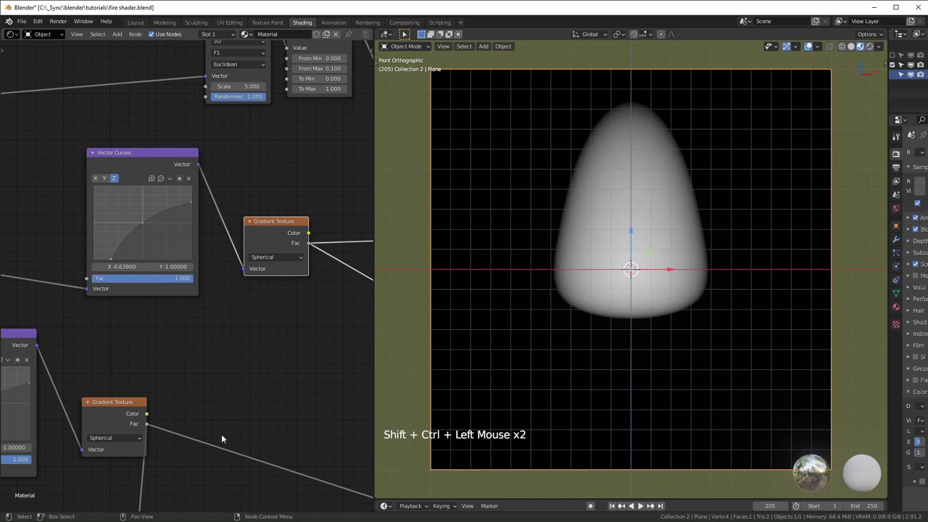
{"action": "scroll", "scroll_direction": "up", "scroll_amount": 3}
{"action": "middle_click", "coordinate": [220, 312]}
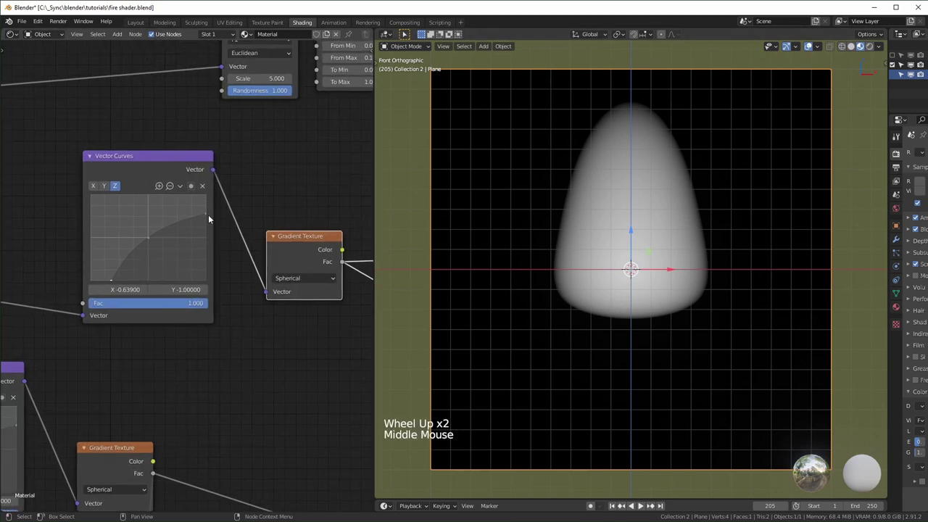
{"action": "left_click", "coordinate": [210, 217]}
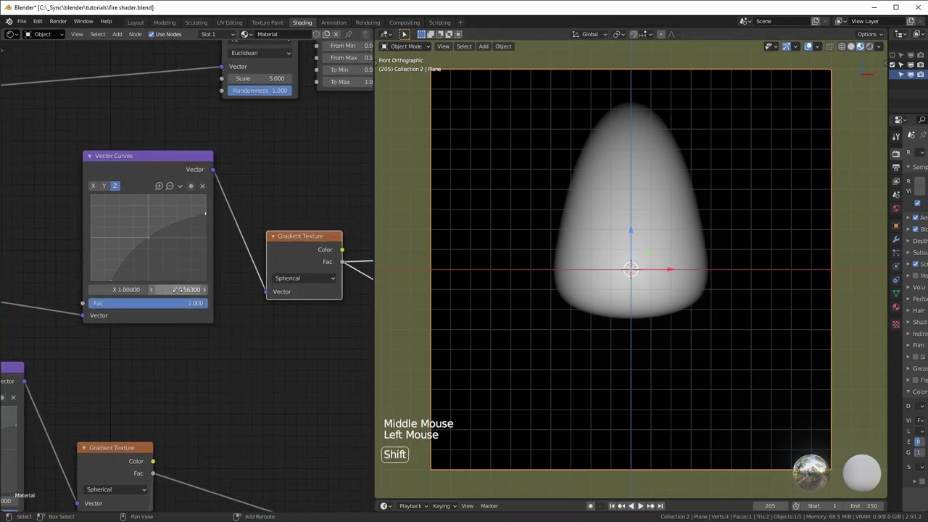
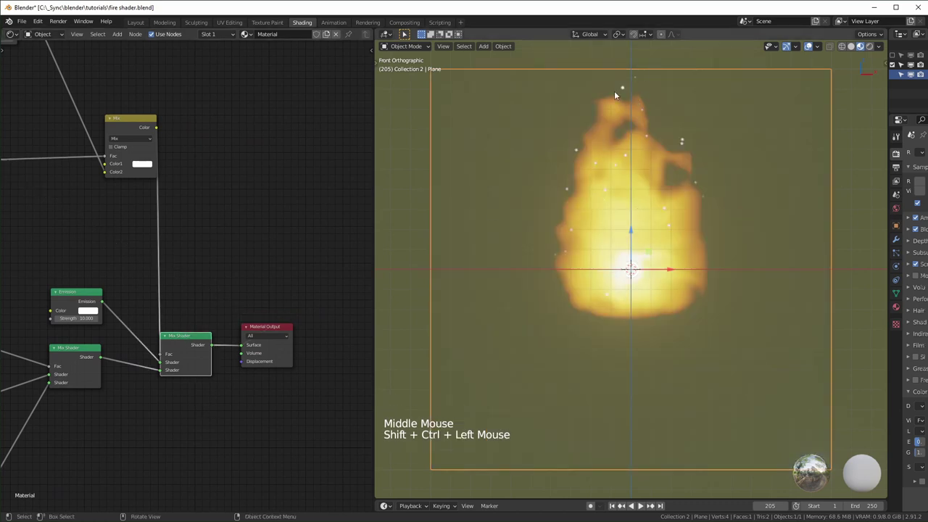
Step: Play the timeline to watch the flickering flame with sparks
{"action": "key", "text": "space"}
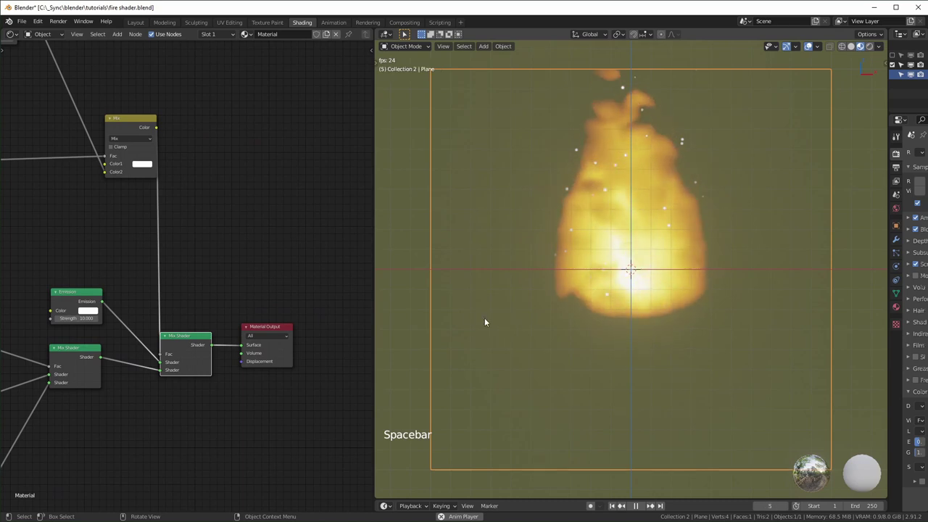
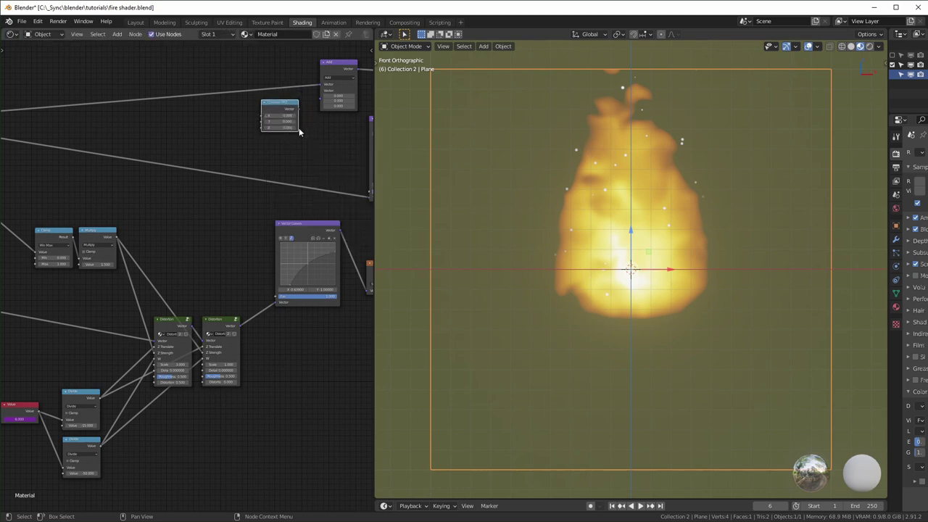
Step: Link the Divide (-15) output into Combine XYZ Z and tidy it with a reroute point
{"action": "left_click", "coordinate": [303, 111]}
{"action": "left_click", "coordinate": [181, 266]}
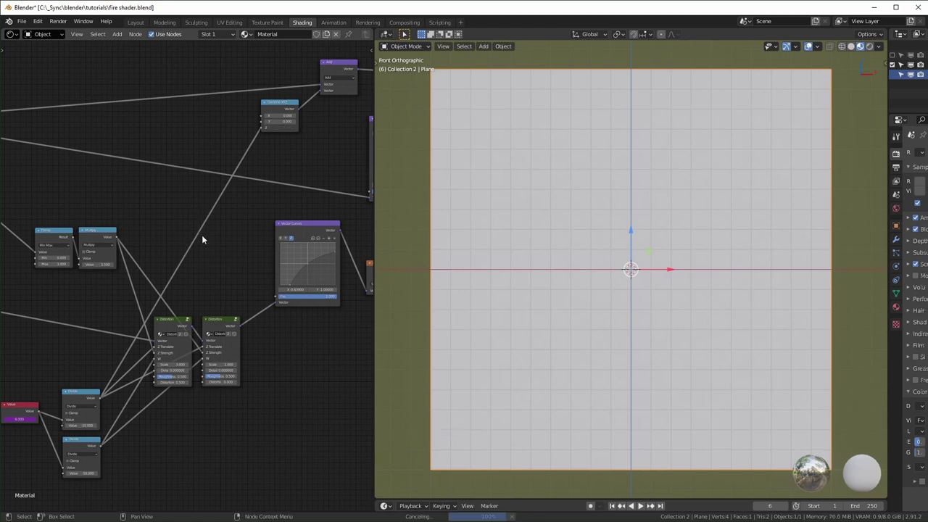
{"action": "right_click", "coordinate": [217, 254]}
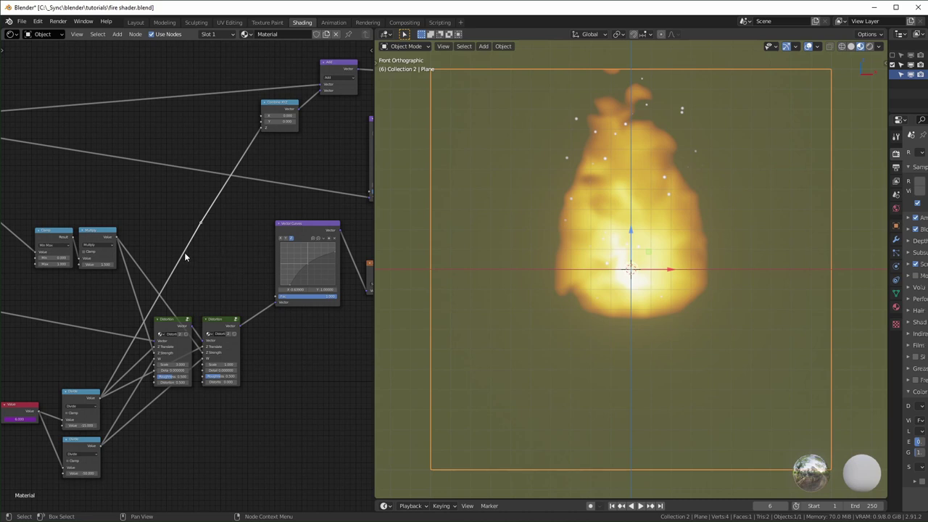
{"action": "left_click", "coordinate": [215, 254]}
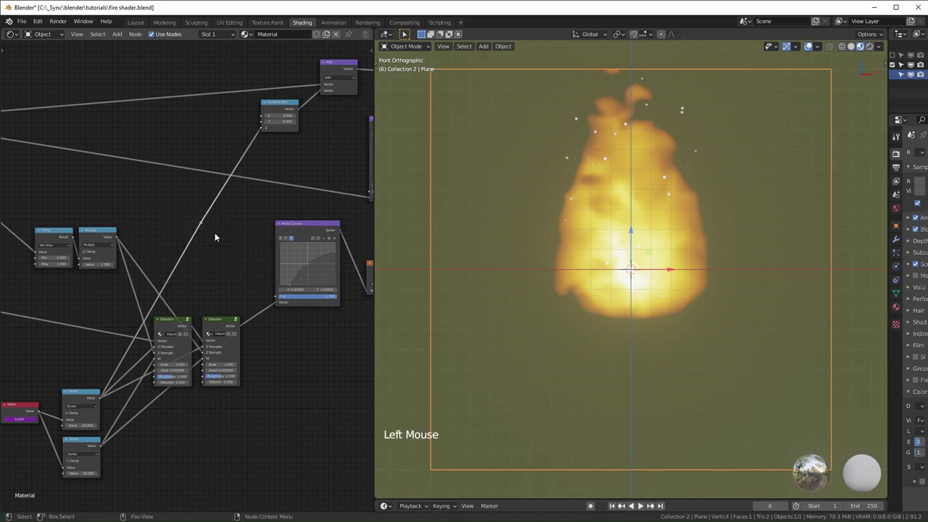
{"action": "key", "text": "g"}
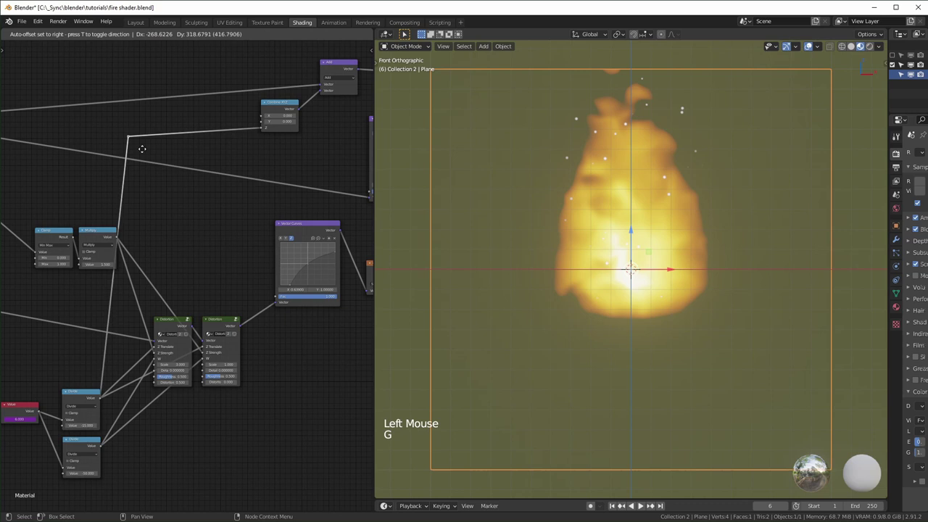
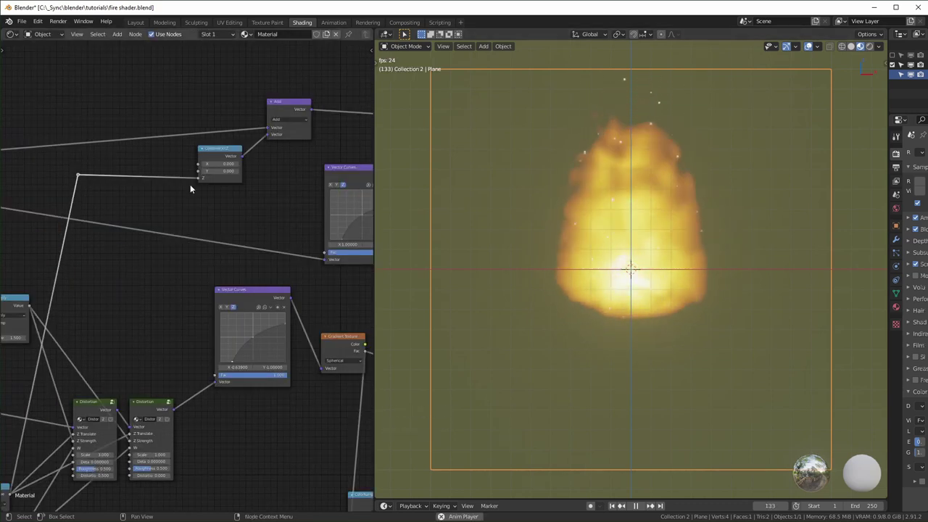
{"action": "middle_click", "coordinate": [107, 280]}
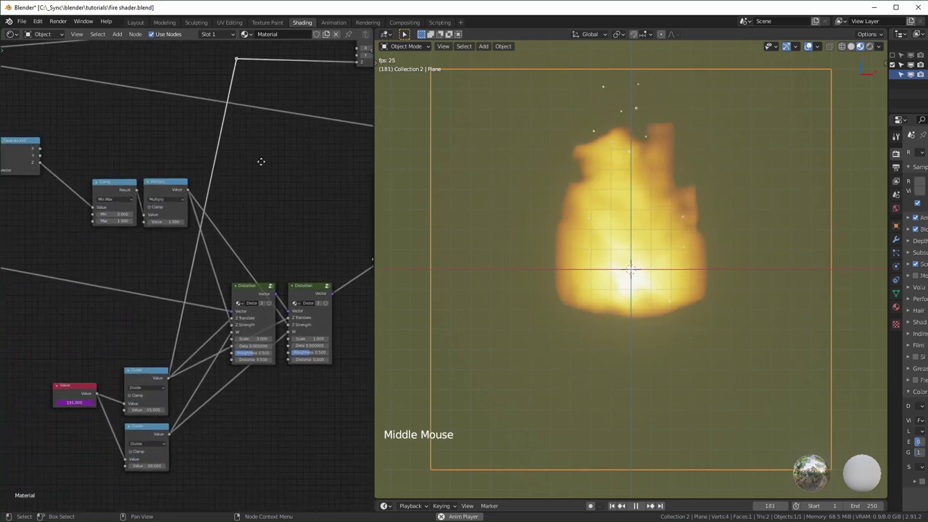
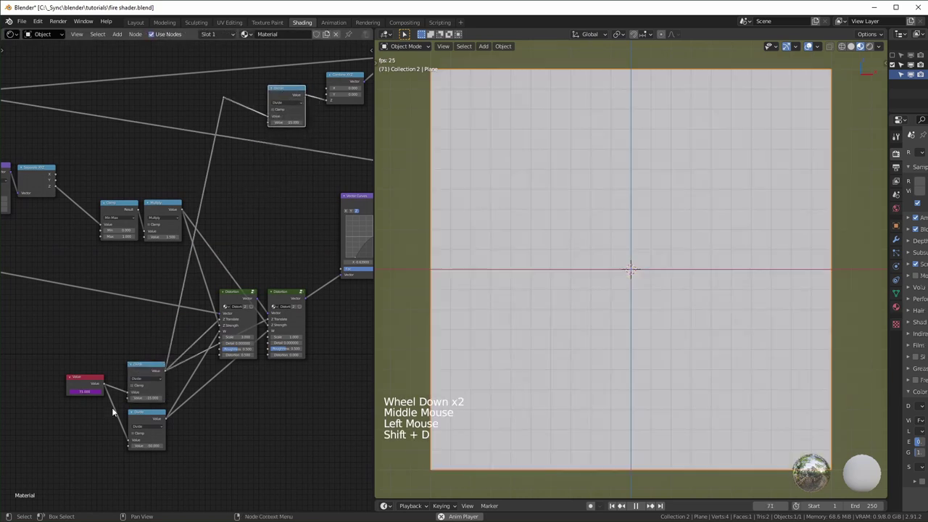
Step: Route the frame Value node into the copied Divide node
{"action": "left_click", "coordinate": [108, 384]}
{"action": "left_click", "coordinate": [106, 386]}
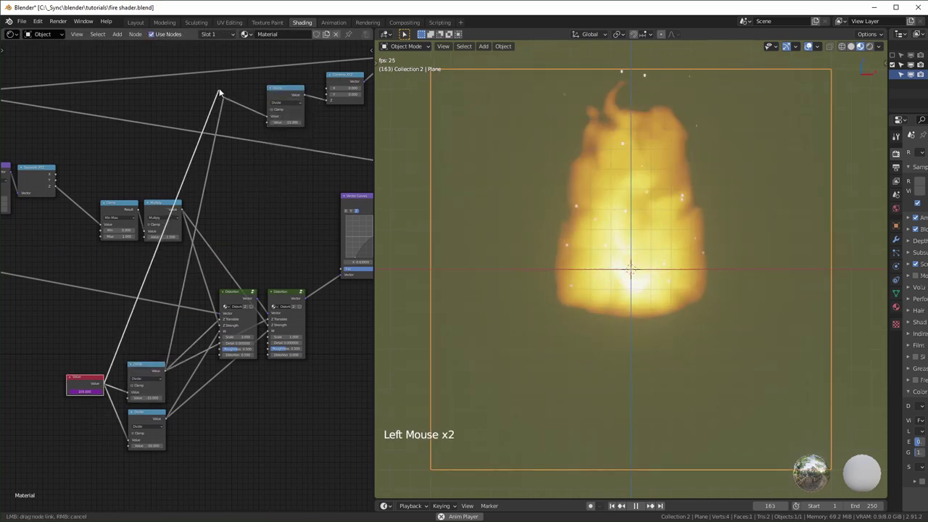
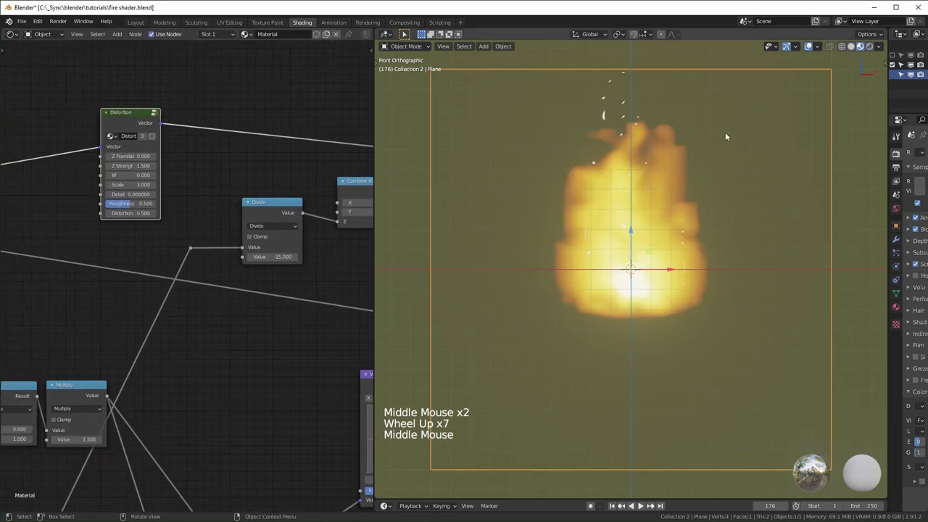
{"action": "middle_click", "coordinate": [411, 218]}
{"action": "scroll", "scroll_direction": "up", "scroll_amount": 3}
{"action": "key", "text": "space"}
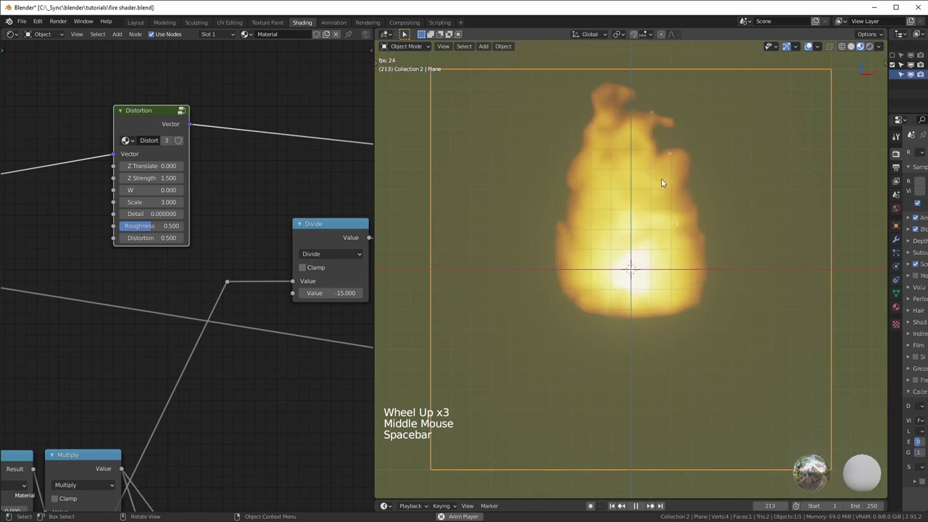
{"action": "key", "text": "space"}
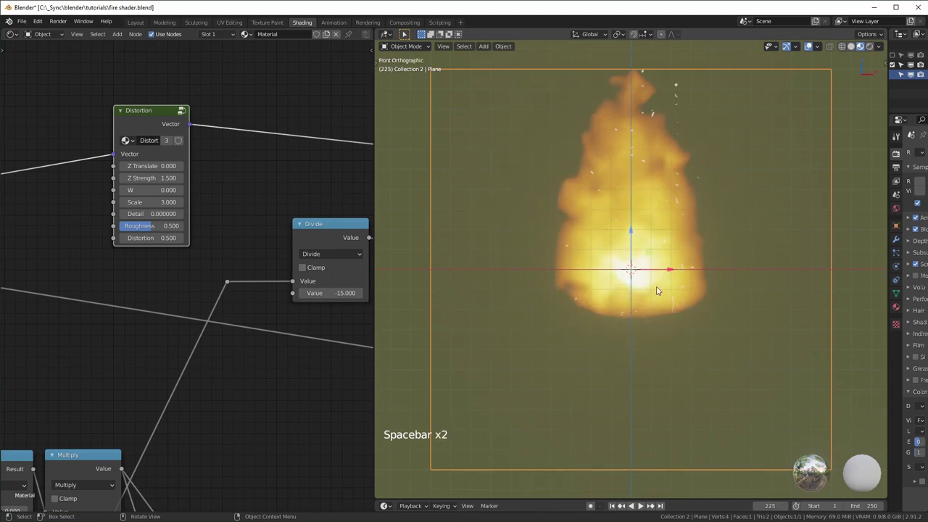
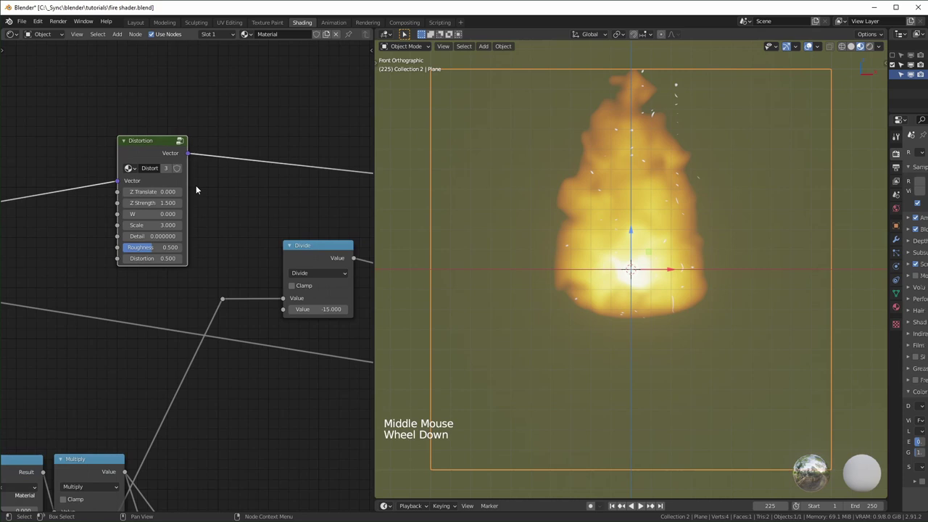
{"action": "middle_click", "coordinate": [215, 234]}
{"action": "scroll", "scroll_direction": "down", "scroll_amount": 3}
{"action": "scroll", "scroll_direction": "down", "scroll_amount": 3}
{"action": "scroll", "scroll_direction": "down", "scroll_amount": 3}
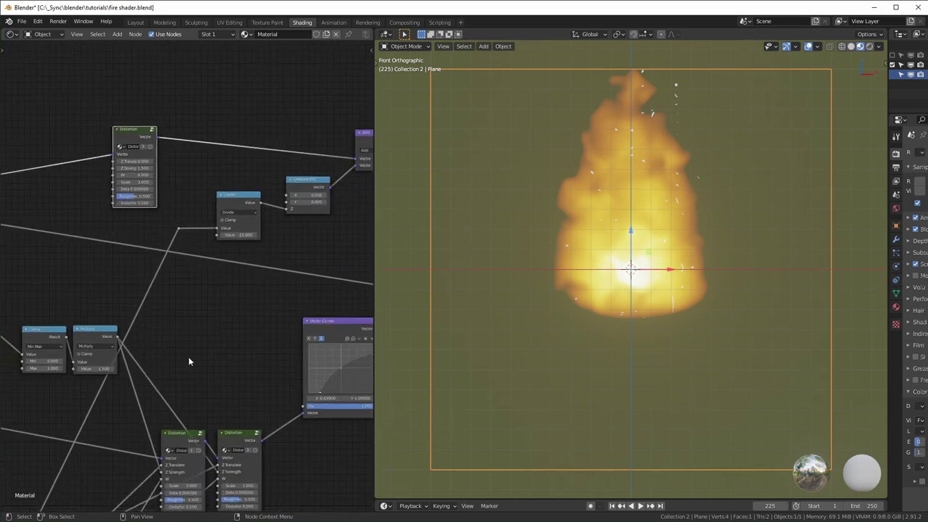
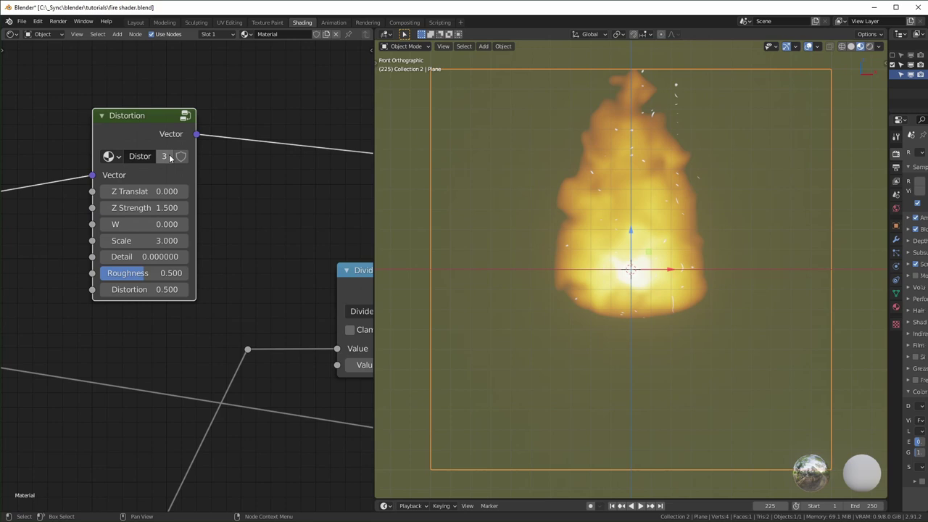
Step: Make the Distortion group a single-user copy Distortion.001 and route strength to Combine XYZ X
{"action": "left_click", "coordinate": [173, 159]}
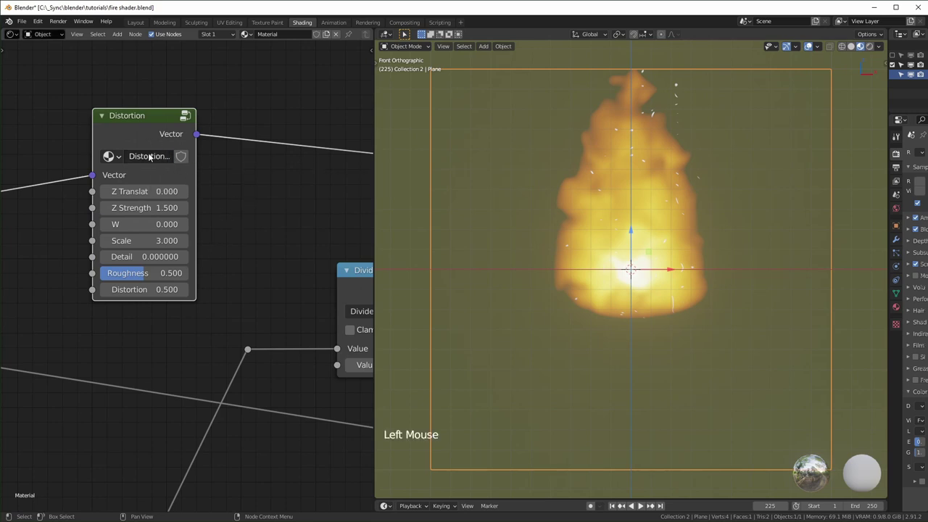
{"action": "left_click", "coordinate": [154, 158]}
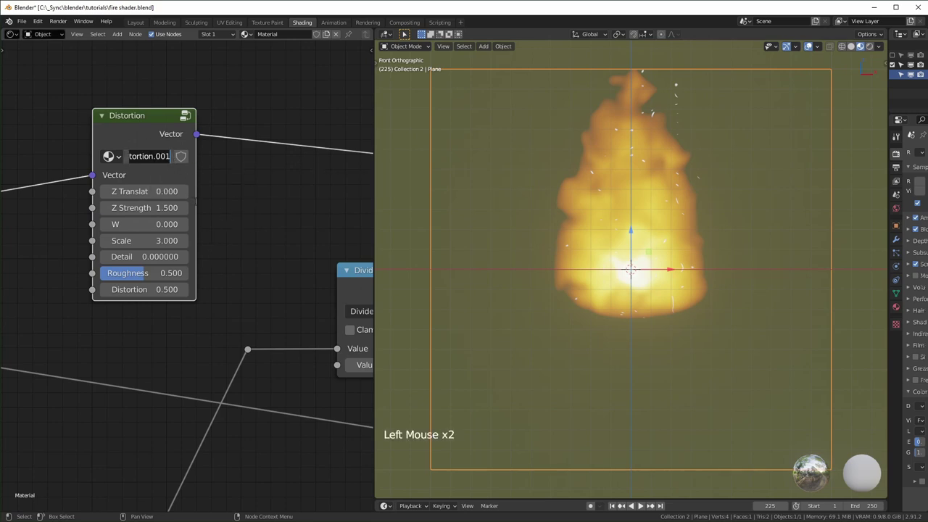
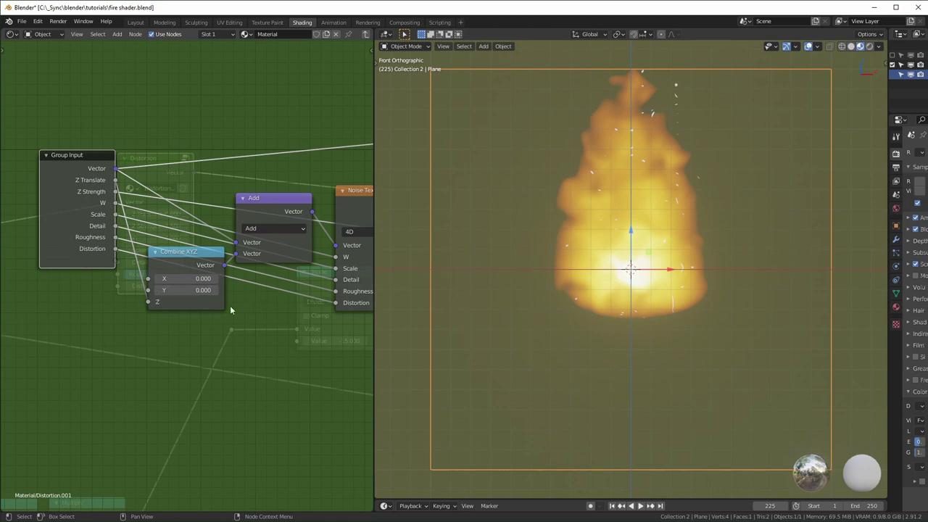
{"action": "left_click", "coordinate": [152, 304]}
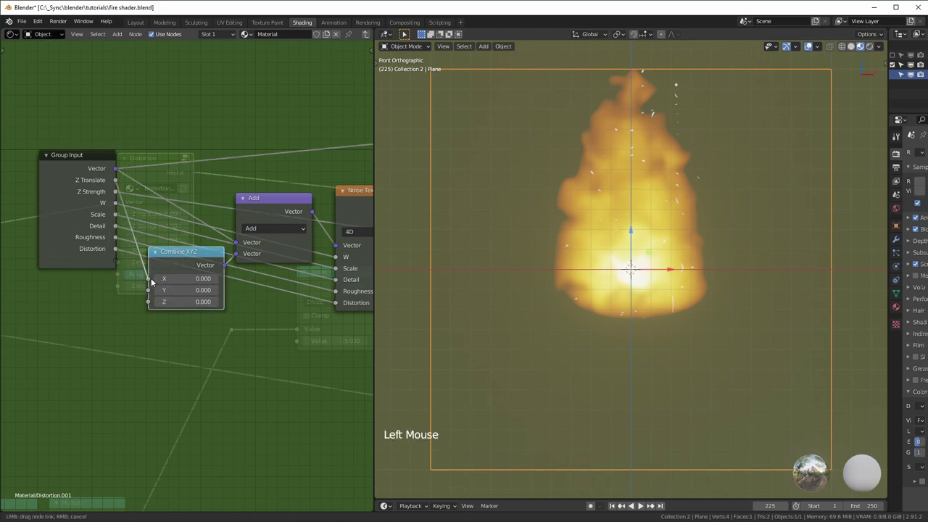
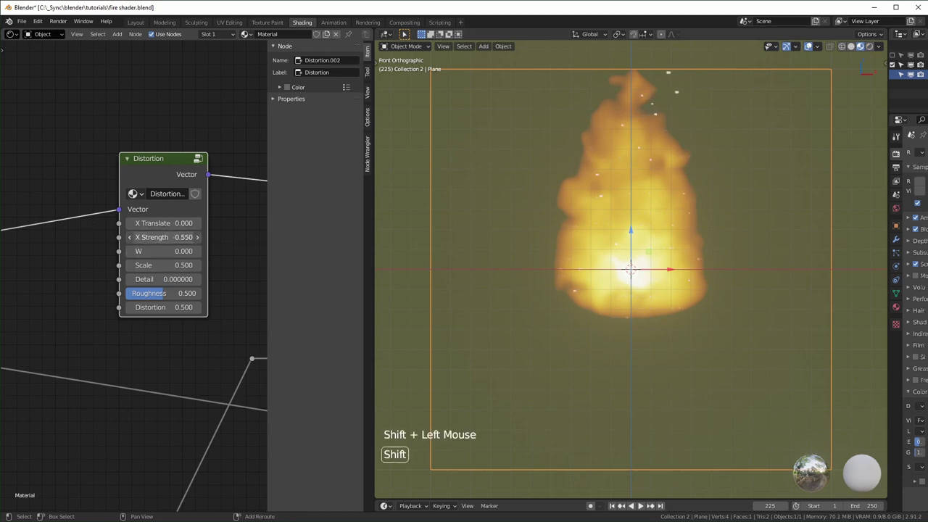
Step: Play the flame animation briefly to preview the 1.5 sideways distortion, then stop it
{"action": "key", "text": "space"}
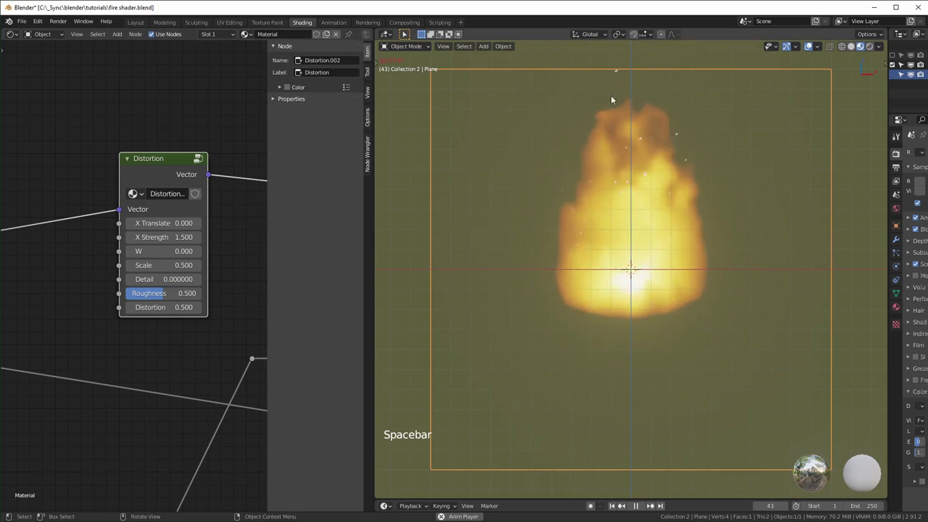
{"action": "key", "text": "space"}
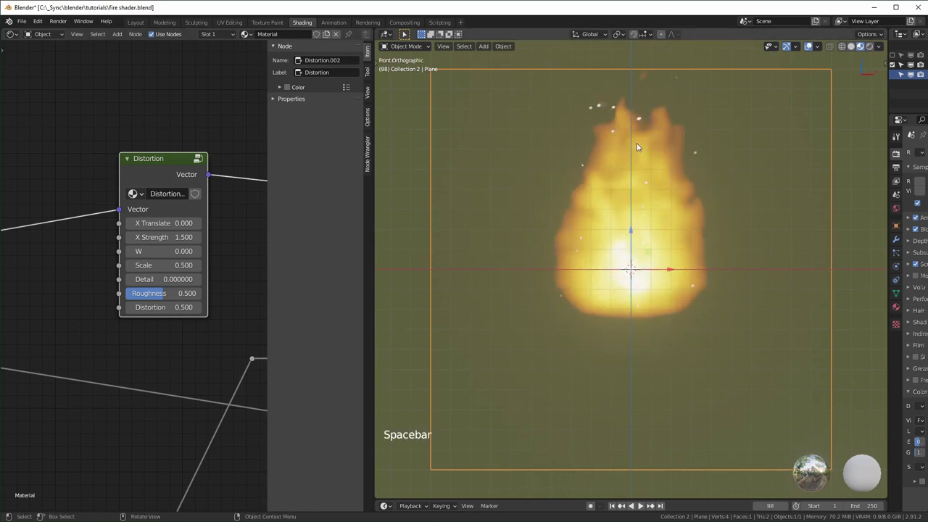
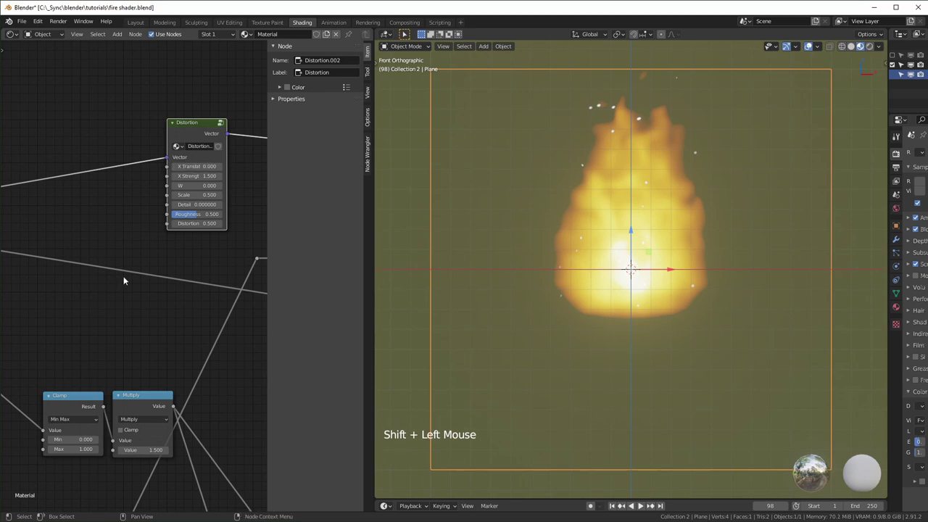
Step: Select the frame-driven Divide node feeding the sideways Distortion and save the fire shader file
{"action": "scroll", "scroll_direction": "down", "scroll_amount": 3}
{"action": "middle_click", "coordinate": [127, 447]}
{"action": "scroll", "scroll_direction": "up", "scroll_amount": 3}
{"action": "left_click", "coordinate": [128, 448]}
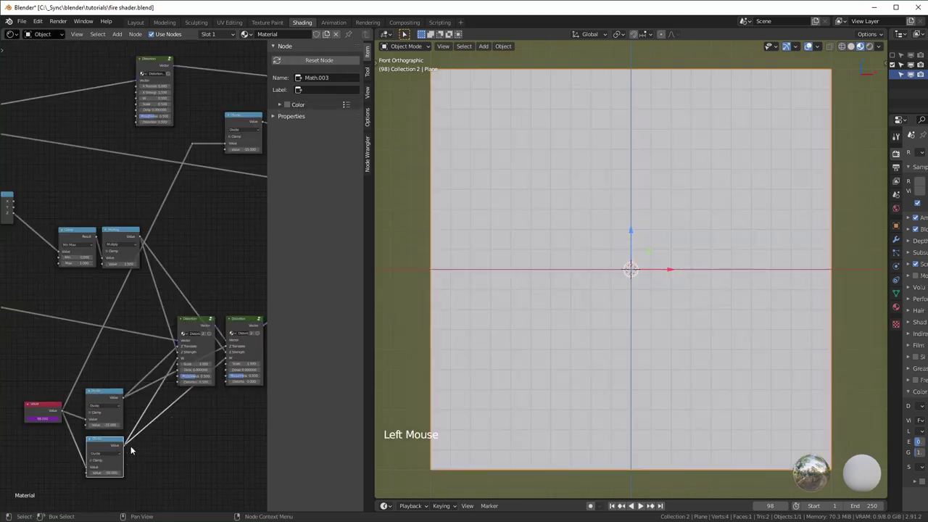
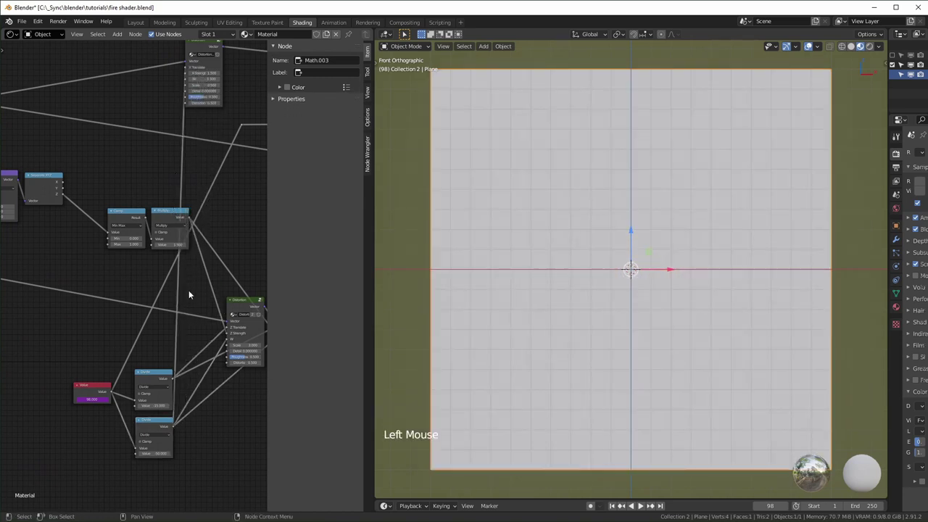
{"action": "key", "text": "space"}
Step: Bring the flame plane into view and play the animation again
{"action": "middle_click", "coordinate": [113, 316]}
{"action": "scroll", "scroll_direction": "up", "scroll_amount": 3}
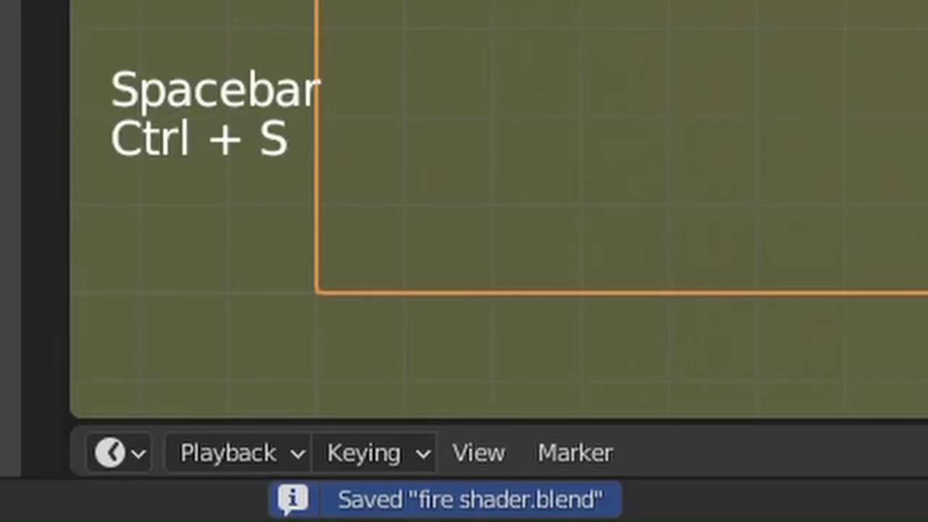
{"action": "key", "text": "space"}
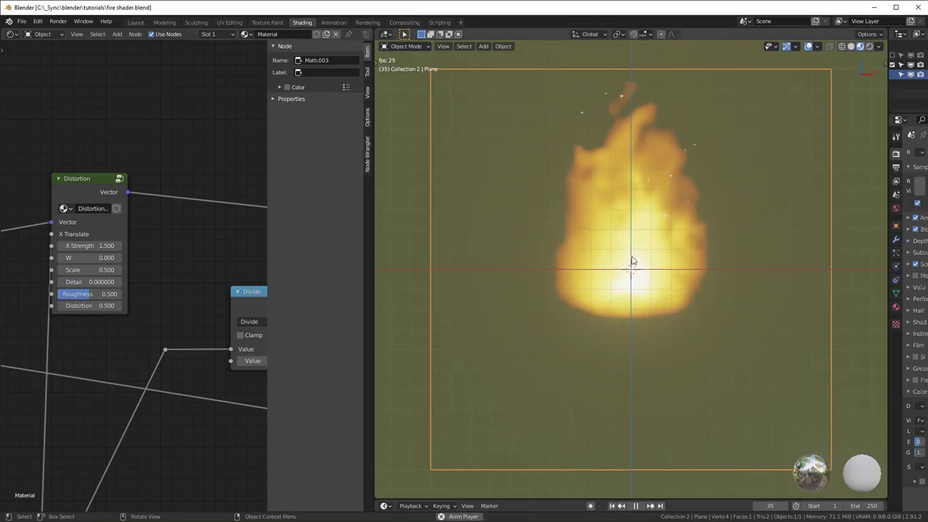
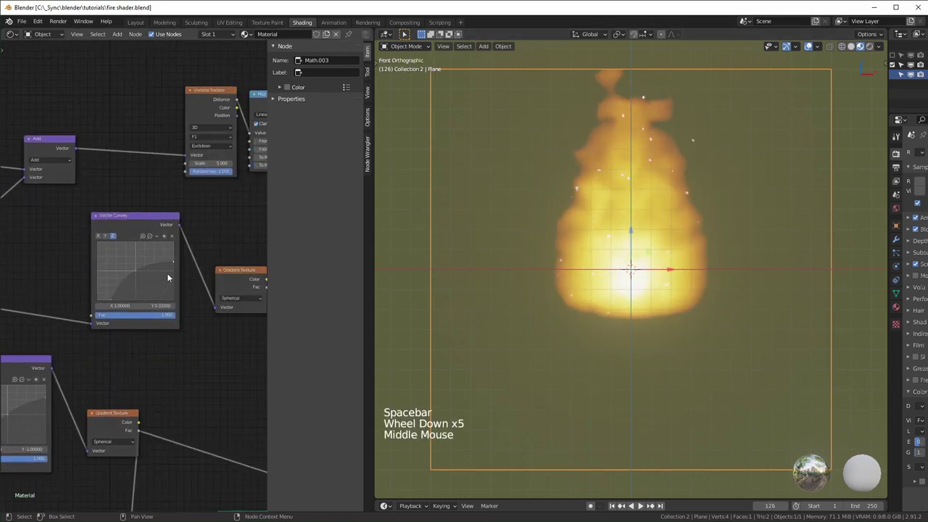
Step: Drag a Z-curve point in the Vector Curves node toward (−0.64, −1) and play back the flame
{"action": "scroll", "scroll_direction": "up", "scroll_amount": 3}
{"action": "double_click", "coordinate": [107, 310]}
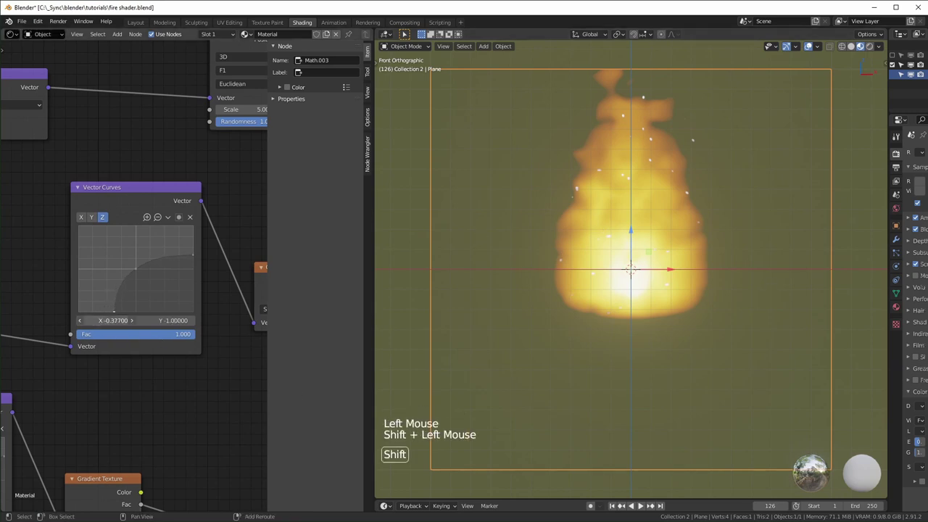
{"action": "key", "text": "space"}
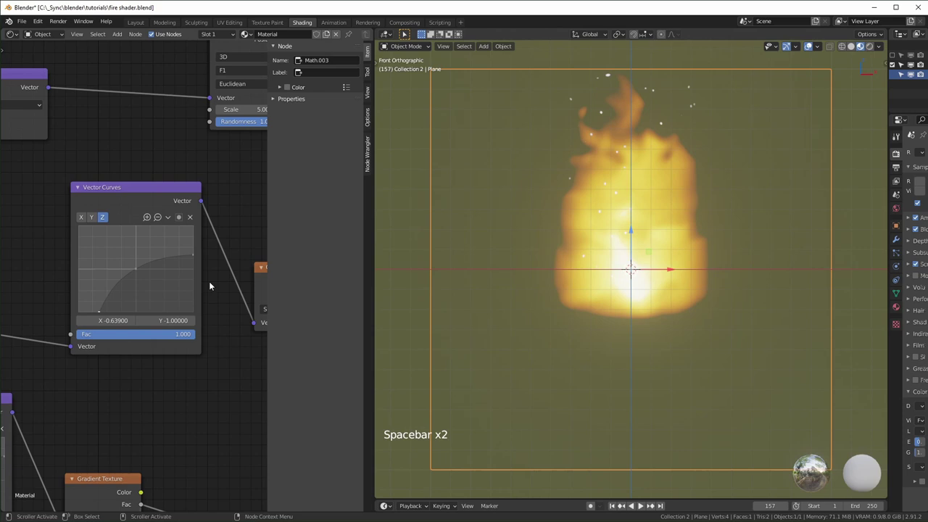
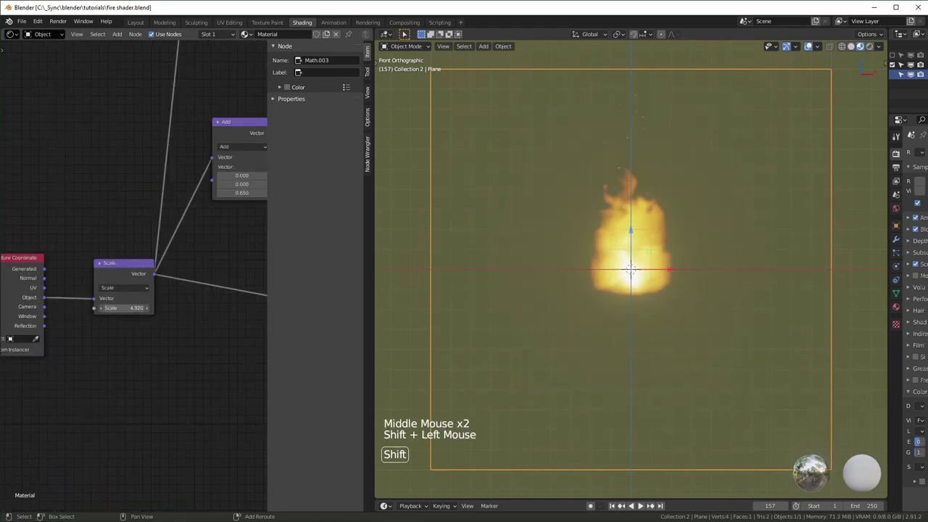
Step: Undo the texture scale change and select every node of the flame shader network
{"action": "key", "text": "space"}
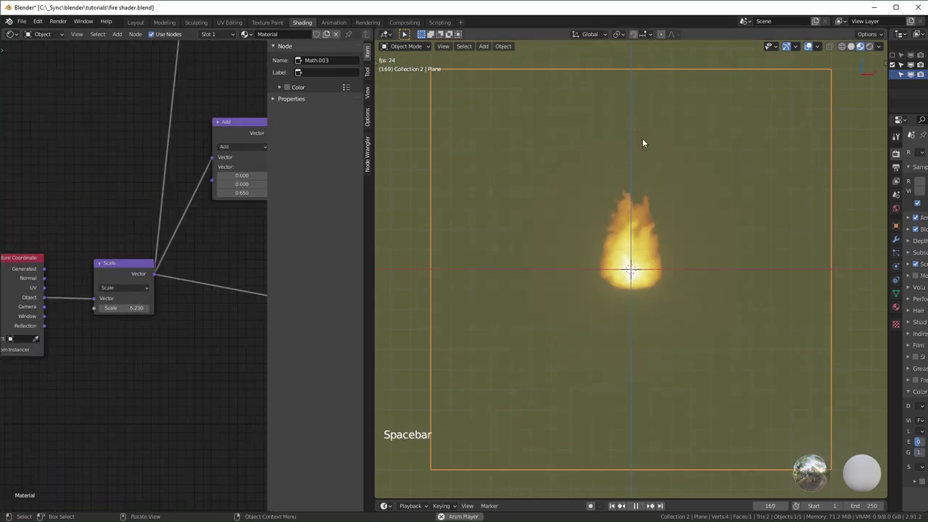
{"action": "key", "text": "space"}
{"action": "key", "text": "n"}
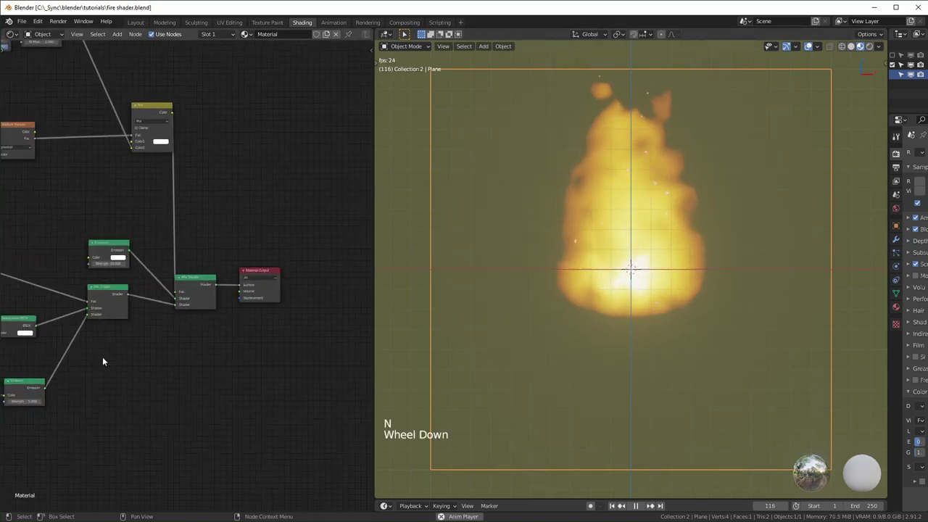
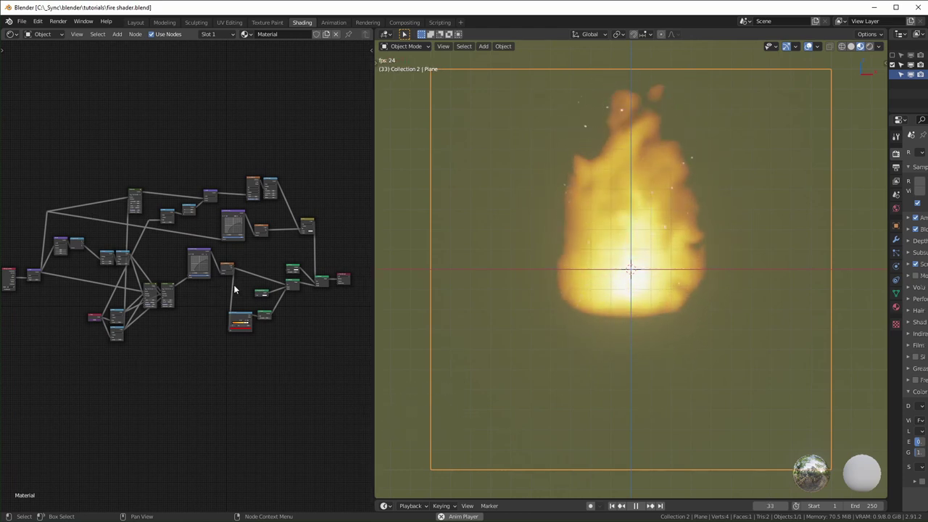
{"action": "key", "text": "space"}
{"action": "middle_click", "coordinate": [36, 280]}
{"action": "middle_click", "coordinate": [309, 270]}
{"action": "middle_click", "coordinate": [289, 261]}
{"action": "left_click", "coordinate": [45, 113]}
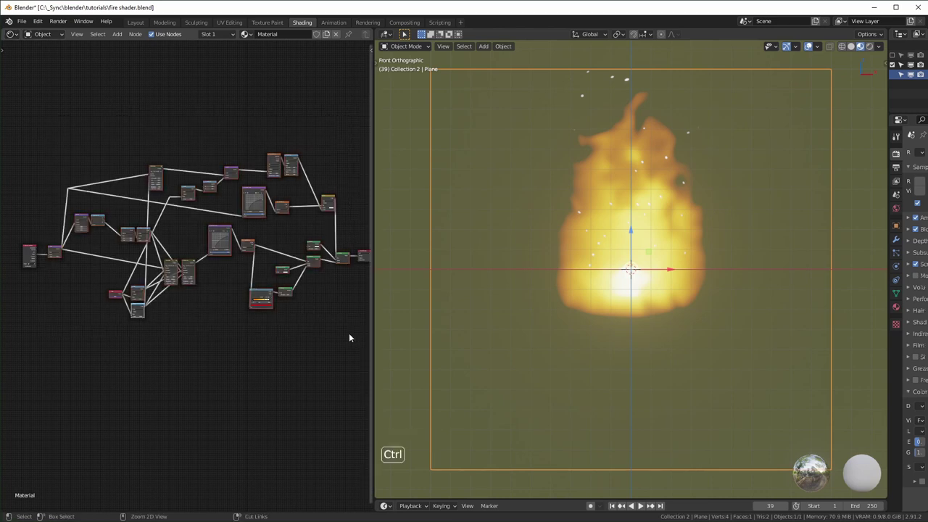
Step: Group the selected nodes with Ctrl+G into one node group and exit to see it collapsed
{"action": "key", "text": "ctrl+g"}
{"action": "key", "text": "Tab"}
{"action": "scroll", "scroll_direction": "up", "scroll_amount": 3}
Step: Inside the node group, wire the Scale node's Scale socket to the Group Input and exit
{"action": "middle_click", "coordinate": [229, 253]}
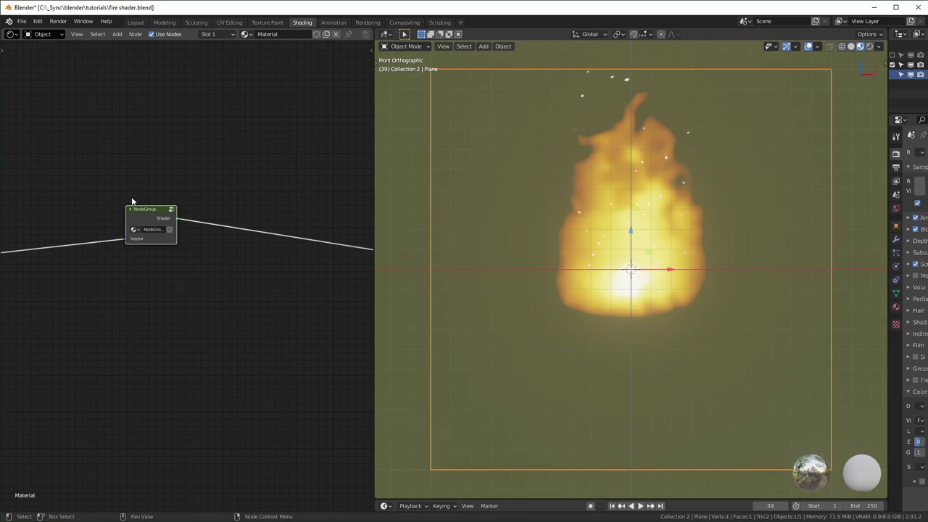
{"action": "key", "text": "Tab"}
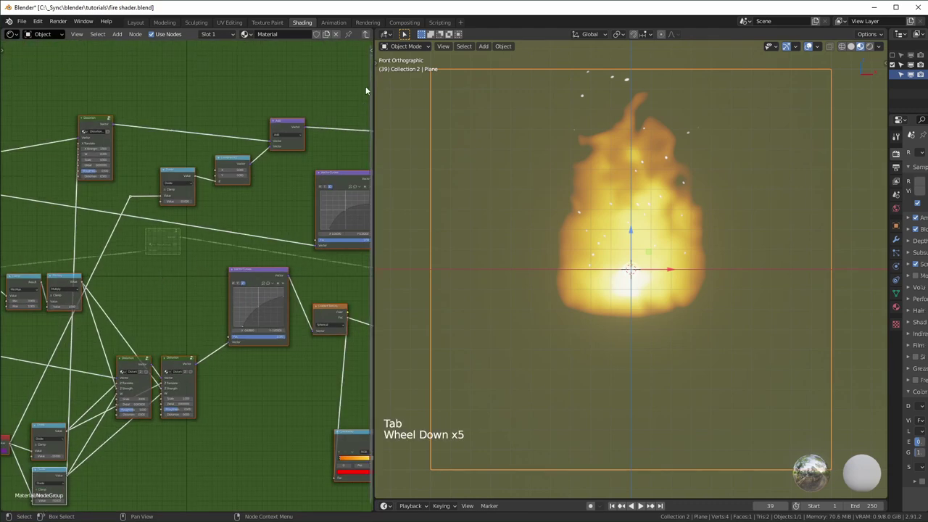
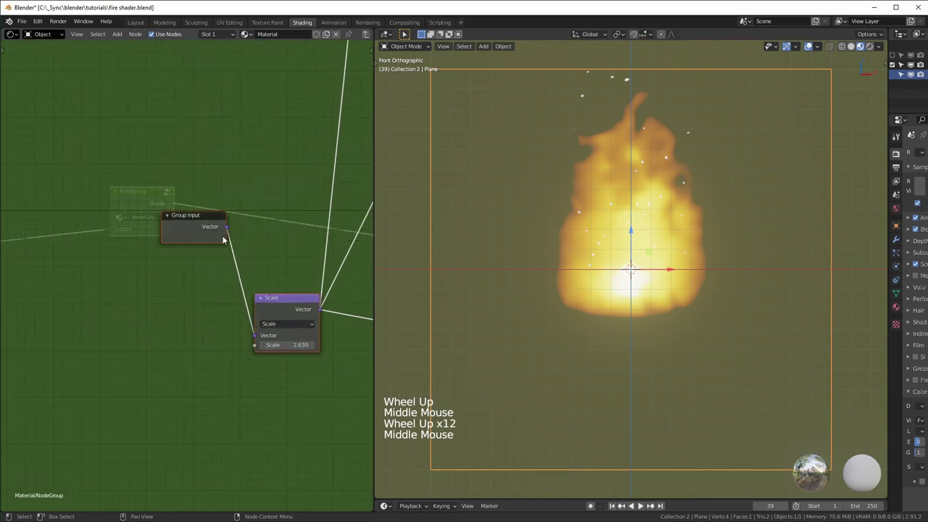
{"action": "left_click", "coordinate": [217, 251]}
{"action": "left_click", "coordinate": [202, 239]}
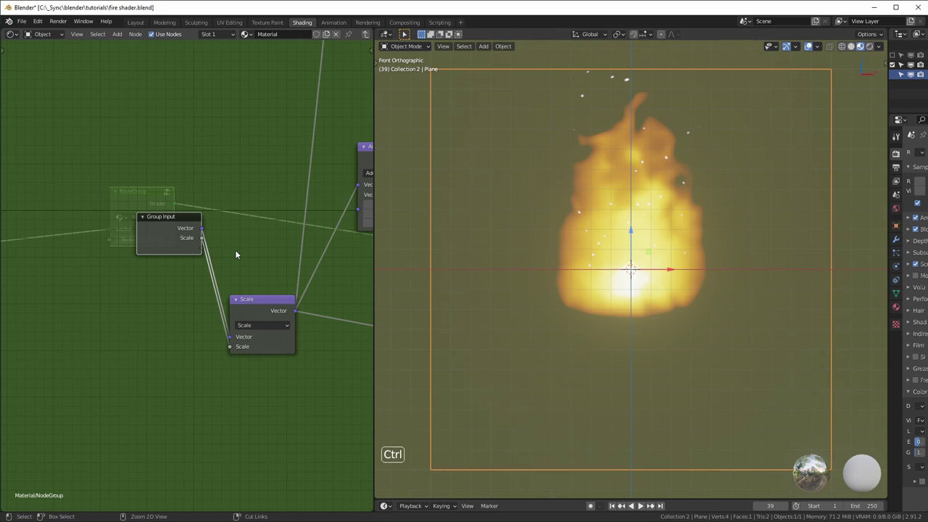
{"action": "key", "text": "ctrl+z"}
Step: Orbit around the fire plane in the graffiti scene and start choosing a modifier for Plane.001
{"action": "scroll", "scroll_direction": "up", "scroll_amount": 3}
{"action": "scroll", "scroll_direction": "down", "scroll_amount": 3}
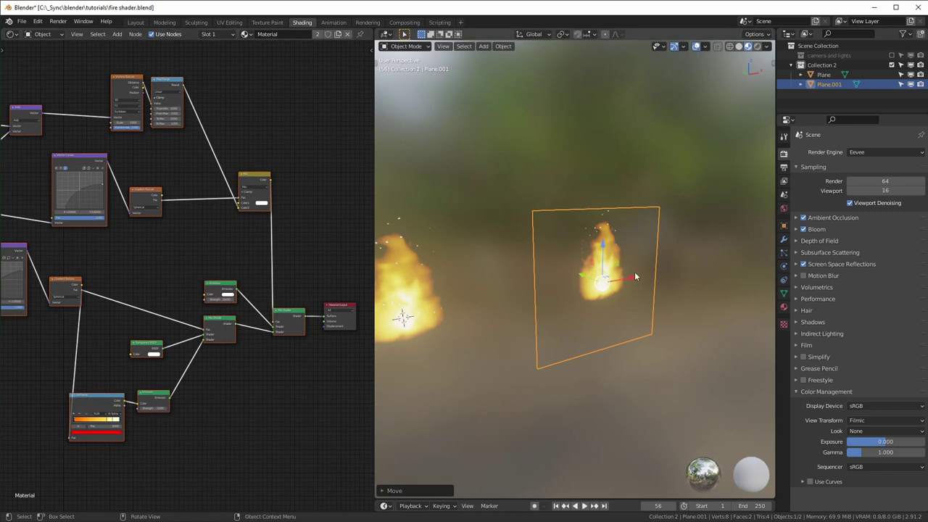
{"action": "scroll", "scroll_direction": "up", "scroll_amount": 3}
{"action": "middle_click", "coordinate": [639, 261]}
{"action": "scroll", "scroll_direction": "down", "scroll_amount": 3}
{"action": "middle_click", "coordinate": [633, 289]}
{"action": "scroll", "scroll_direction": "up", "scroll_amount": 3}
{"action": "middle_click", "coordinate": [649, 301]}
{"action": "middle_click", "coordinate": [587, 310]}
{"action": "middle_click", "coordinate": [606, 316]}
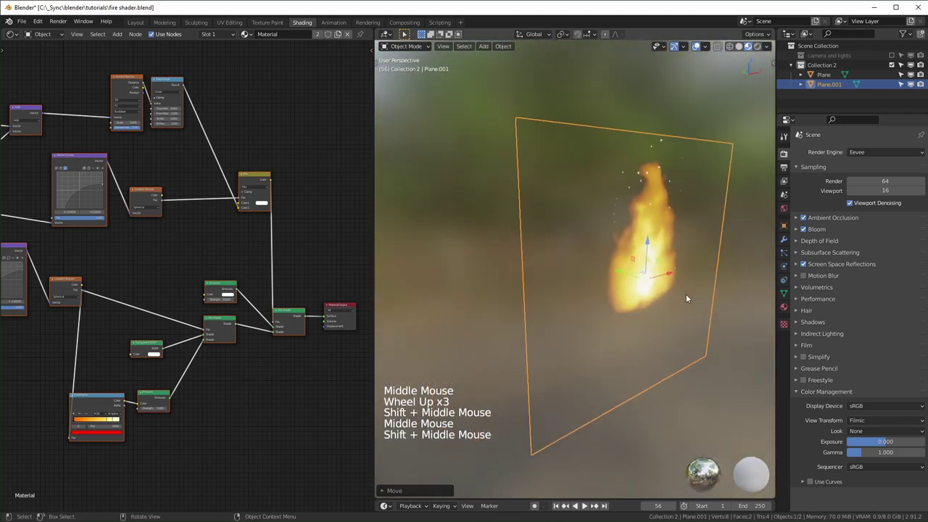
{"action": "middle_click", "coordinate": [656, 295]}
{"action": "left_click", "coordinate": [788, 243]}
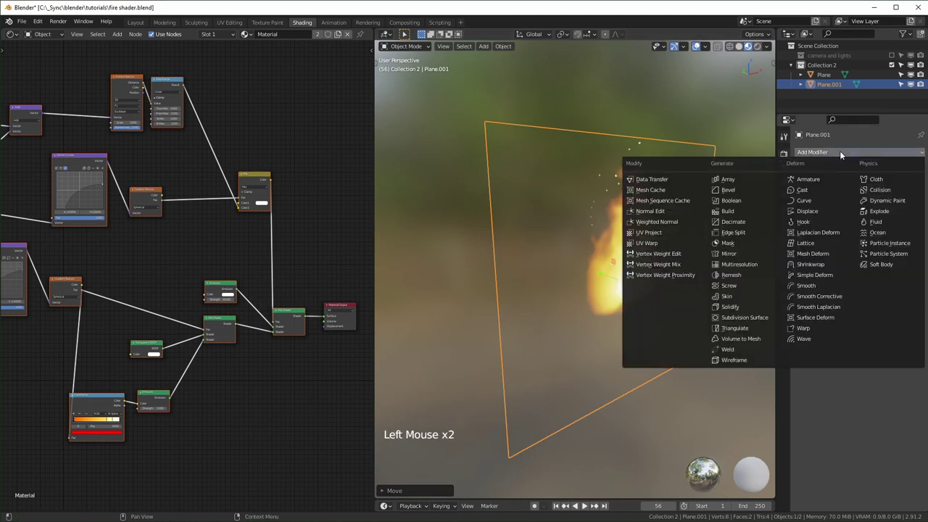
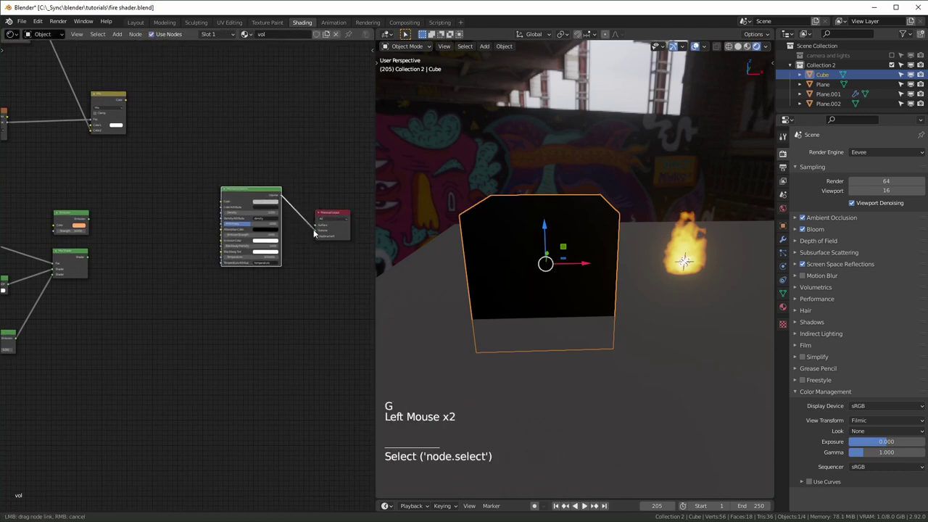
Step: Add a Math Add node and feed the Mix colour and the second gradient mask into it
{"action": "scroll", "scroll_direction": "up", "scroll_amount": 3}
{"action": "middle_click", "coordinate": [214, 298]}
{"action": "scroll", "scroll_direction": "down", "scroll_amount": 3}
{"action": "left_click", "coordinate": [178, 211]}
{"action": "key", "text": "shift+a"}
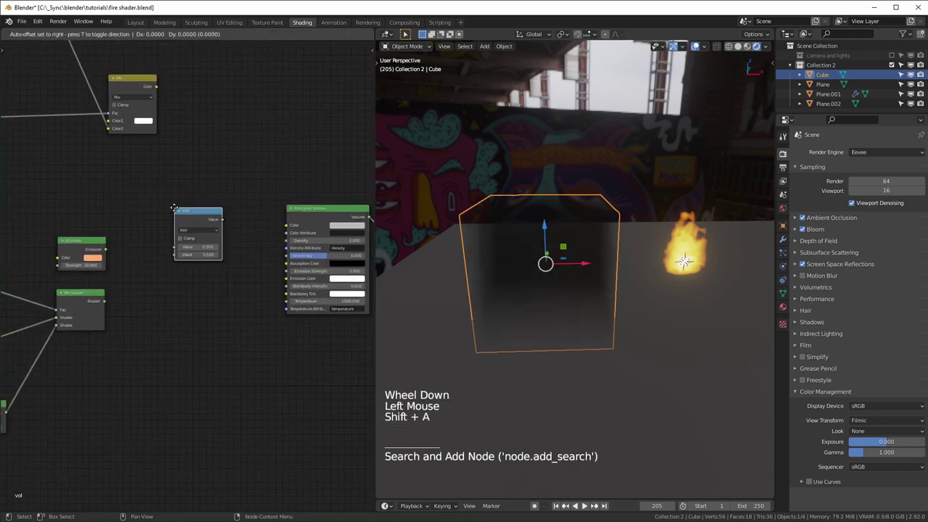
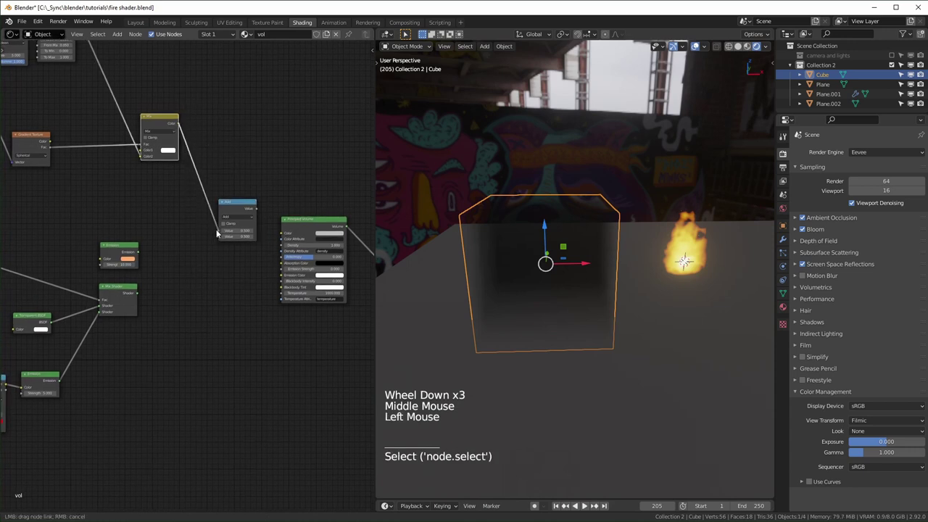
{"action": "middle_click", "coordinate": [159, 263]}
{"action": "scroll", "scroll_direction": "down", "scroll_amount": 3}
{"action": "left_click", "coordinate": [30, 250]}
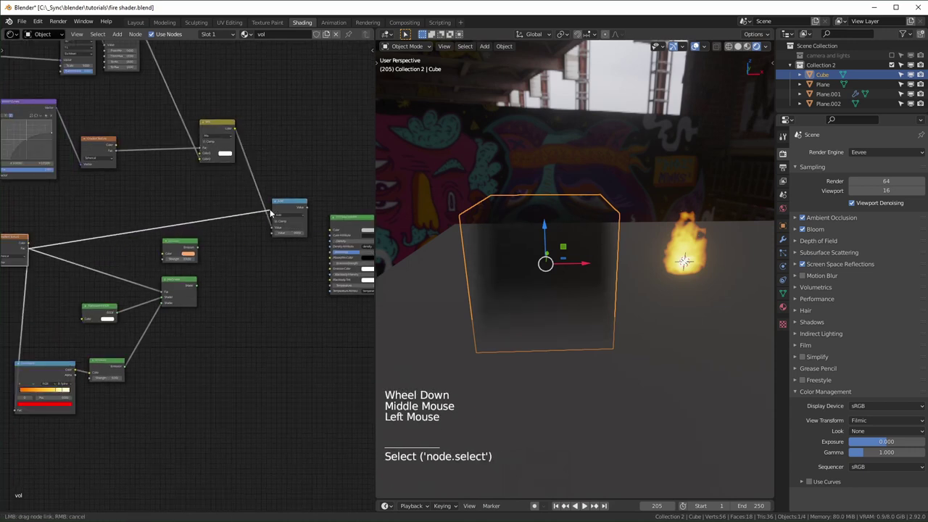
{"action": "left_click", "coordinate": [188, 288]}
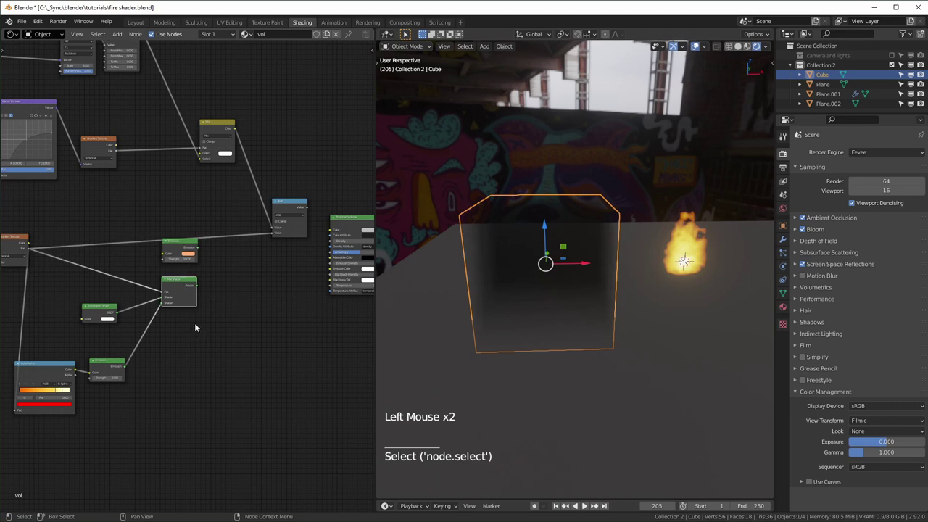
Step: Delete the unused Mix Shader, enable Clamp on the Add node and insert a Multiply before the volume Density
{"action": "key", "text": "ctrl+x"}
{"action": "left_click", "coordinate": [183, 246]}
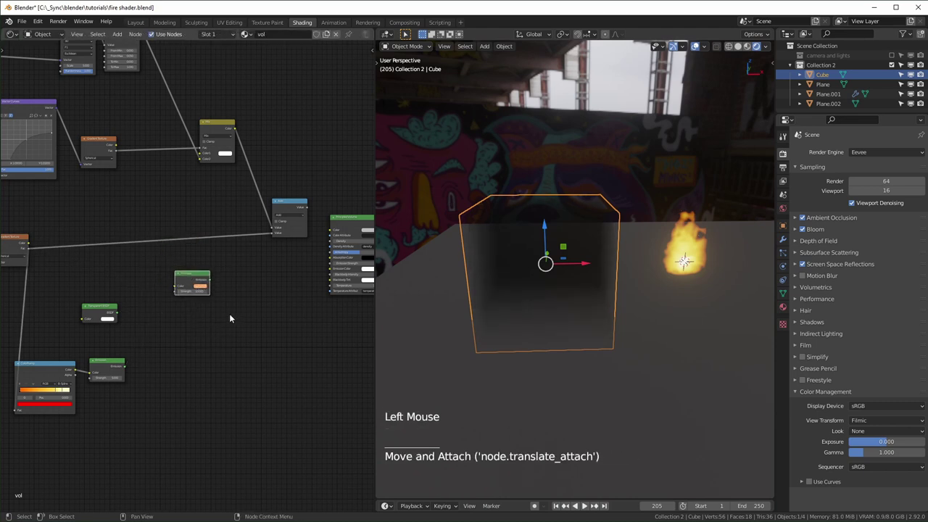
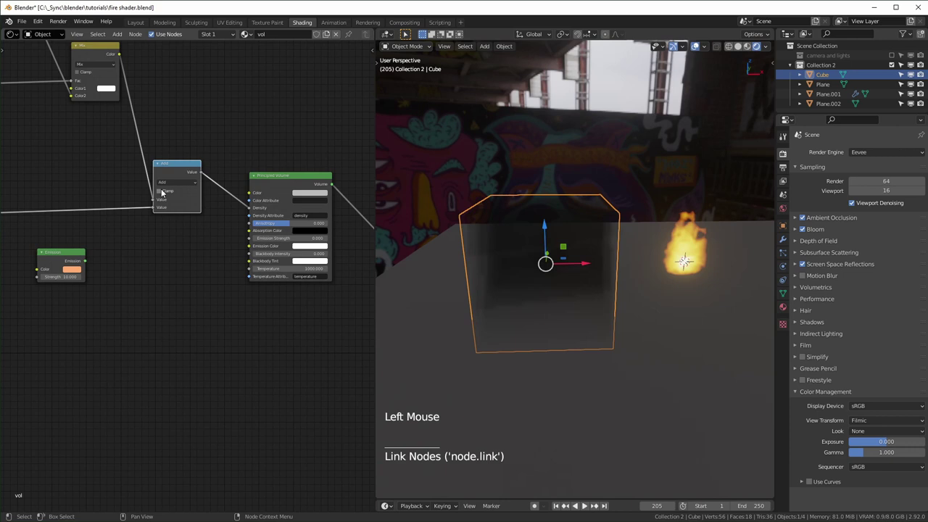
{"action": "left_click", "coordinate": [163, 193]}
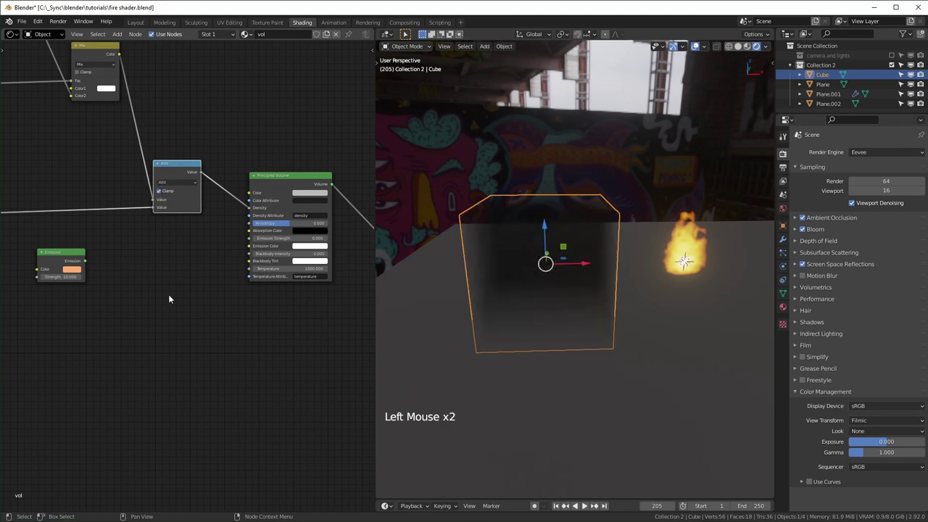
{"action": "scroll", "scroll_direction": "up", "scroll_amount": 3}
{"action": "left_click", "coordinate": [525, 357]}
{"action": "middle_click", "coordinate": [525, 357]}
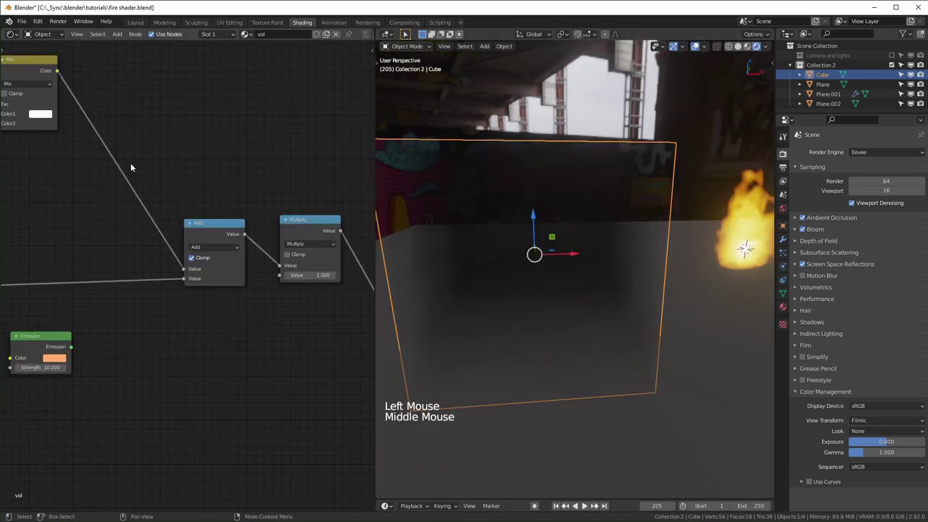
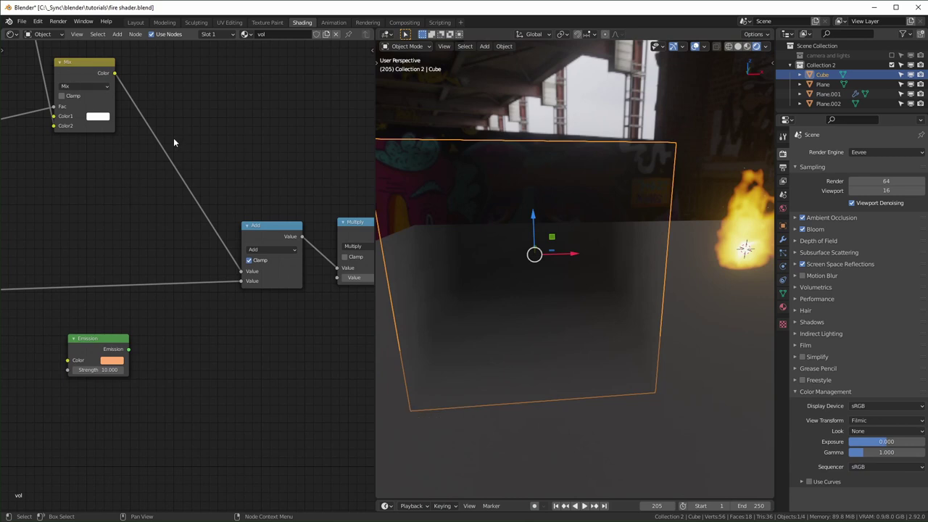
Step: Duplicate the Add node, place the copy above it and switch its operation to Subtract
{"action": "left_click", "coordinate": [131, 197]}
{"action": "left_click", "coordinate": [284, 240]}
{"action": "key", "text": "shift+d"}
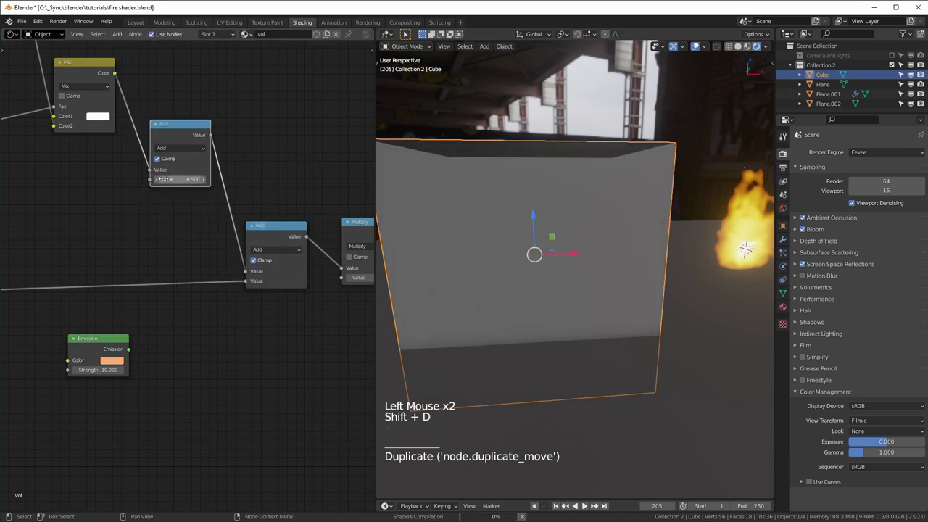
{"action": "left_click", "coordinate": [153, 173]}
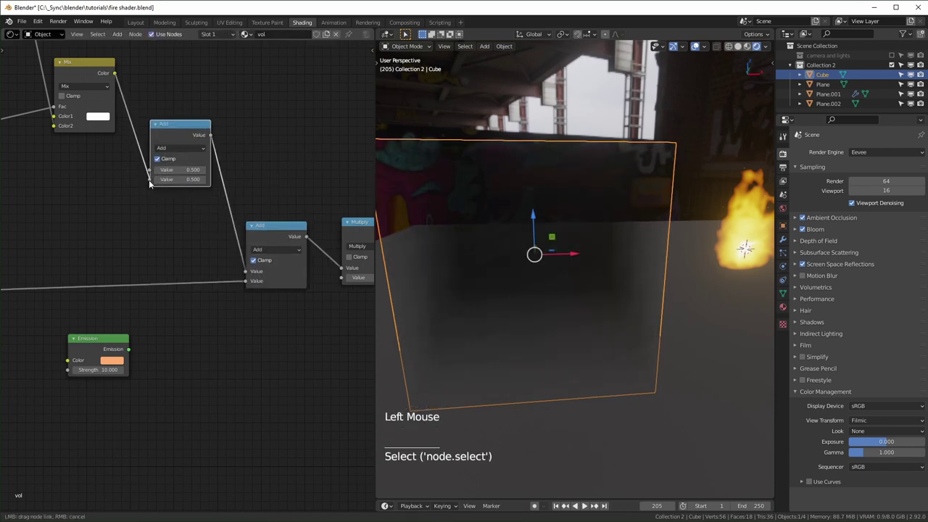
{"action": "left_click", "coordinate": [196, 125]}
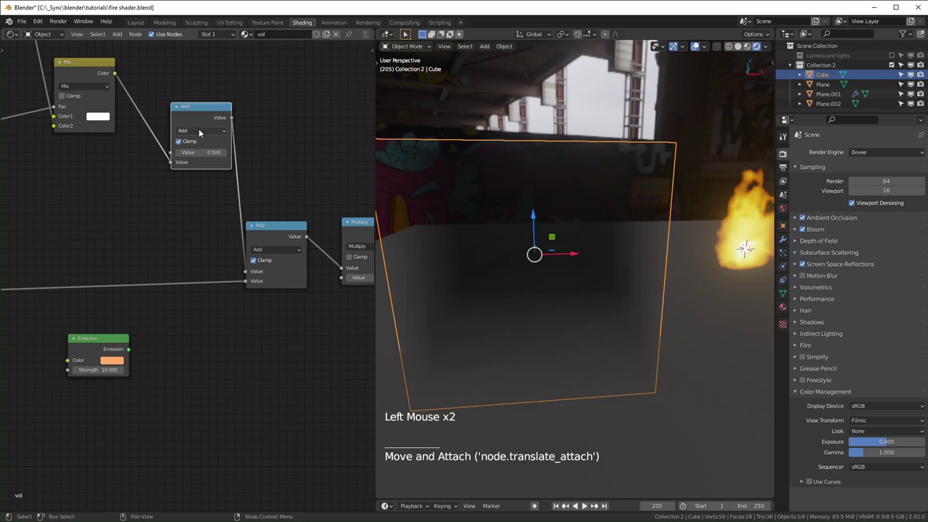
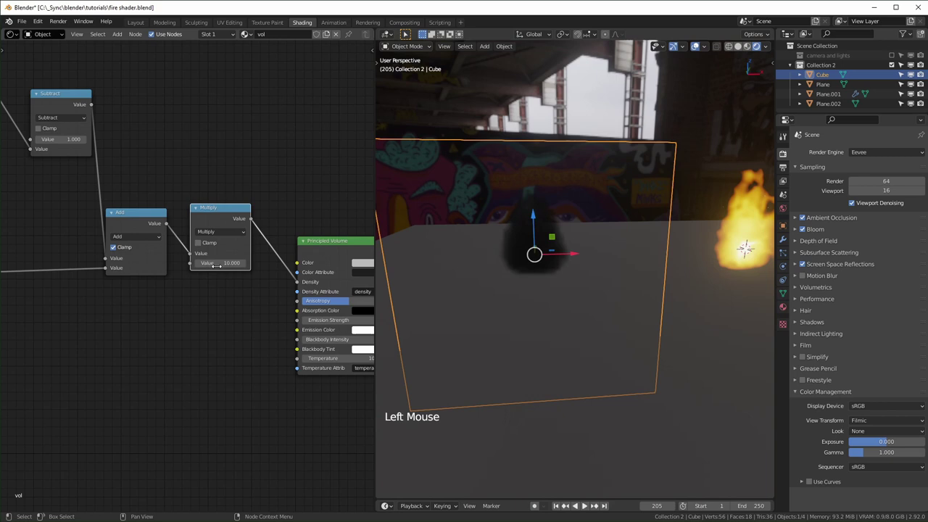
Step: Inspect the dark smoke blob and set Eevee volumetrics to 2 px tiles with 0.8 distribution
{"action": "middle_click", "coordinate": [555, 306]}
{"action": "middle_click", "coordinate": [568, 322]}
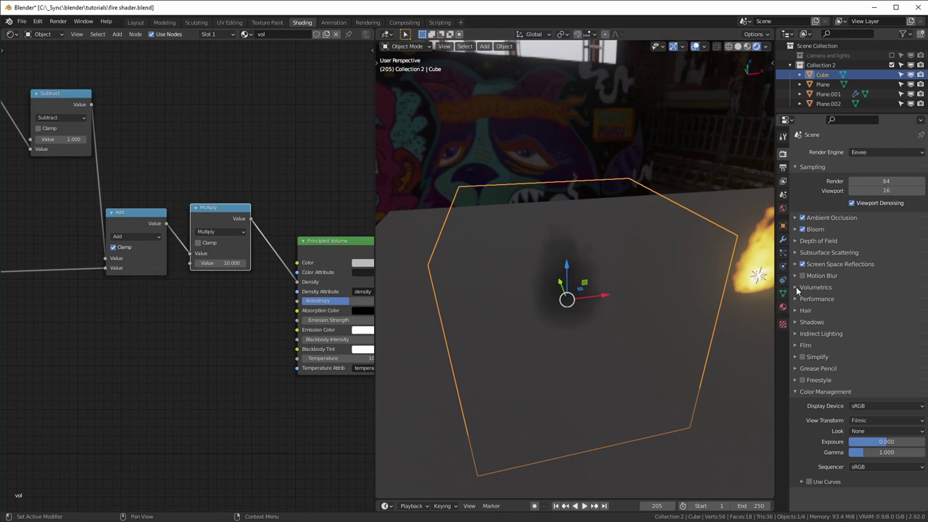
{"action": "left_click", "coordinate": [801, 291]}
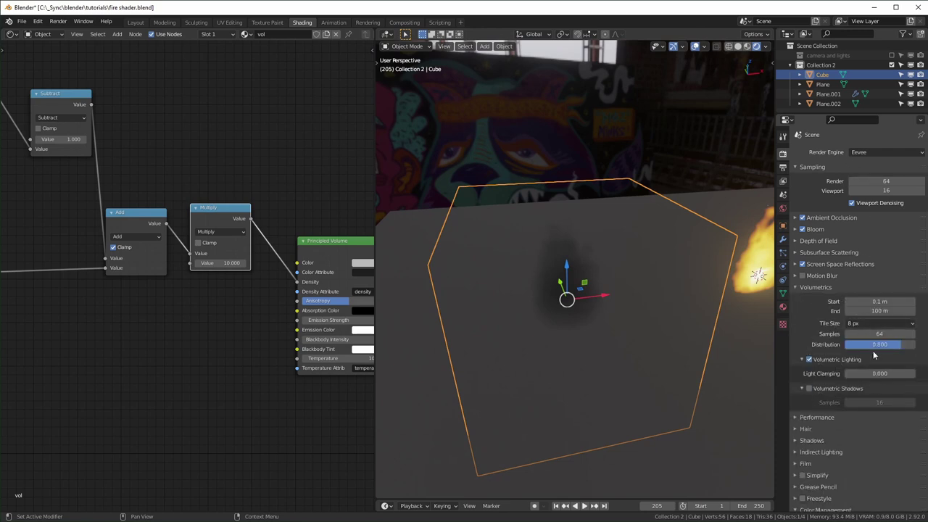
{"action": "left_click", "coordinate": [885, 328]}
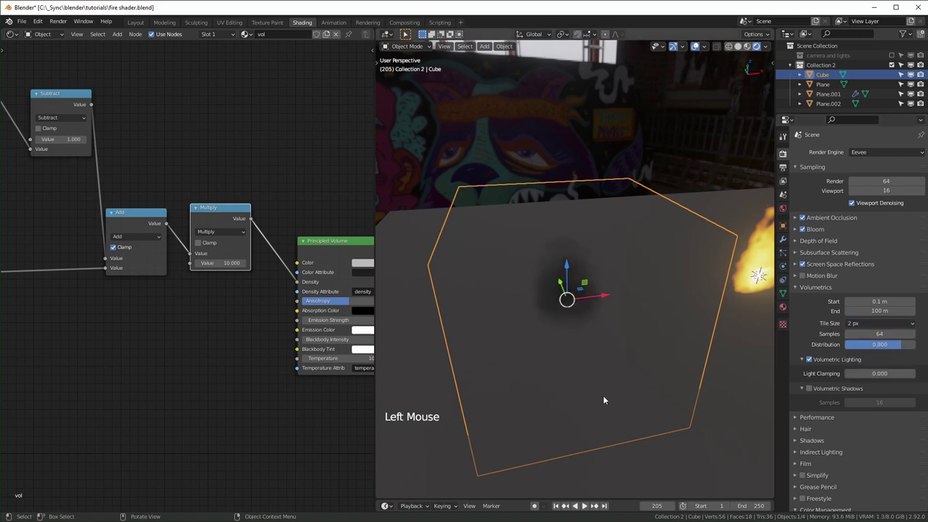
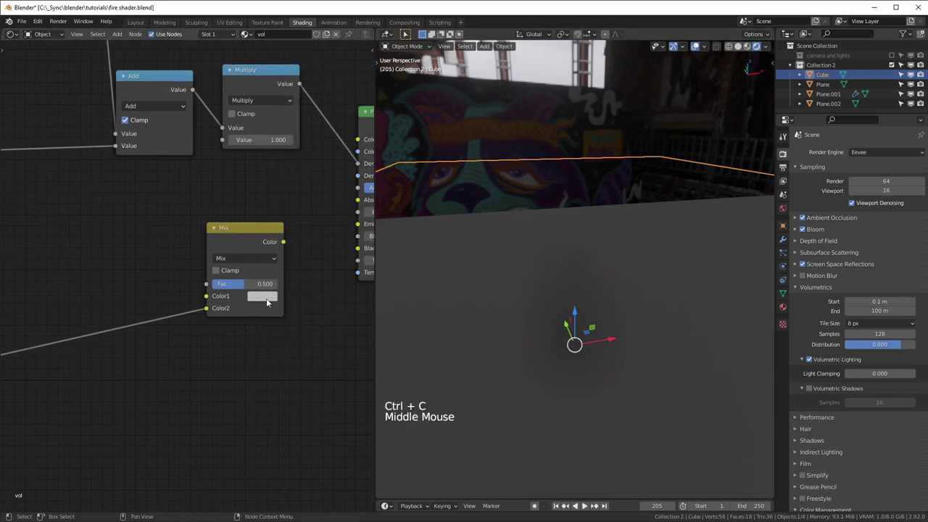
Step: Paste a Mix RGB node with orange first colour, drive its factor from Subtract and feed it into Emission Color
{"action": "key", "text": "ctrl+v"}
{"action": "scroll", "scroll_direction": "down", "scroll_amount": 3}
{"action": "middle_click", "coordinate": [215, 305]}
{"action": "left_click", "coordinate": [167, 89]}
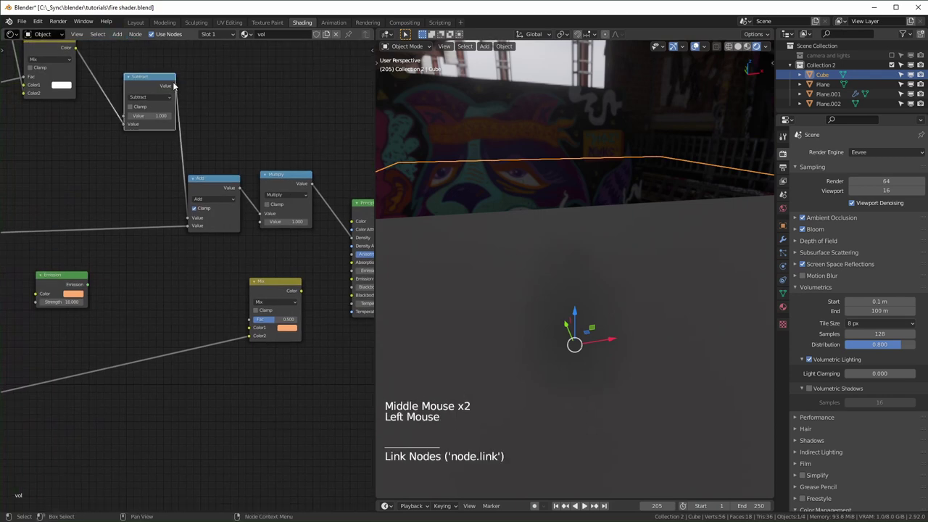
{"action": "left_click", "coordinate": [178, 89]}
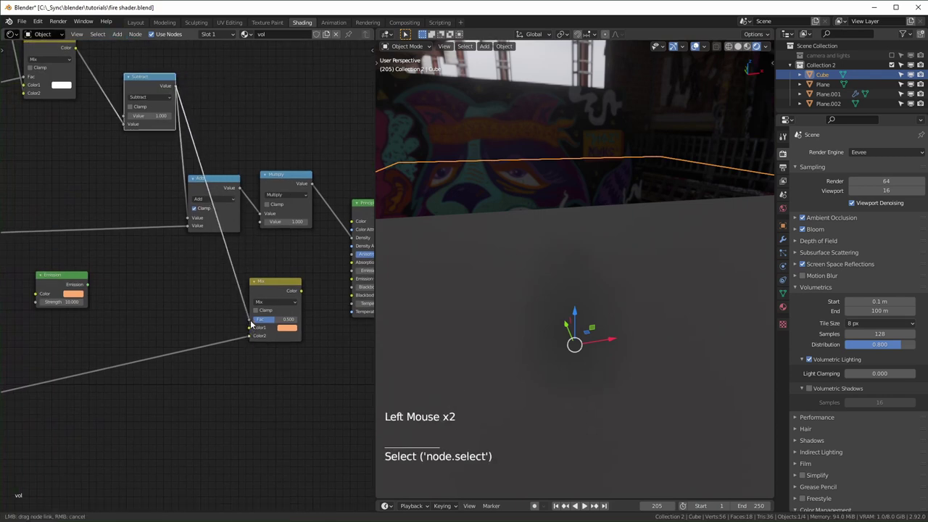
{"action": "middle_click", "coordinate": [304, 352]}
{"action": "left_click", "coordinate": [164, 276]}
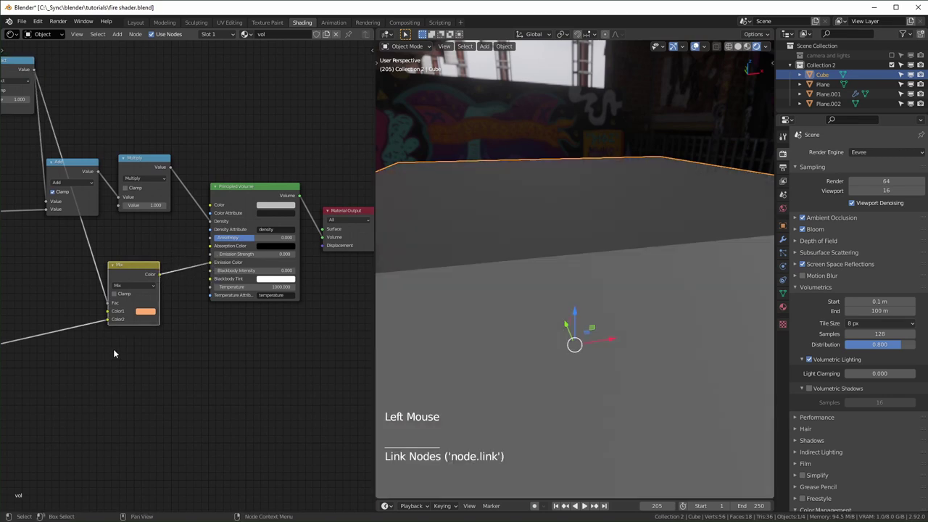
{"action": "left_click", "coordinate": [119, 285]}
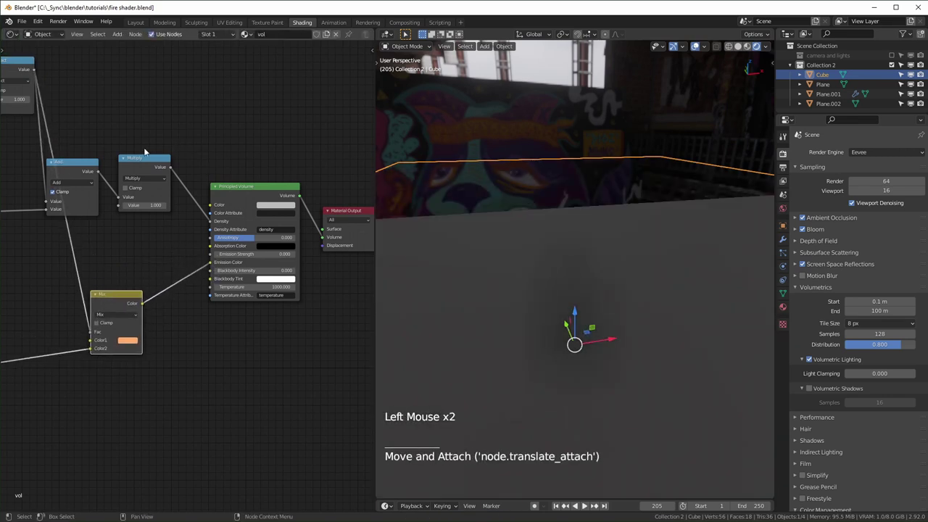
Step: Place a copy of the Multiply node and connect it to the volume's Emission Strength
{"action": "left_click", "coordinate": [152, 165]}
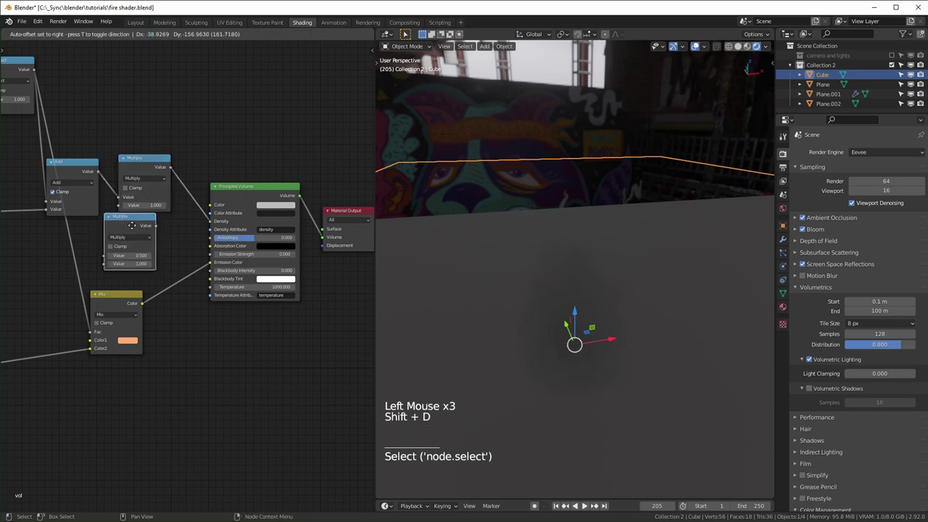
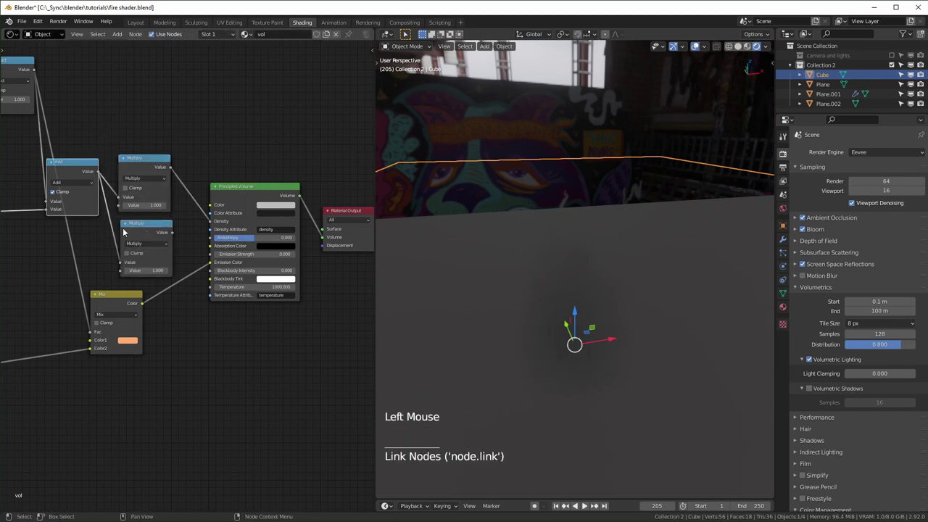
{"action": "middle_click", "coordinate": [206, 217]}
{"action": "left_click", "coordinate": [197, 235]}
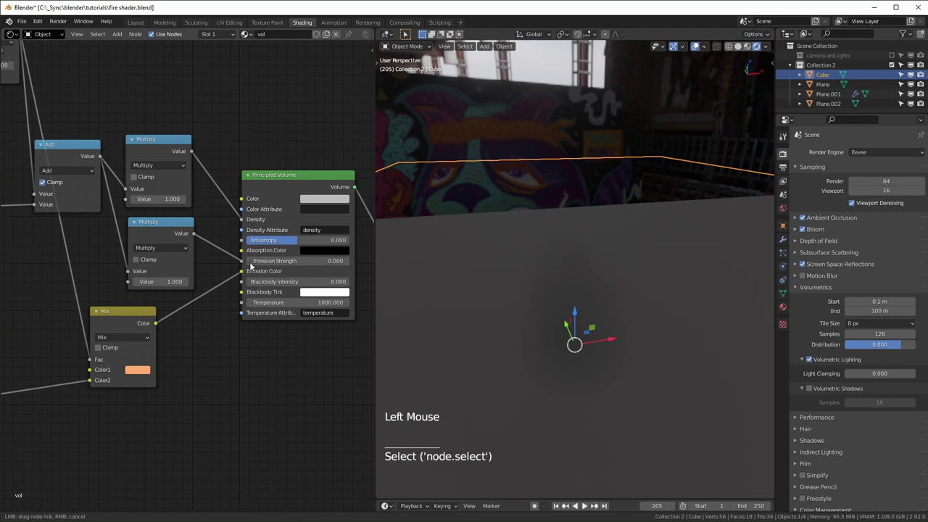
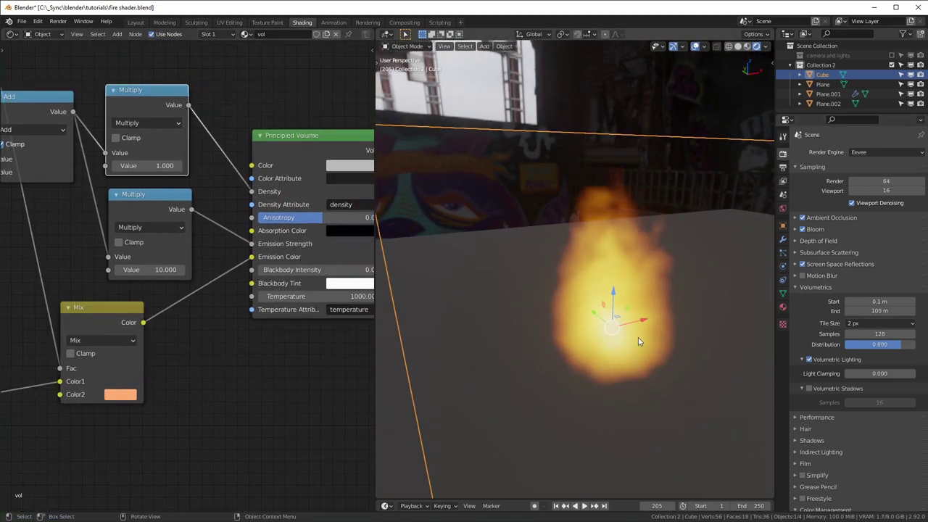
Step: Play the animation to watch the glowing orange flame volume at emission strength 10
{"action": "key", "text": "space"}
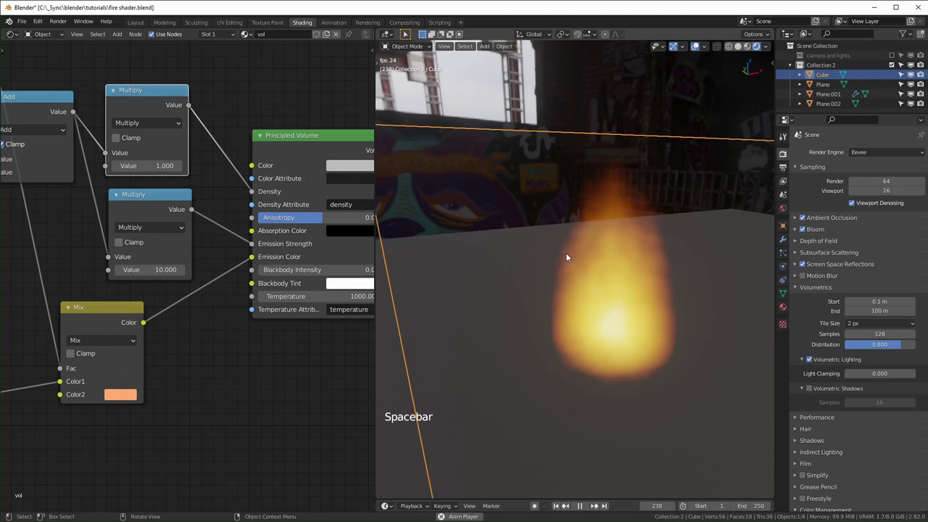